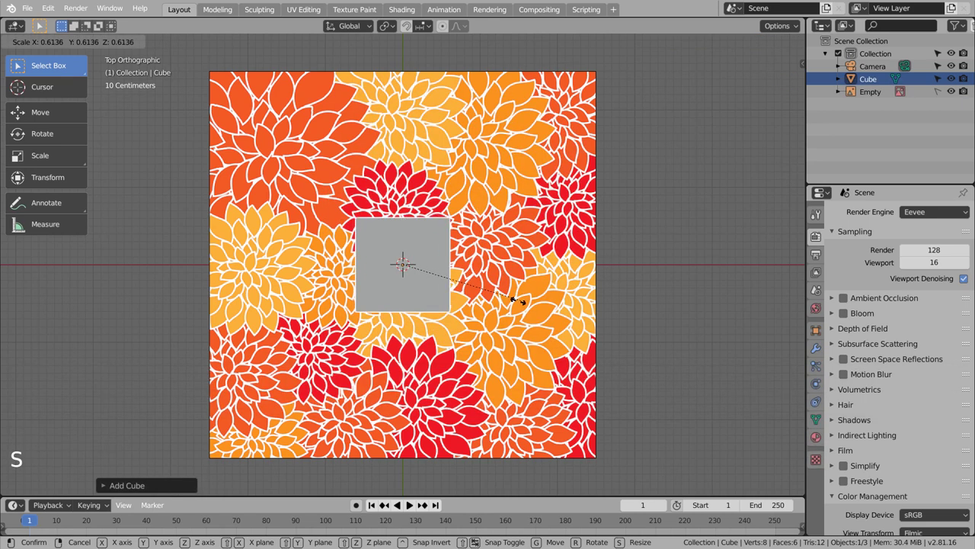
# Step: Smooth the scaled-down cube into a rounded ball with a level-3 subdivision and zoom in on it
pyautogui.press('ctrl+3')
pyautogui.scroll(3)
pyautogui.middleClick(473, 237)
pyautogui.scroll(3)
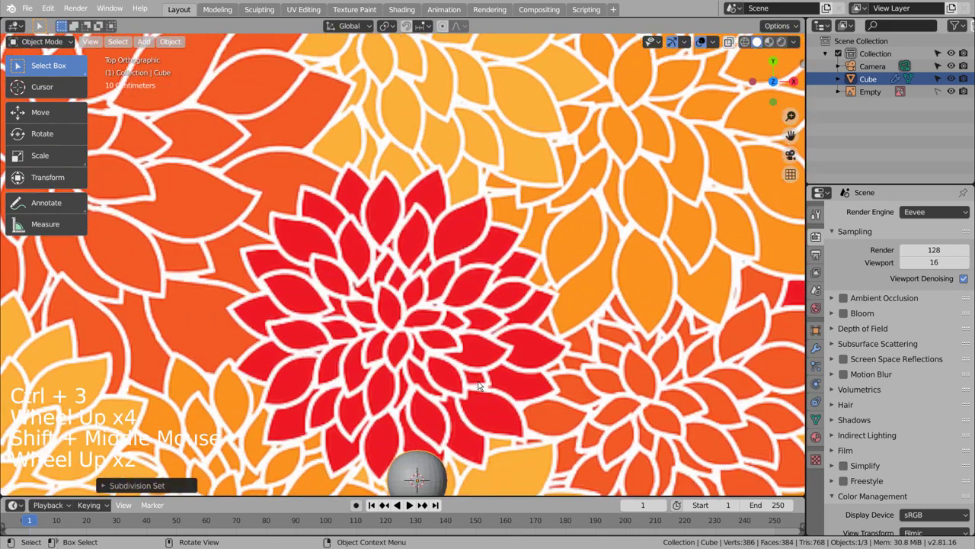
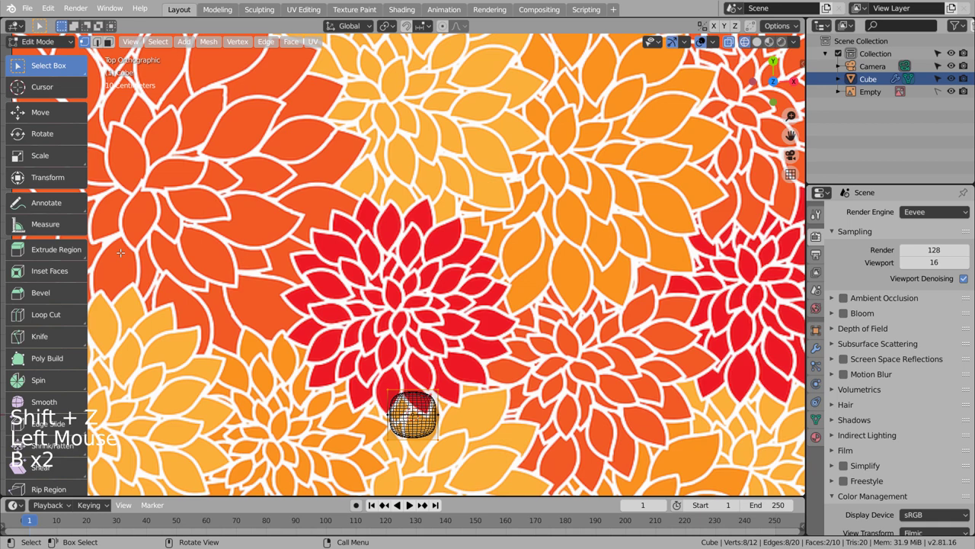
# Step: Widen the ball's middle vertices with the Scale tool and reselect the end vertices for tapering
pyautogui.click(42, 157)
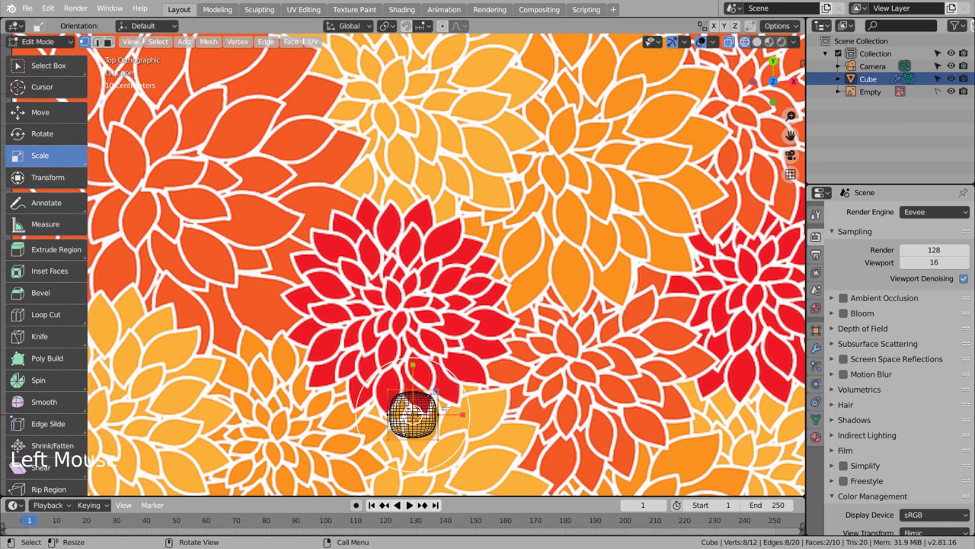
pyautogui.click(93, 196)
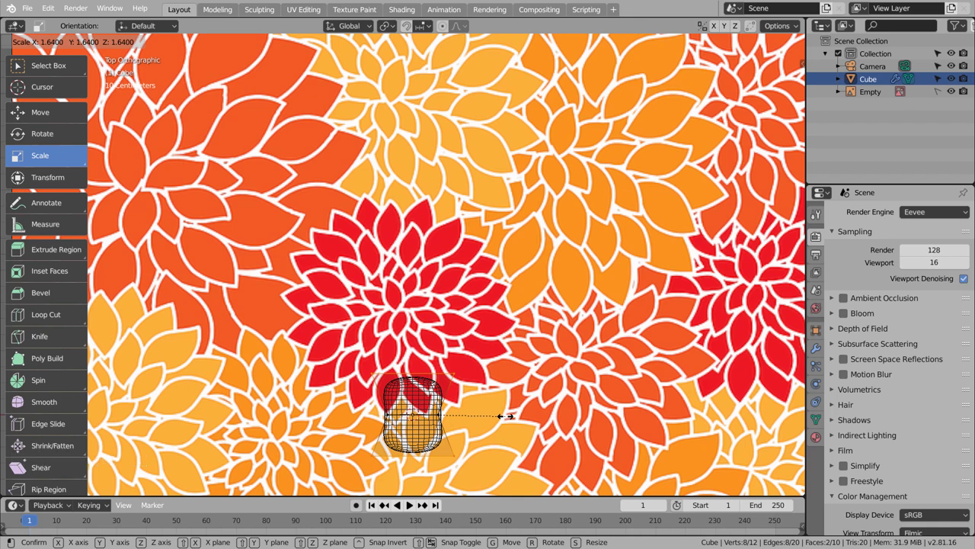
pyautogui.press('ctrl+z')
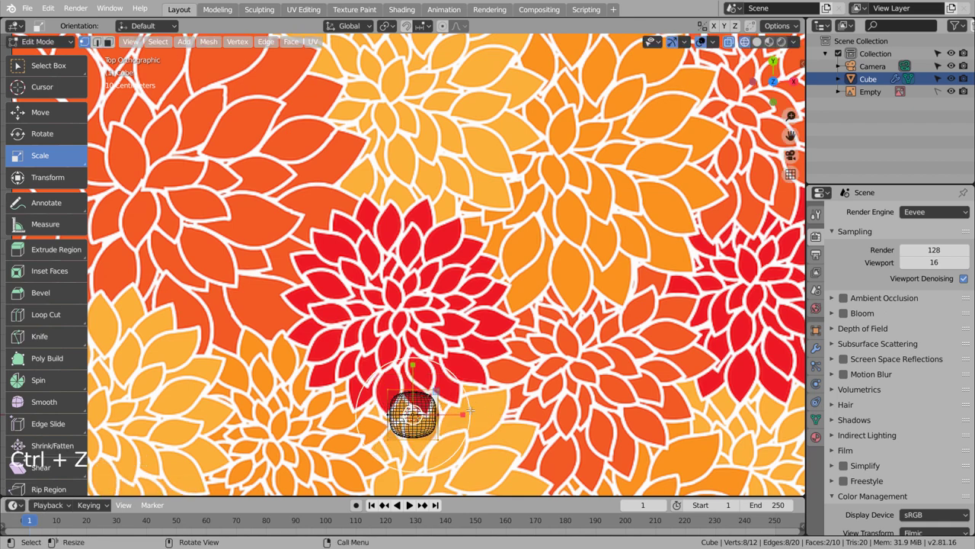
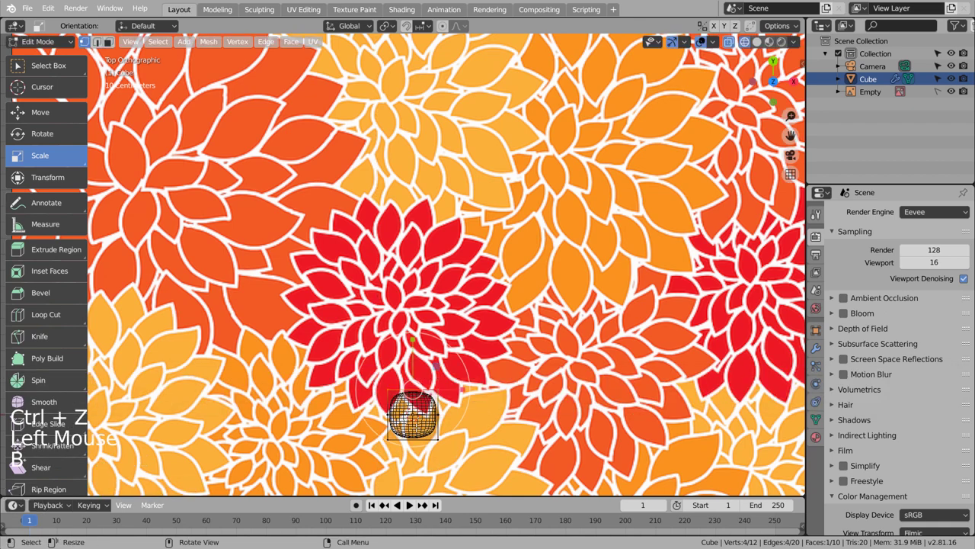
pyautogui.press('b')
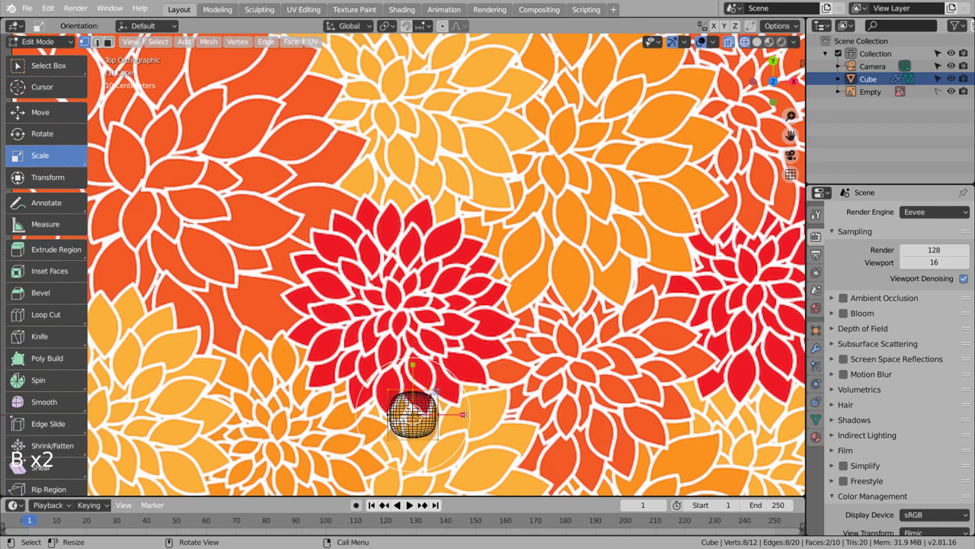
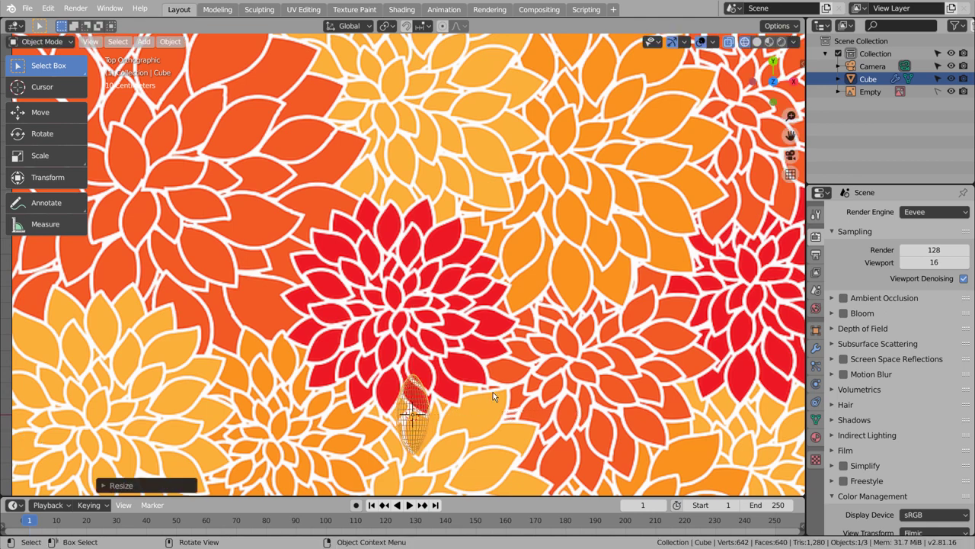
# Step: Edit the petal's top vertices with the Move tool to stretch the tip taller and sharper
pyautogui.press('Tab')
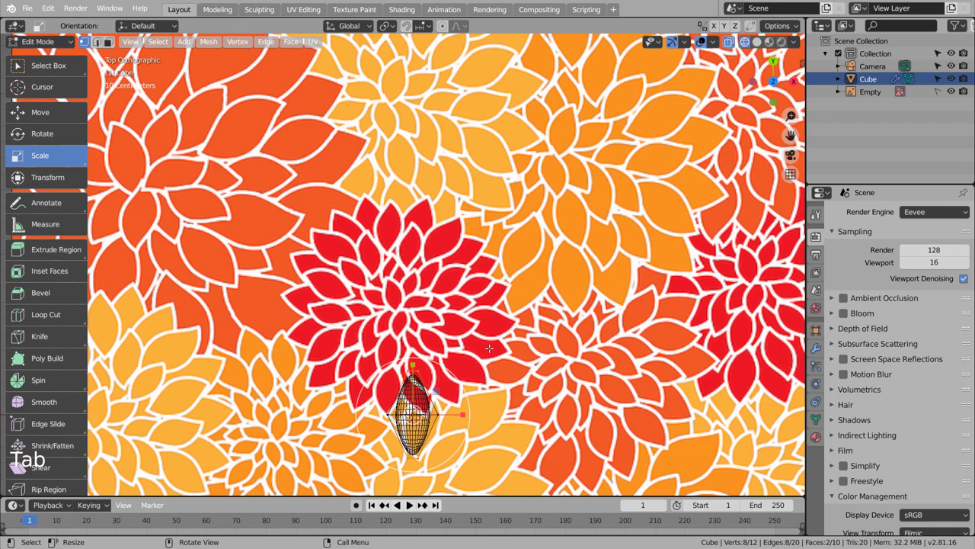
pyautogui.scroll(3)
pyautogui.scroll(-3)
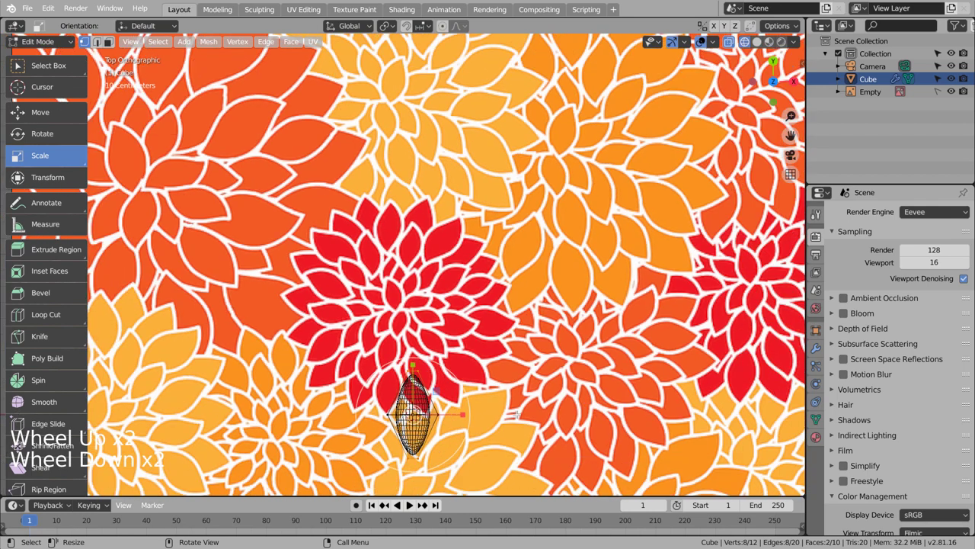
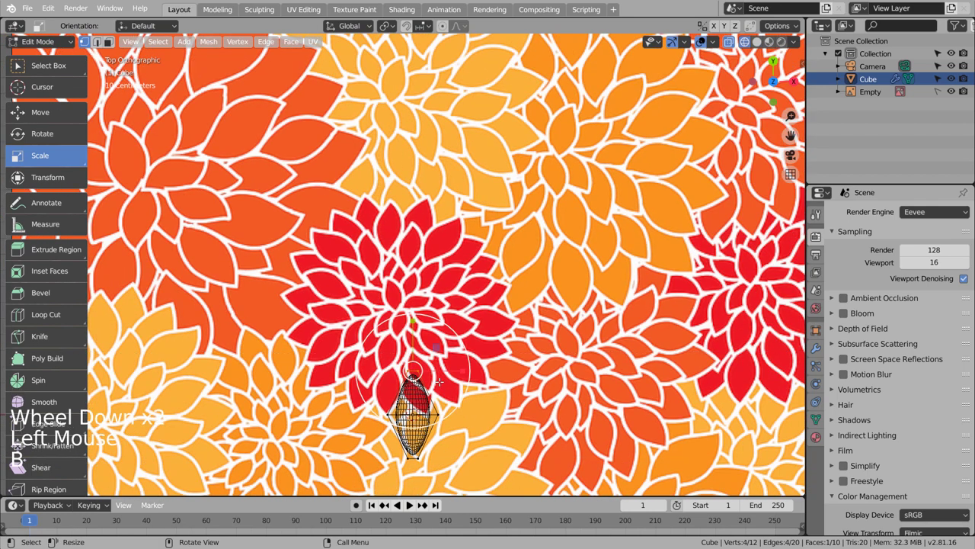
pyautogui.click(61, 117)
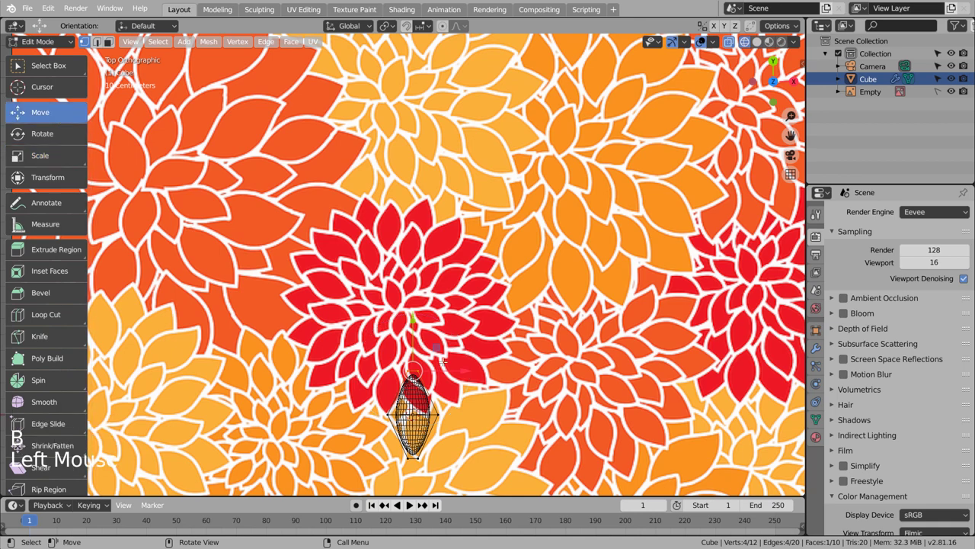
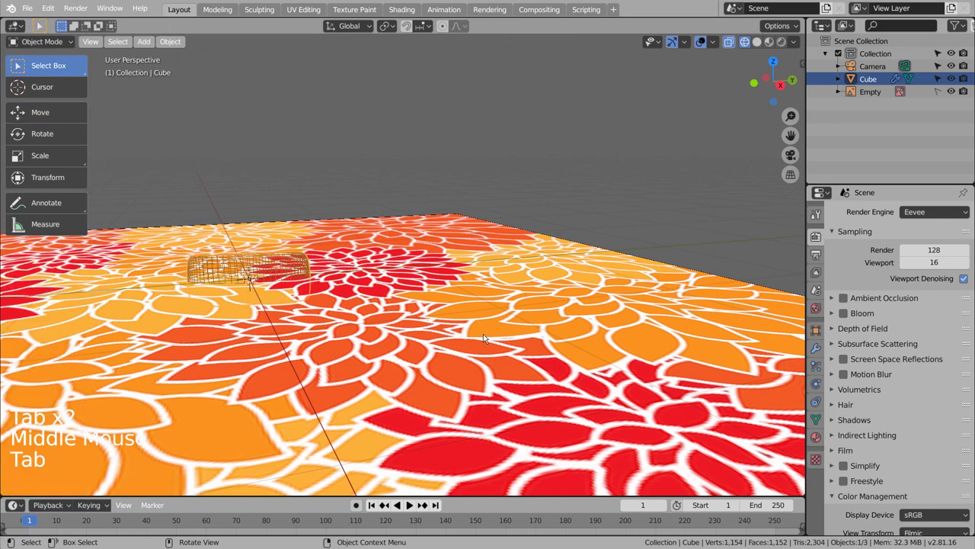
# Step: From the right view, scale the petal along Z into a thin flat sheet, then return to top view
pyautogui.press('KP_3')
pyautogui.press('s')
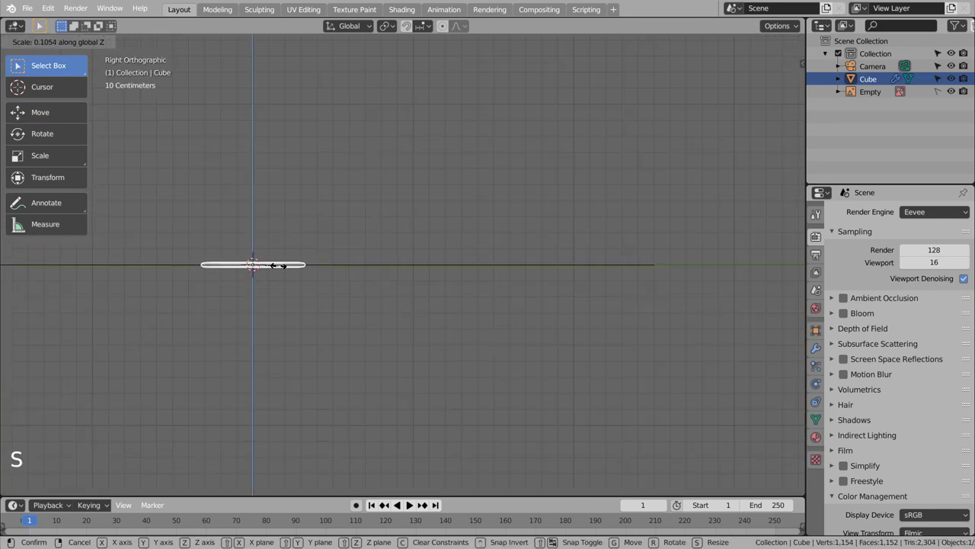
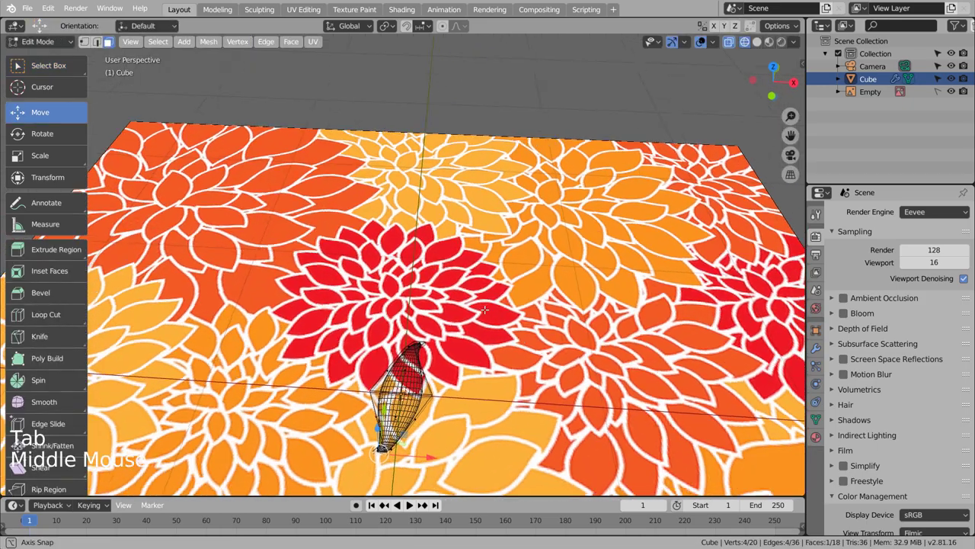
pyautogui.press('Tab')
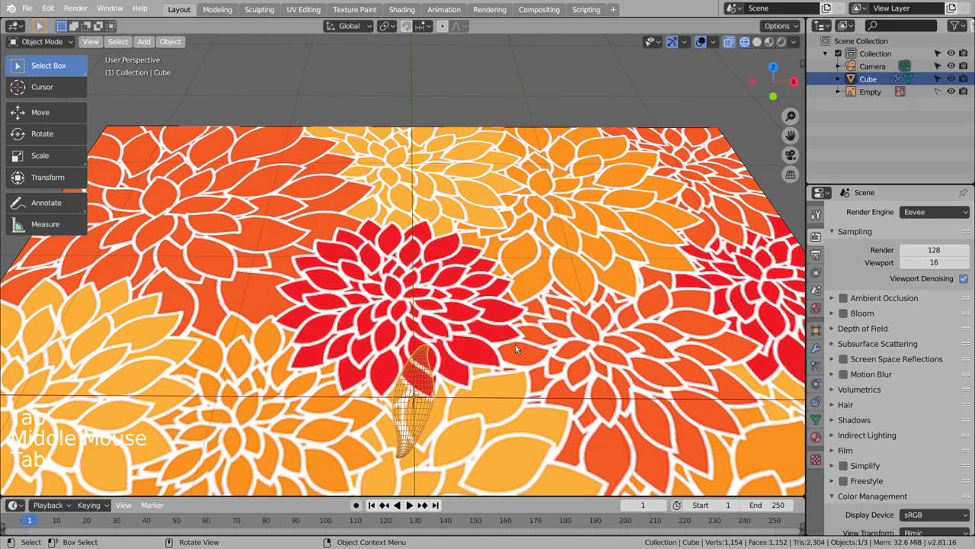
pyautogui.press('KP_7')
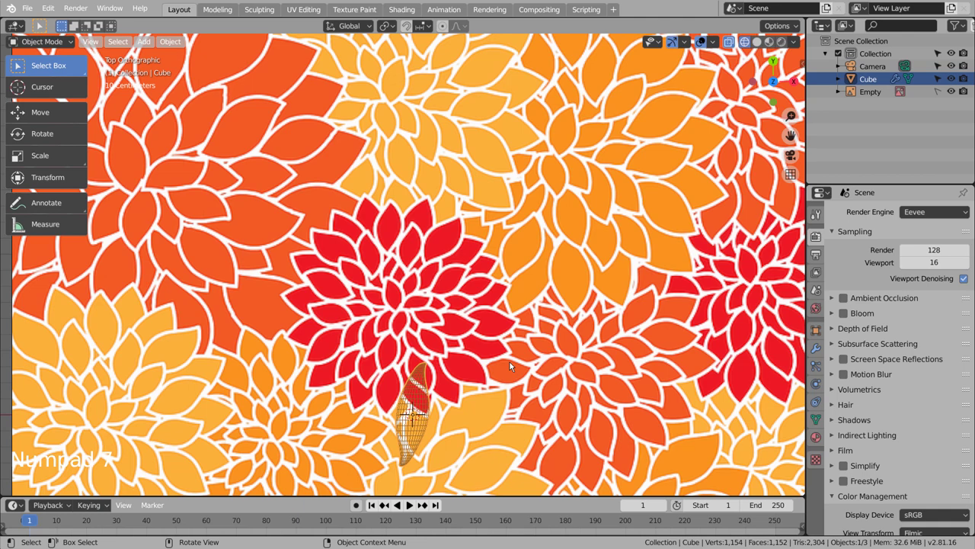
# Step: Move the petal onto the red flower and snap the 3D cursor to its bottom vertex
pyautogui.press('g')
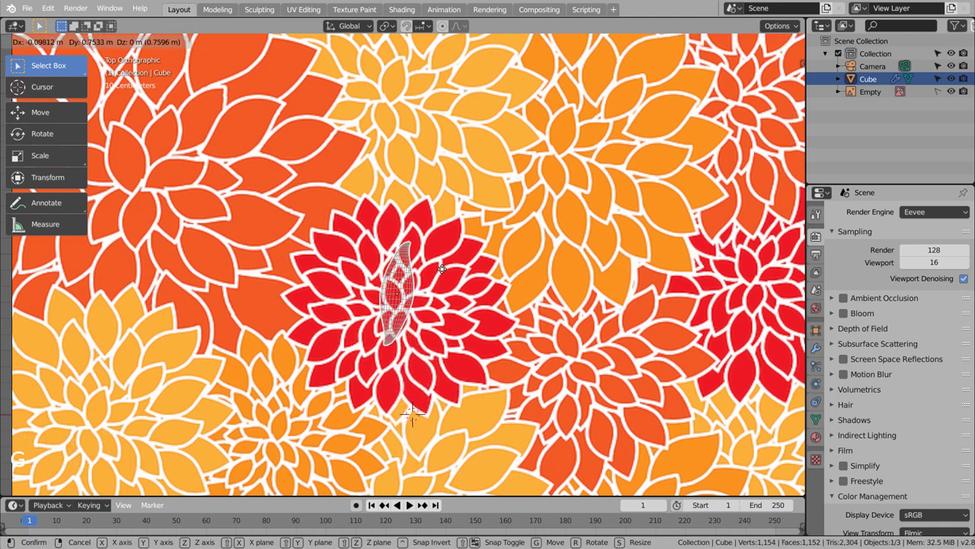
pyautogui.scroll(3)
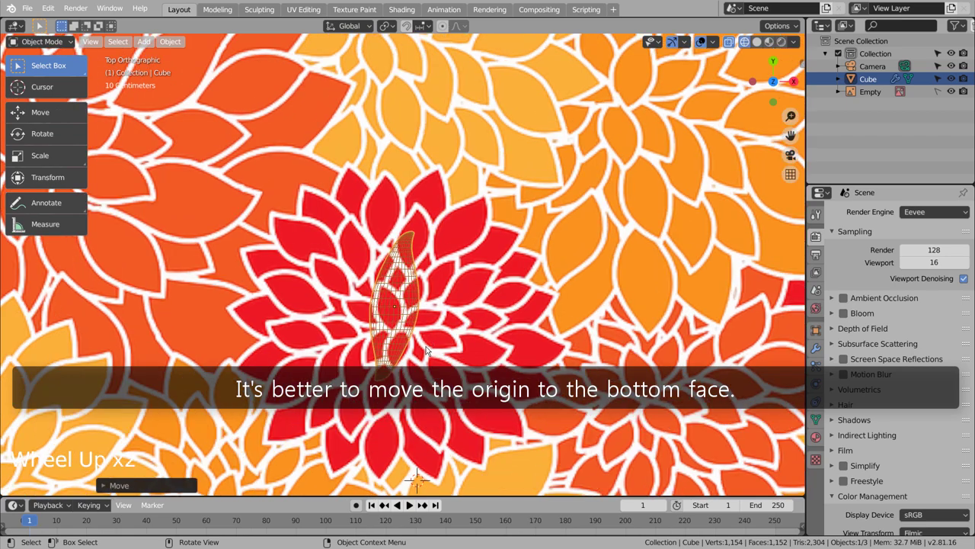
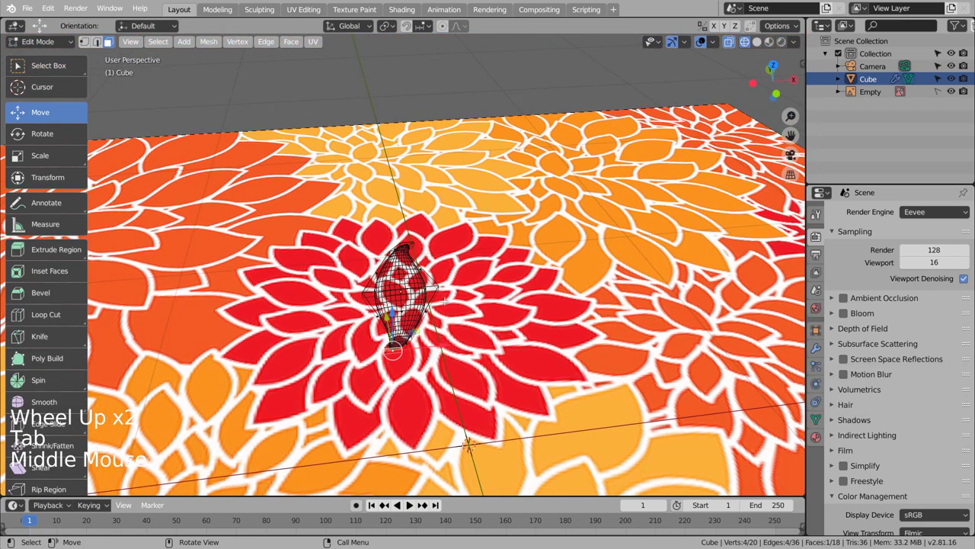
pyautogui.scroll(3)
pyautogui.press('shift+s')
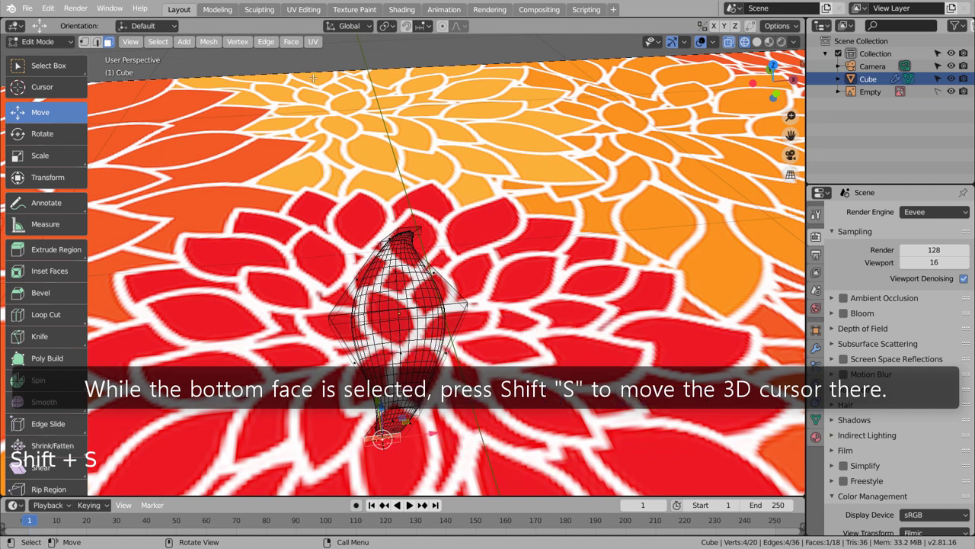
pyautogui.press('Tab')
pyautogui.click(185, 49)
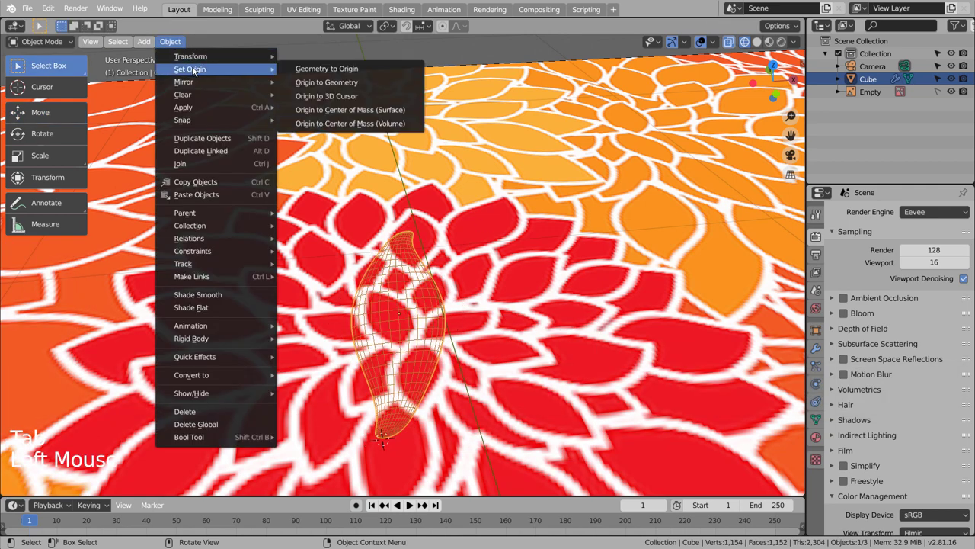
pyautogui.press('Tab')
pyautogui.press('Tab')
# Step: Set the petal's origin to the 3D cursor at its base tip and reset the cursor to world center
pyautogui.press('shift+c')
pyautogui.scroll(3)
pyautogui.press('KP_Decimal')
pyautogui.scroll(3)
pyautogui.click(440, 274)
pyautogui.scroll(-3)
pyautogui.press('KP_7')
pyautogui.press('g')
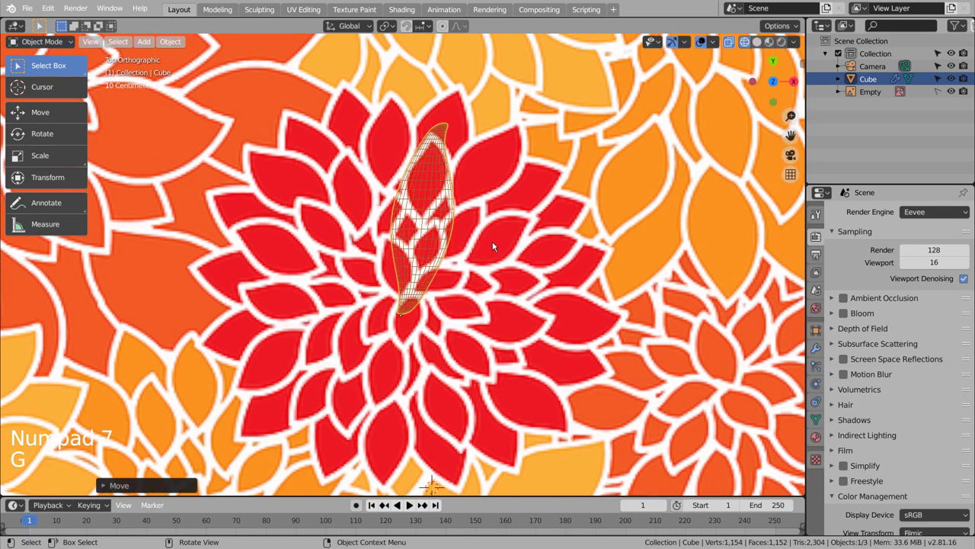
# Step: Duplicate and rotate the petal repeatedly around its base into a five-petal star
pyautogui.press('s')
pyautogui.press('g')
pyautogui.press('r')
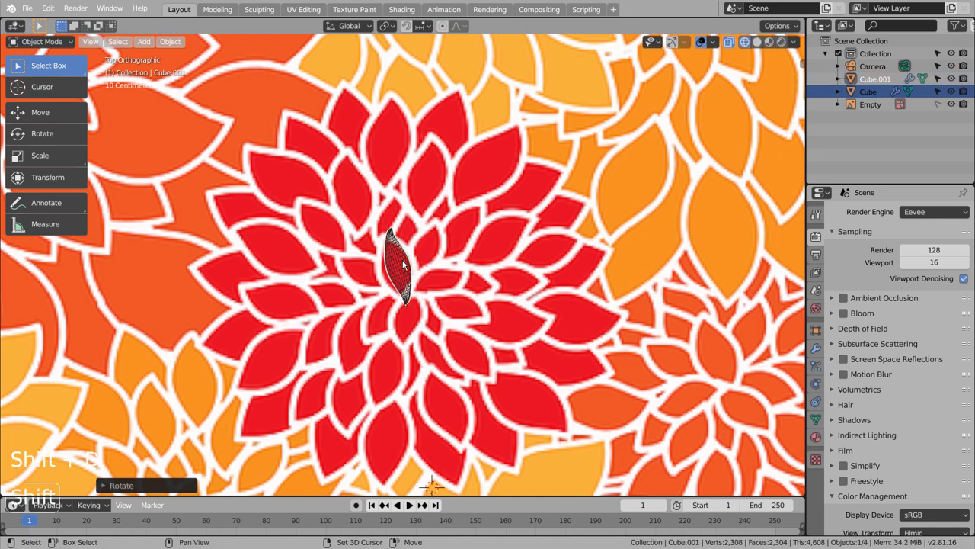
pyautogui.press('shift+d')
pyautogui.press('shift+d')
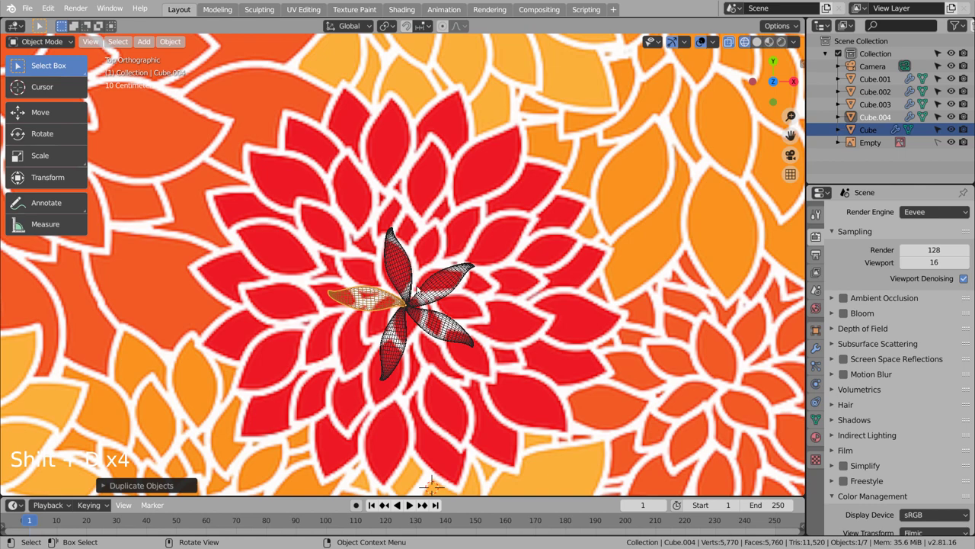
# Step: Select all five petal copies and join them into one flower-layer object
pyautogui.click(446, 288)
pyautogui.click(409, 265)
pyautogui.press('ctrl+j')
pyautogui.scroll(3)
pyautogui.middleClick(467, 334)
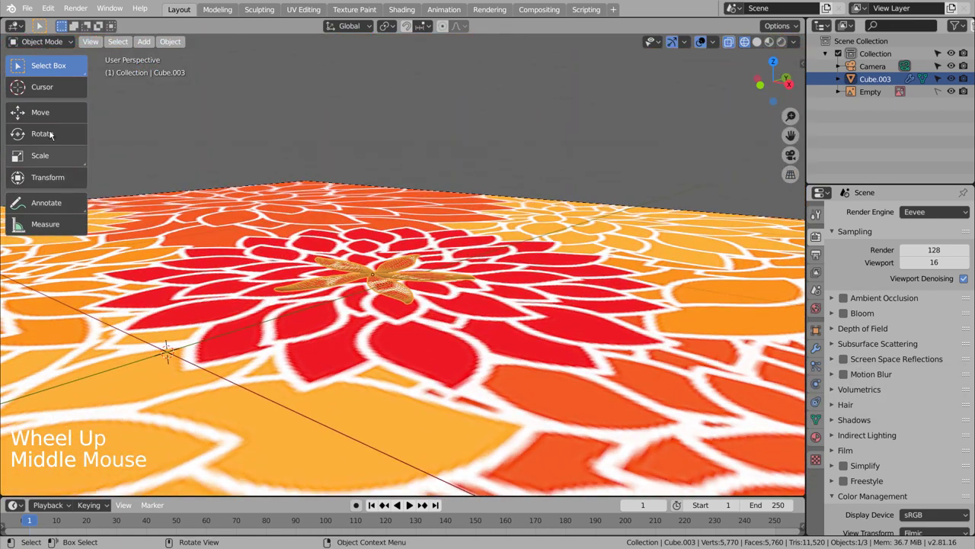
# Step: Duplicate the five-petal layer, rotate it between the original petals and enlarge it as an outer ring
pyautogui.click(45, 114)
pyautogui.click(372, 223)
pyautogui.press('shift+d')
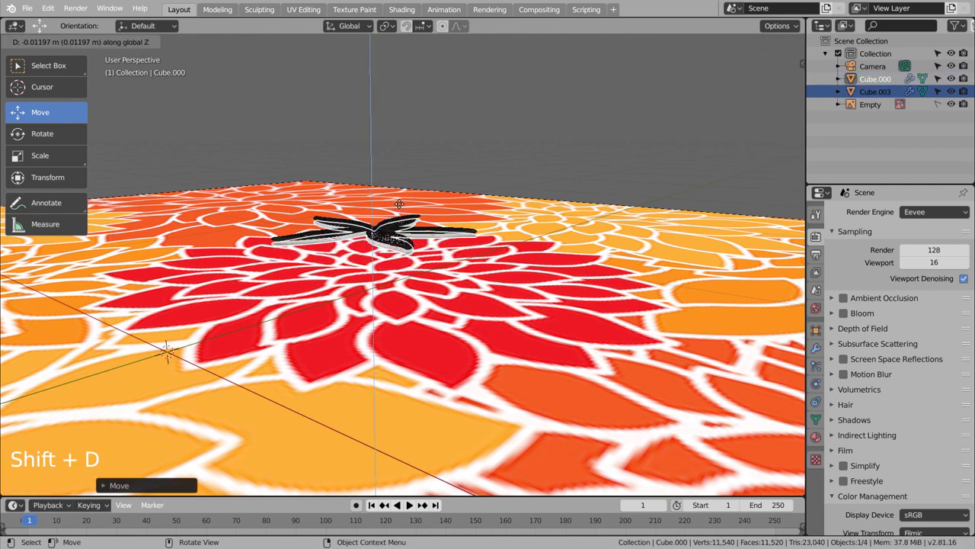
pyautogui.press('KP_7')
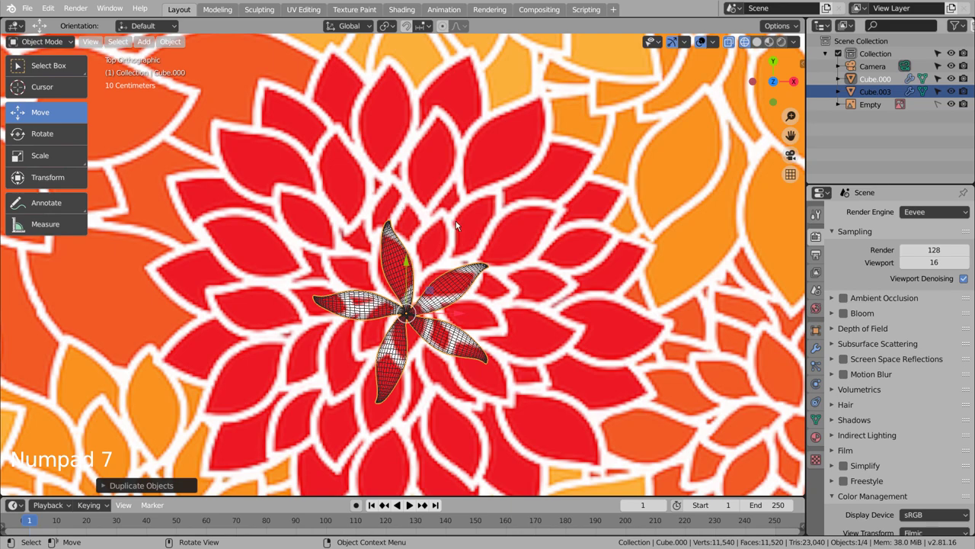
pyautogui.press('r')
pyautogui.press('s')
pyautogui.middleClick(543, 315)
pyautogui.press('s')
pyautogui.click(355, 189)
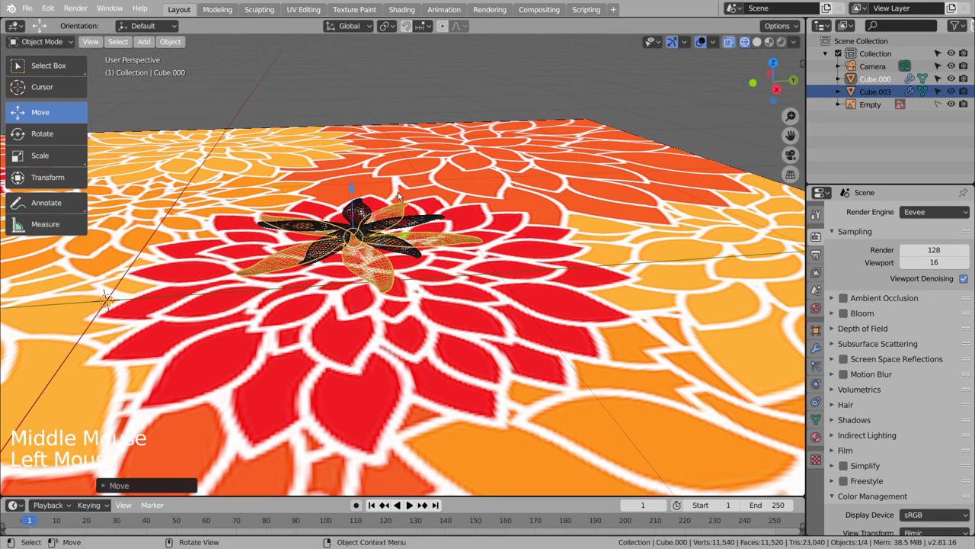
# Step: In front view, nudge the lower petal ring up just beneath the first, then return to top view
pyautogui.middleClick(448, 208)
pyautogui.press('KP_1')
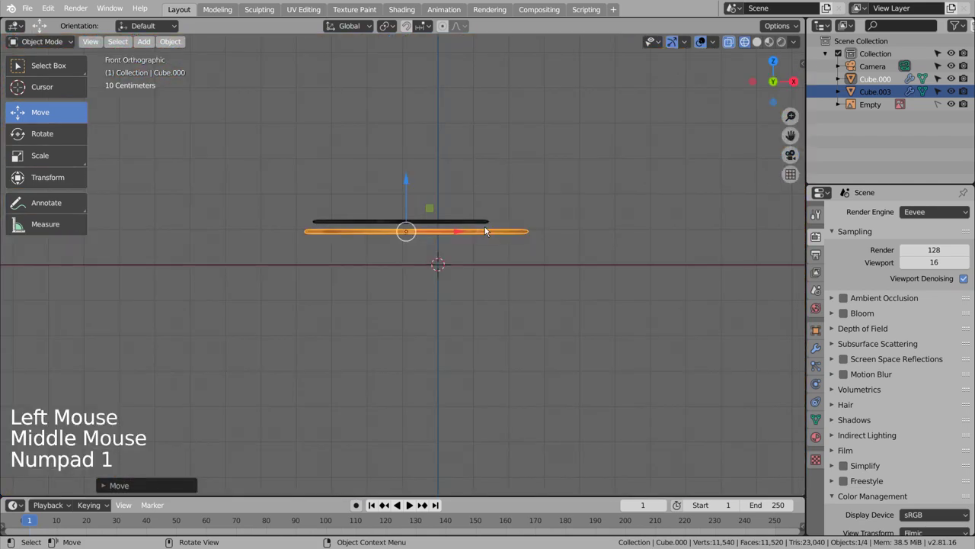
pyautogui.click(406, 190)
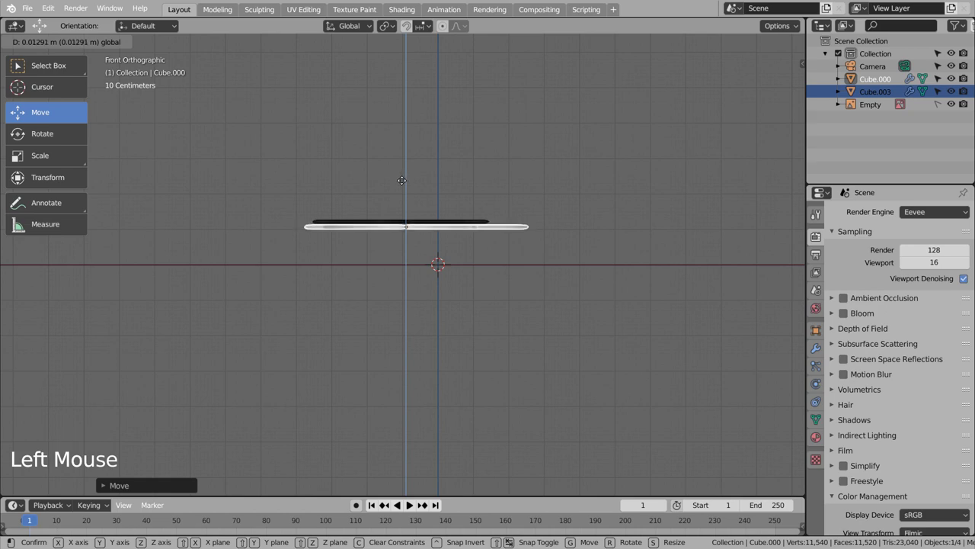
pyautogui.press('KP_7')
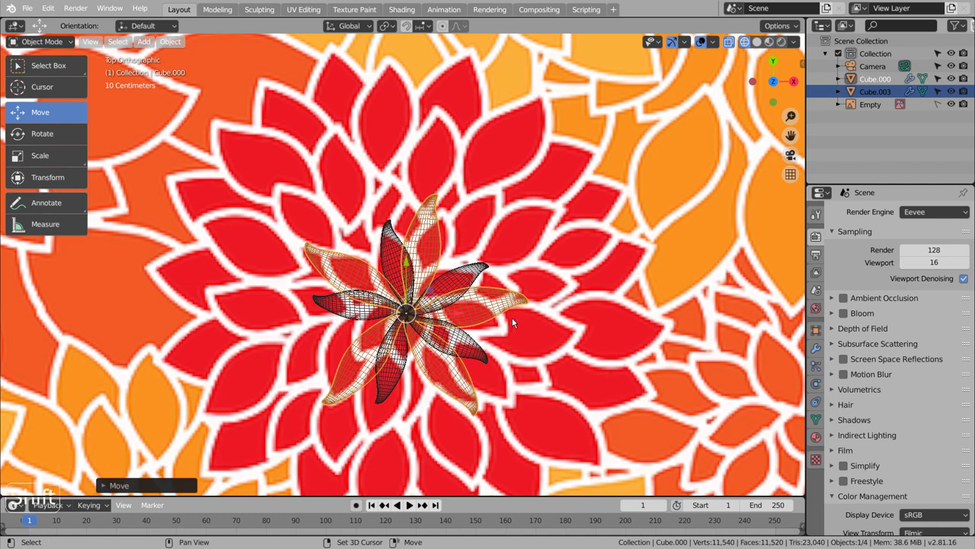
# Step: Duplicate a third petal ring rotated about 22.6° into the gaps and lower it in the side view
pyautogui.press('shift+d')
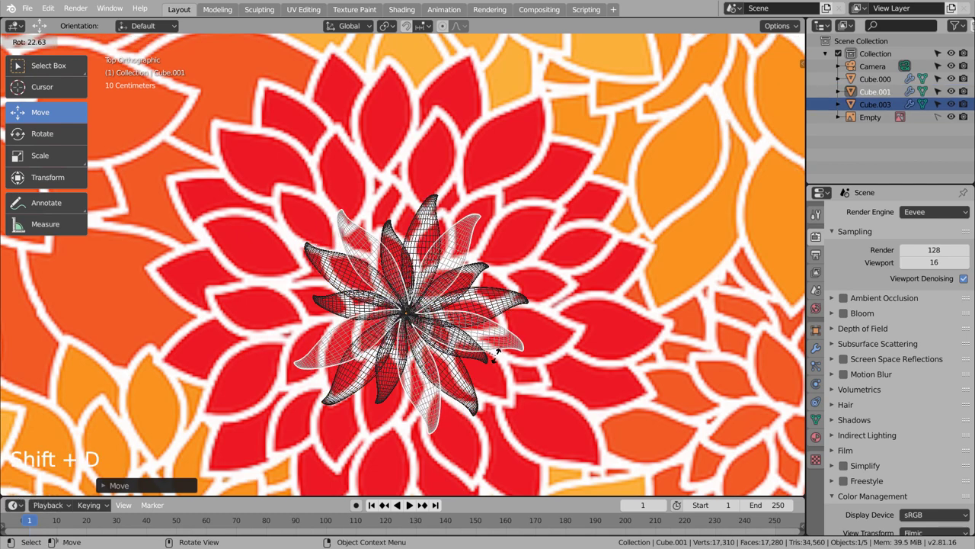
pyautogui.press('s')
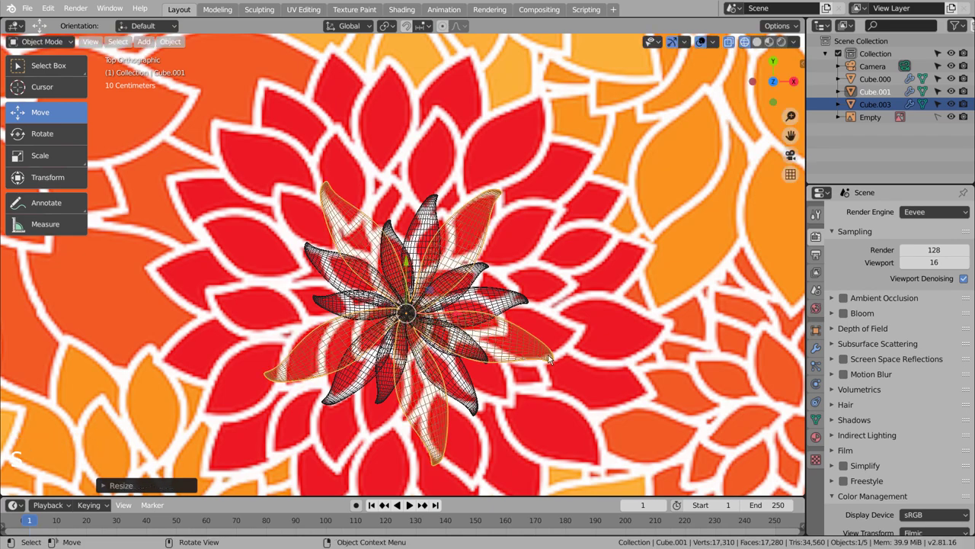
pyautogui.middleClick(550, 358)
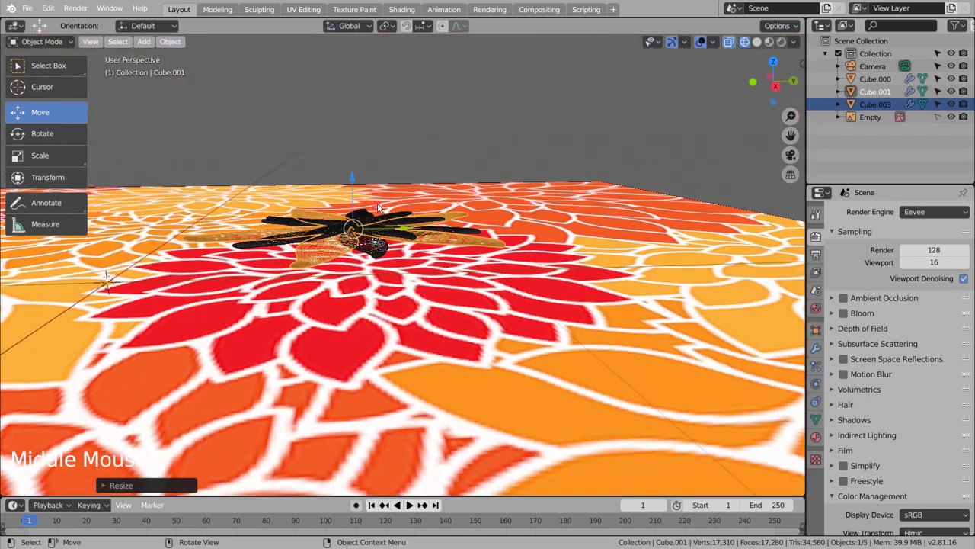
pyautogui.press('KP_3')
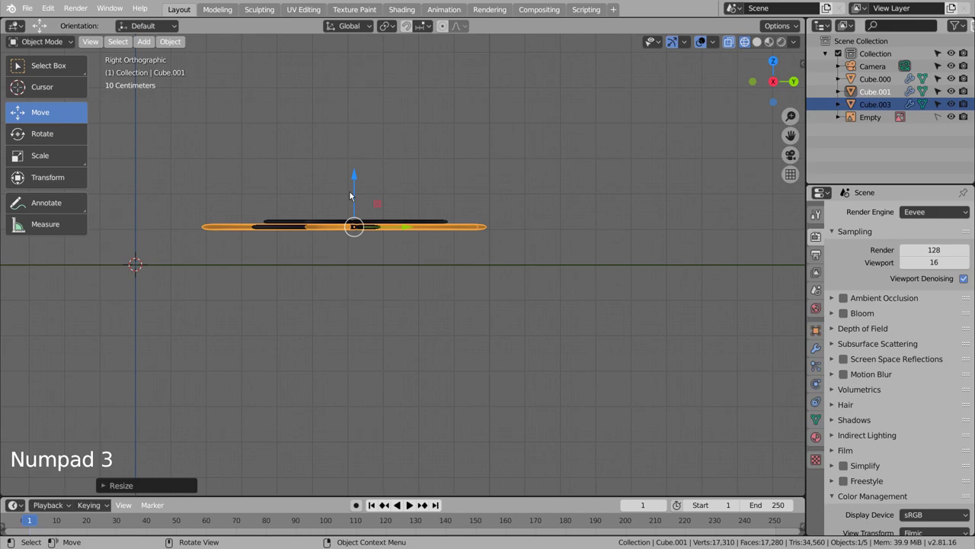
pyautogui.click(351, 179)
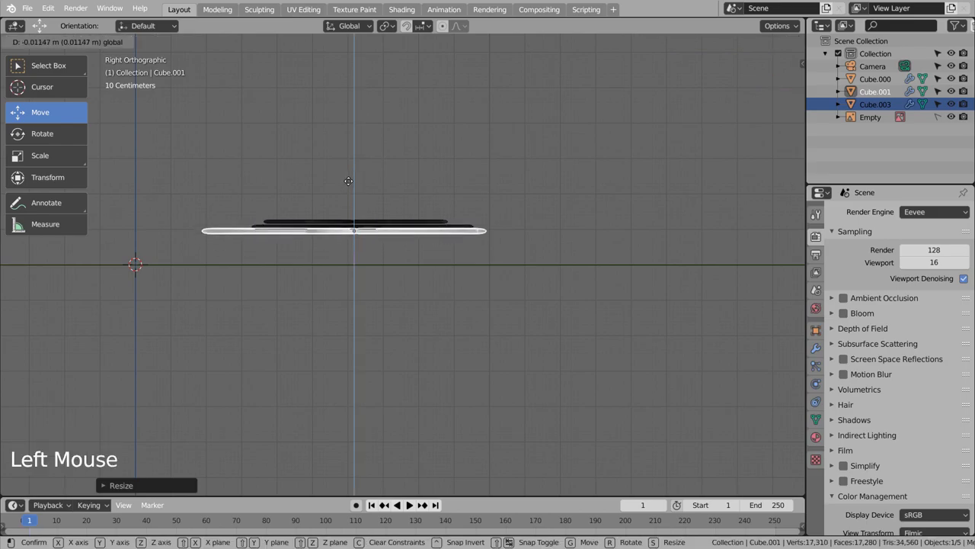
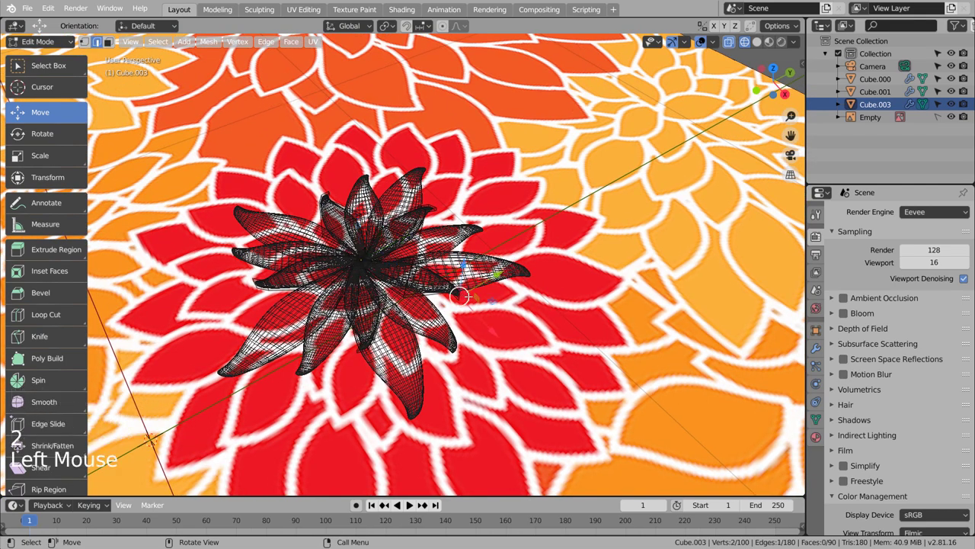
# Step: Circle-select the top ring's tip vertices and raise them along Z with proportional editing into a cupped shape
pyautogui.press('KP_7')
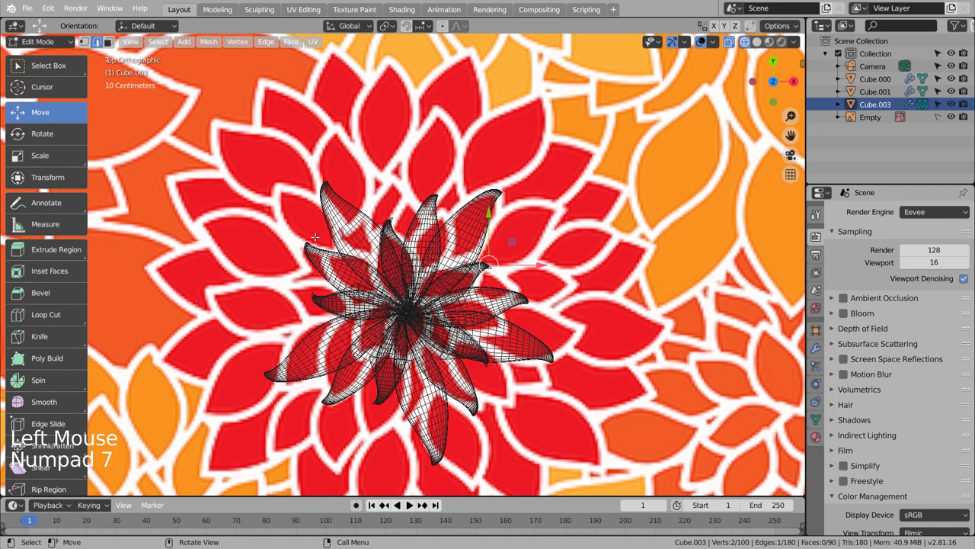
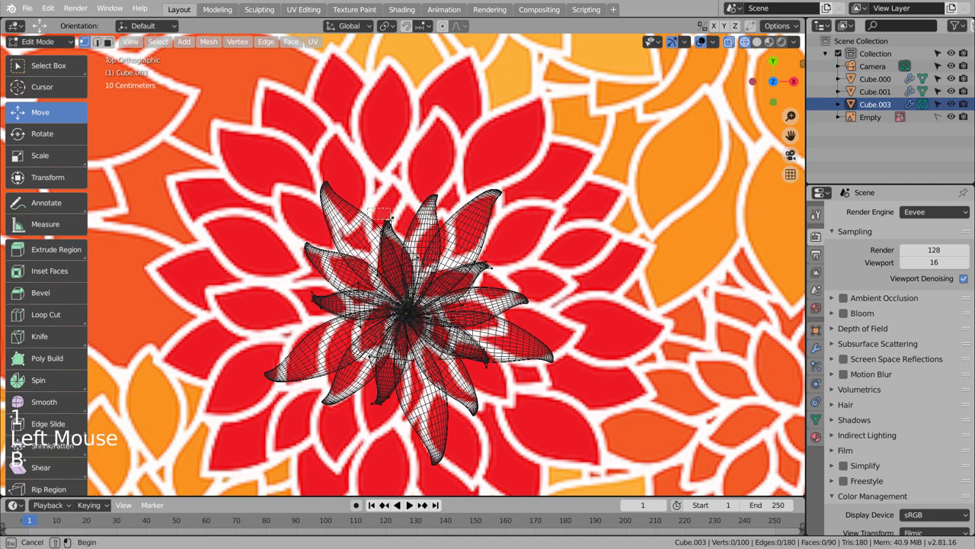
pyautogui.press('c')
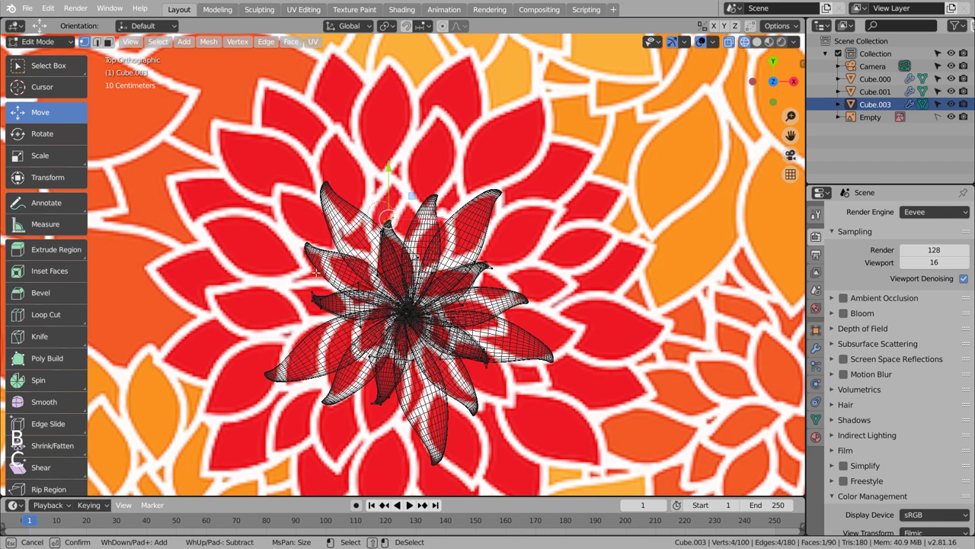
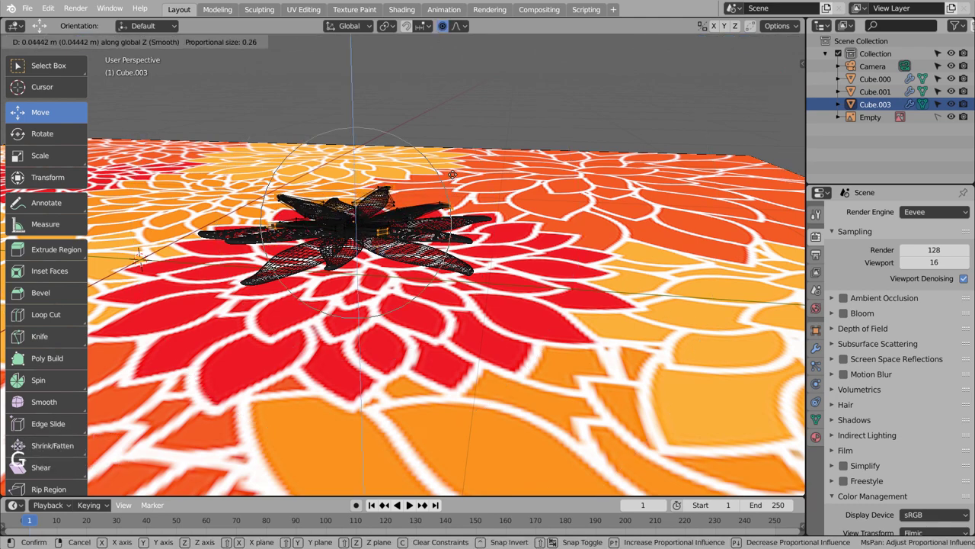
pyautogui.press('Tab')
pyautogui.middleClick(481, 246)
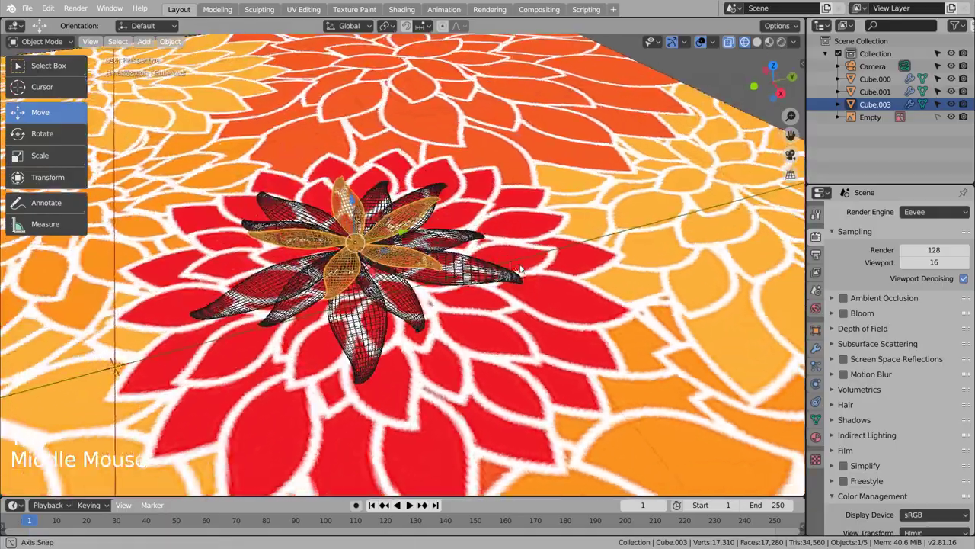
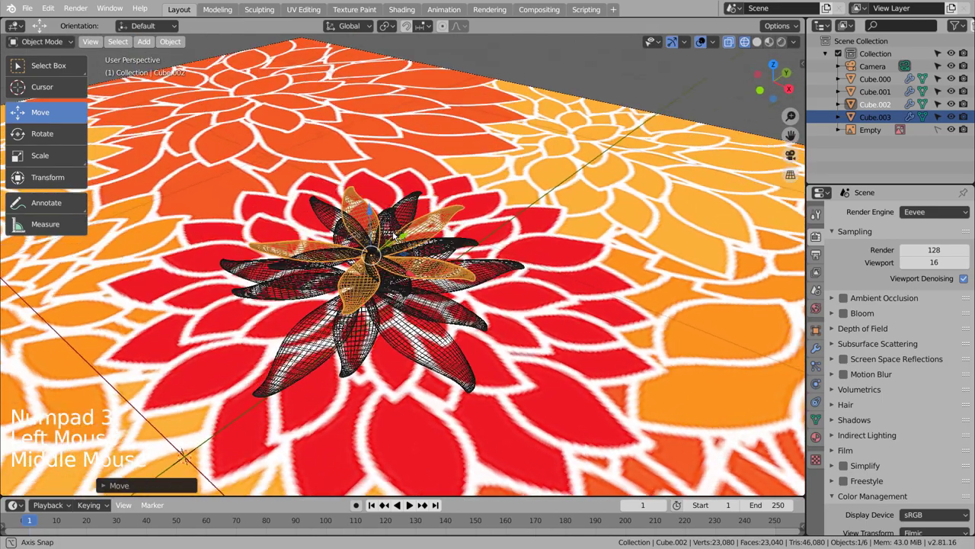
# Step: Check the fourth raised petal ring from top and perspective views in solid shading
pyautogui.press('KP_7')
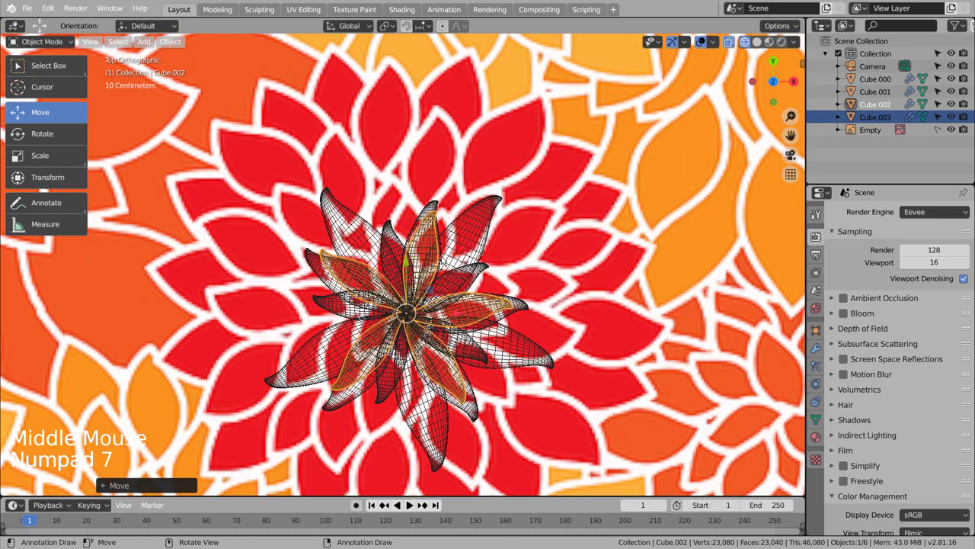
pyautogui.middleClick(187, 83)
pyautogui.middleClick(385, 239)
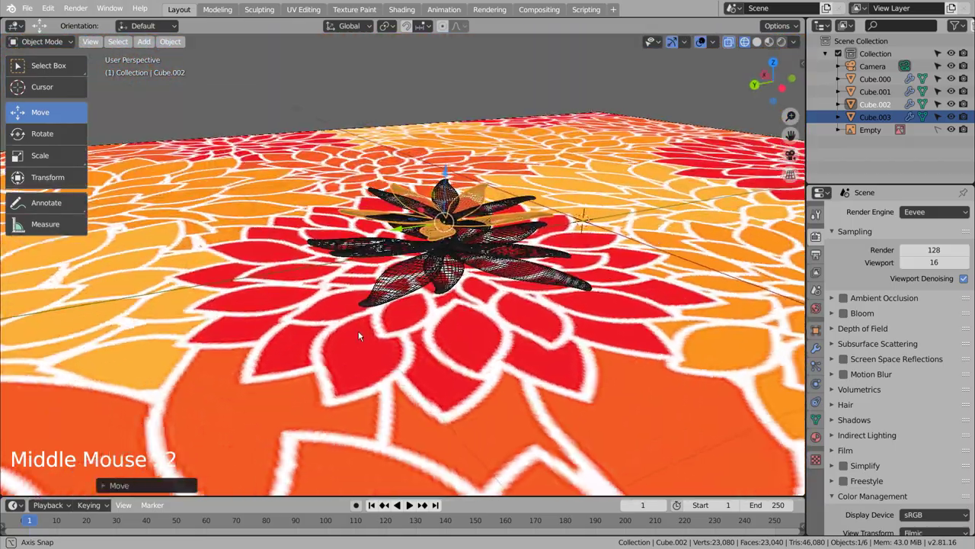
pyautogui.press('KP_7')
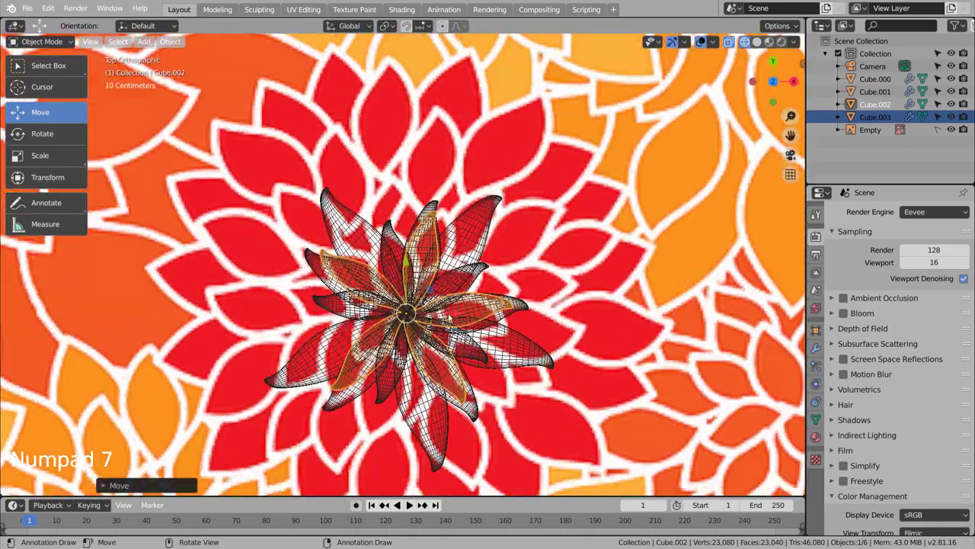
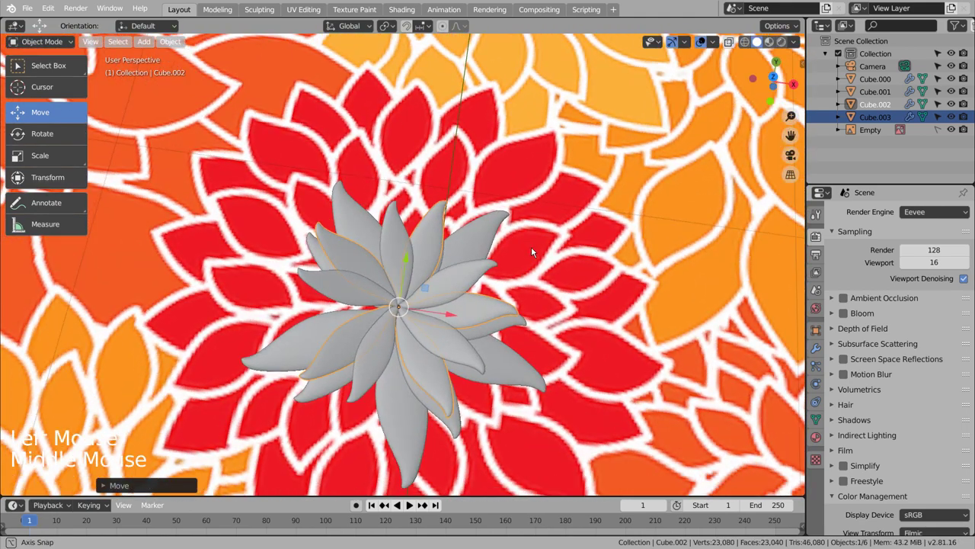
# Step: Duplicate the upward-curving petal ring and view the stacked layers from the side
pyautogui.press('KP_7')
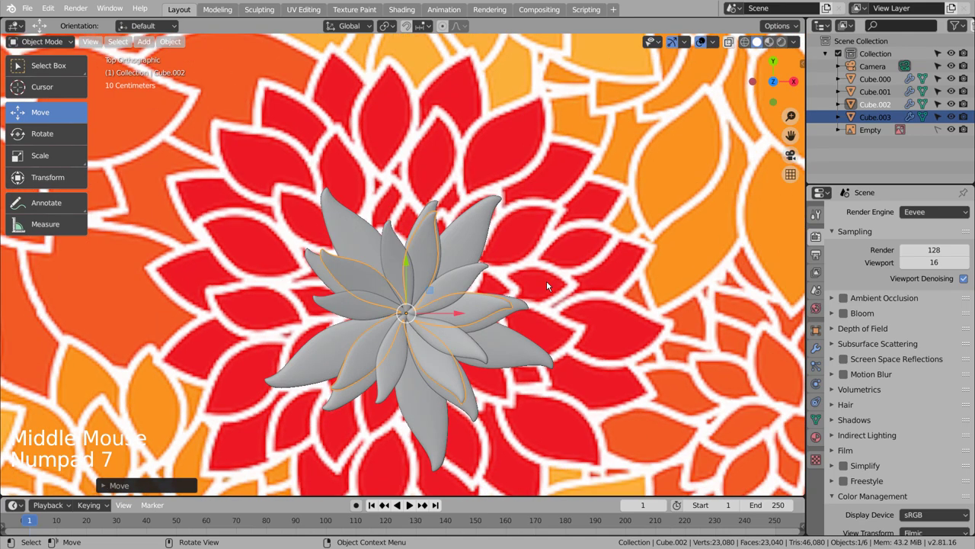
pyautogui.press('r')
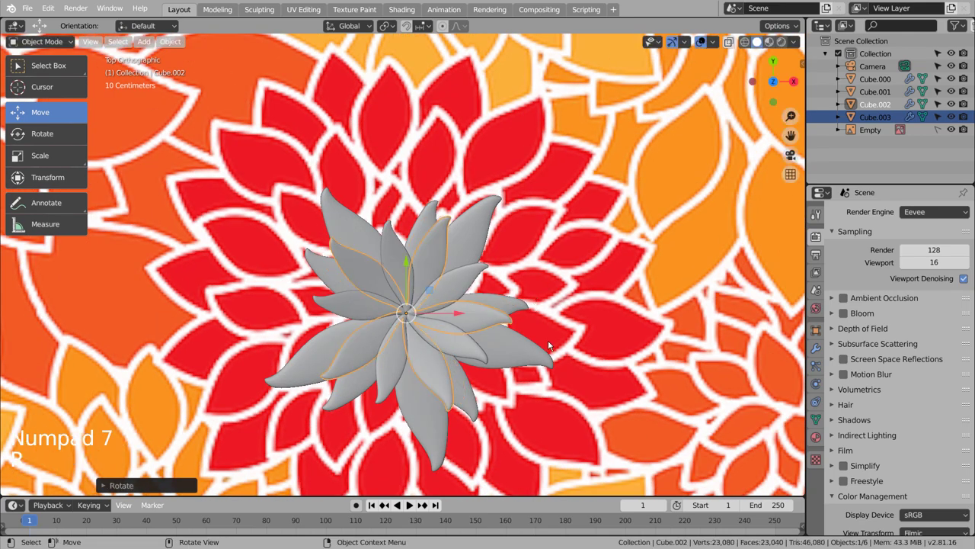
pyautogui.middleClick(552, 347)
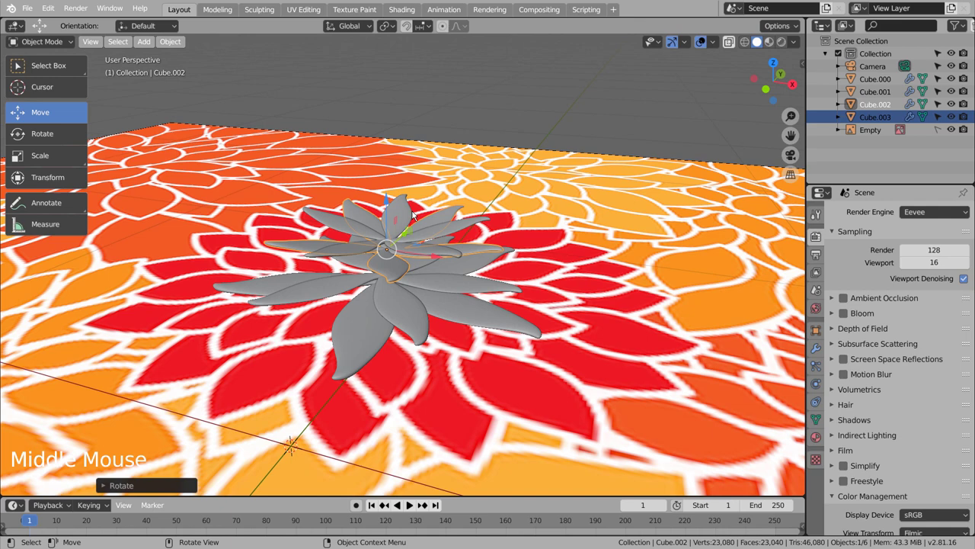
pyautogui.press('KP_3')
pyautogui.press('shift+d')
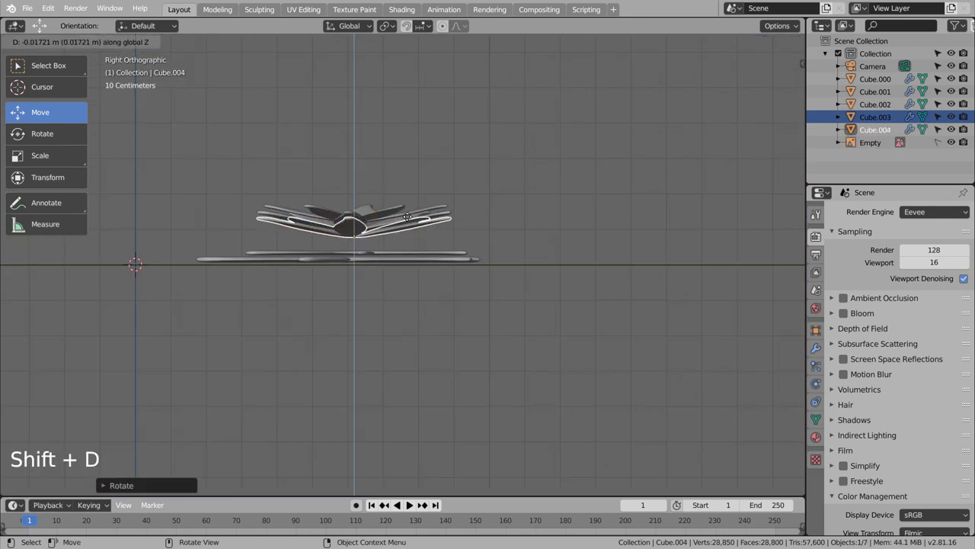
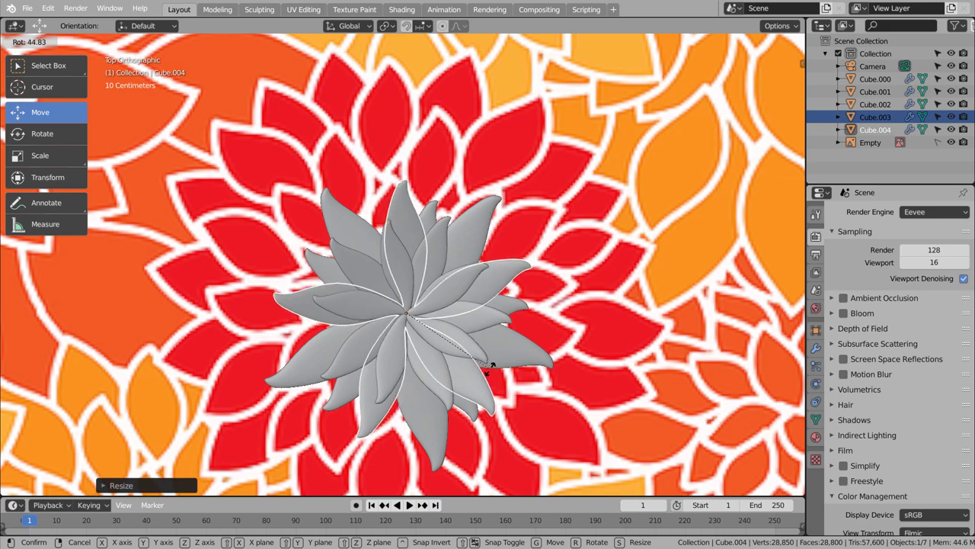
# Step: Inspect the rotated top ring up close and add another petal layer to the selection
pyautogui.middleClick(573, 366)
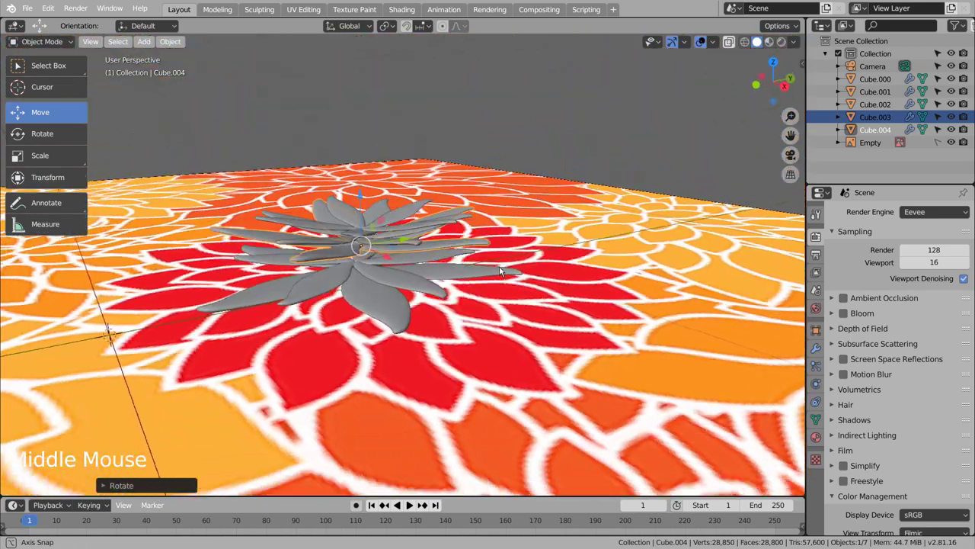
pyautogui.scroll(3)
pyautogui.scroll(3)
pyautogui.scroll(3)
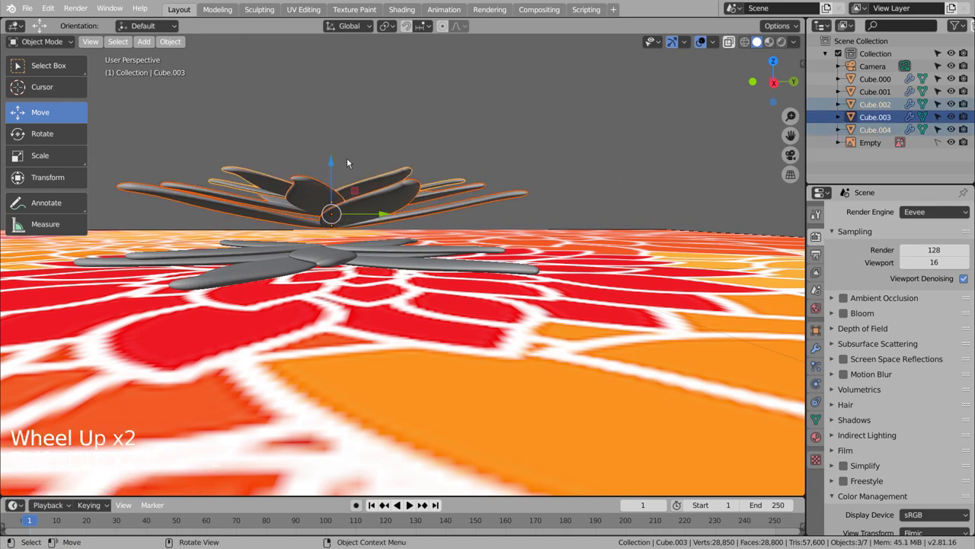
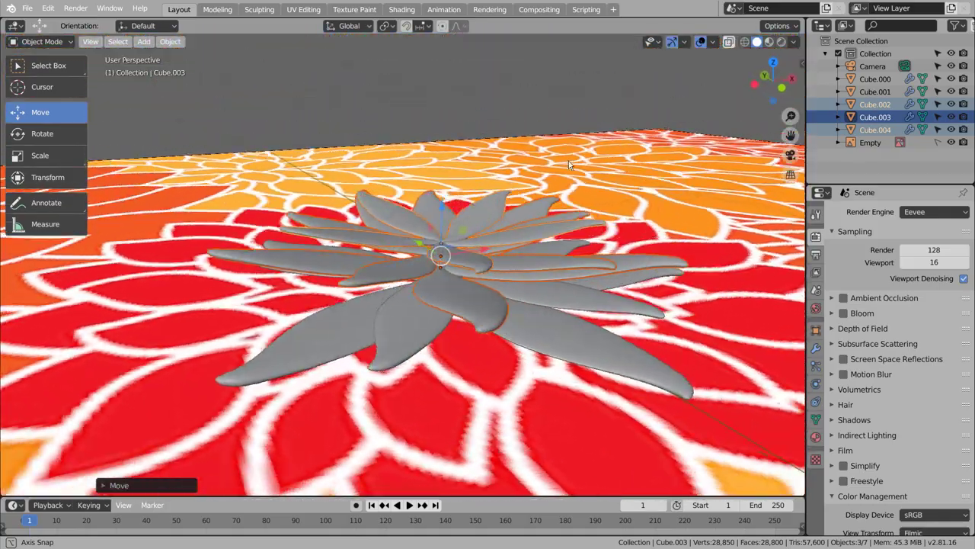
pyautogui.middleClick(547, 269)
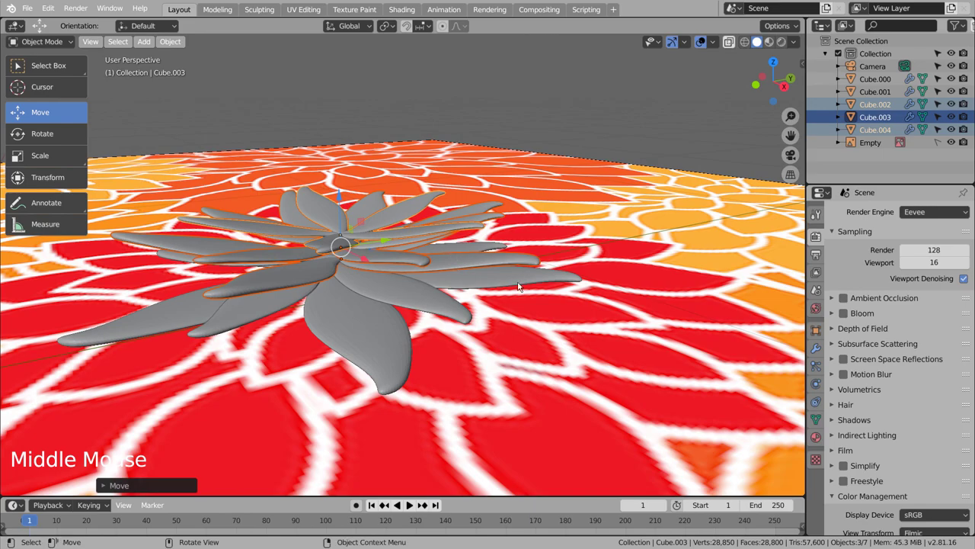
pyautogui.click(467, 266)
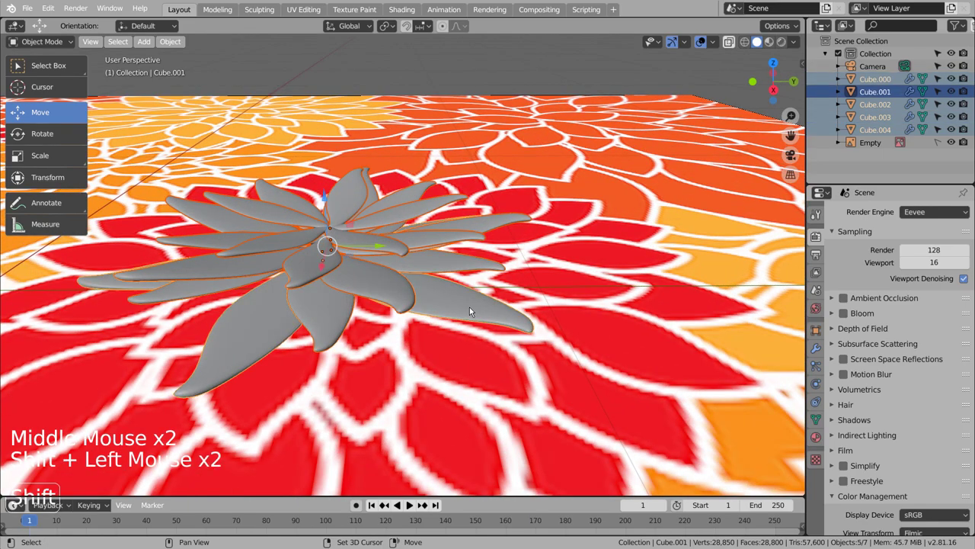
# Step: Select the stacked petal layers and join them into one layered flower object (Ctrl+J)
pyautogui.middleClick(569, 313)
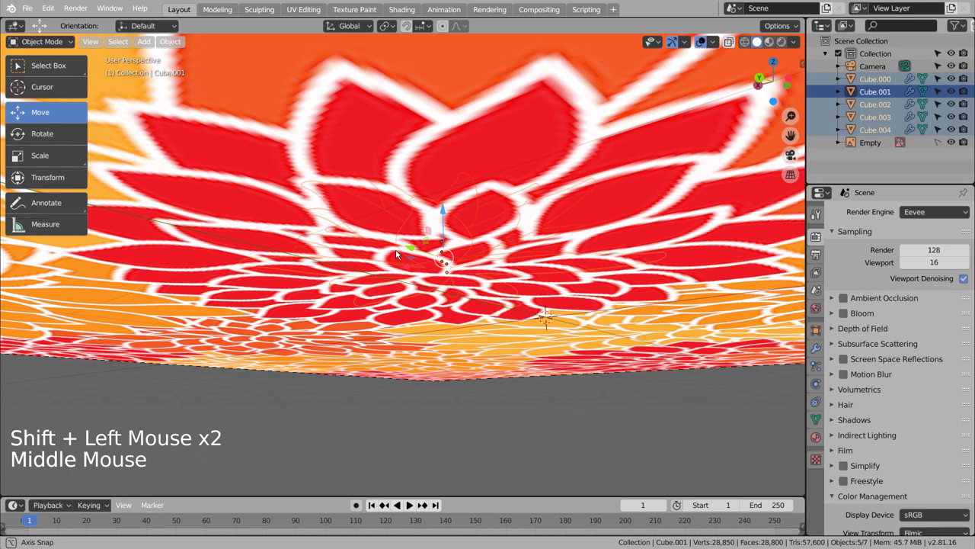
pyautogui.press('shift+l')
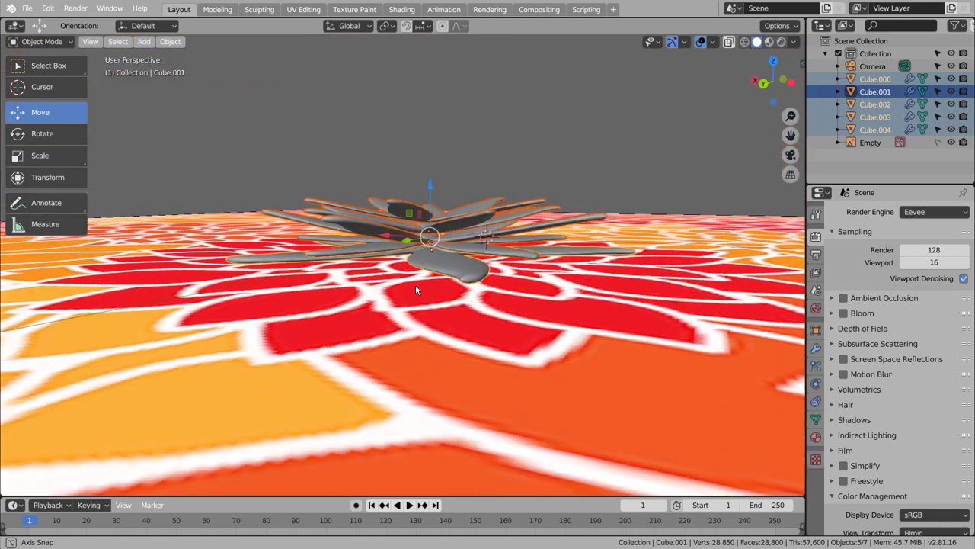
pyautogui.press('ctrl+j')
pyautogui.click(543, 238)
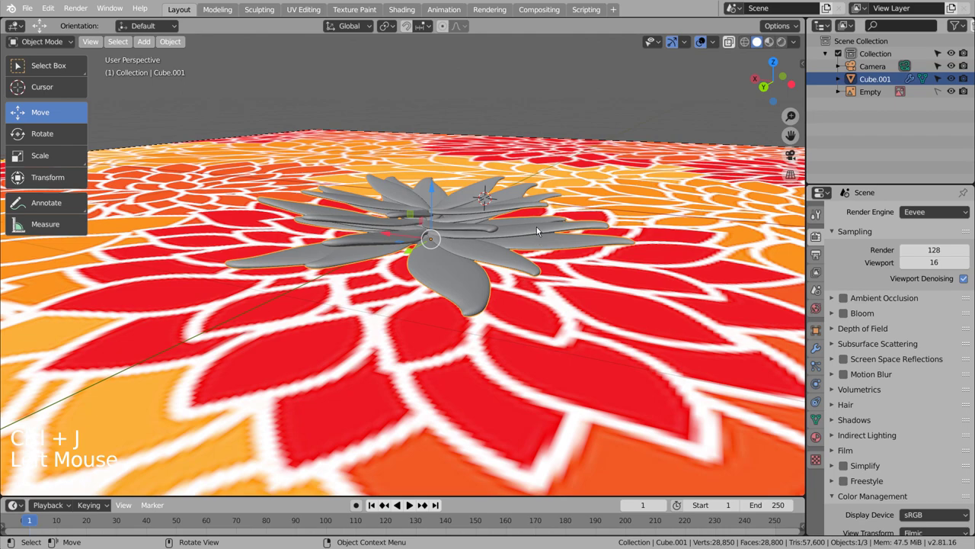
# Step: Reposition the joined flower across the backdrop, undoing and retrying the move
pyautogui.press('ctrl+z')
pyautogui.click(534, 231)
pyautogui.middleClick(511, 236)
pyautogui.click(450, 253)
pyautogui.click(448, 238)
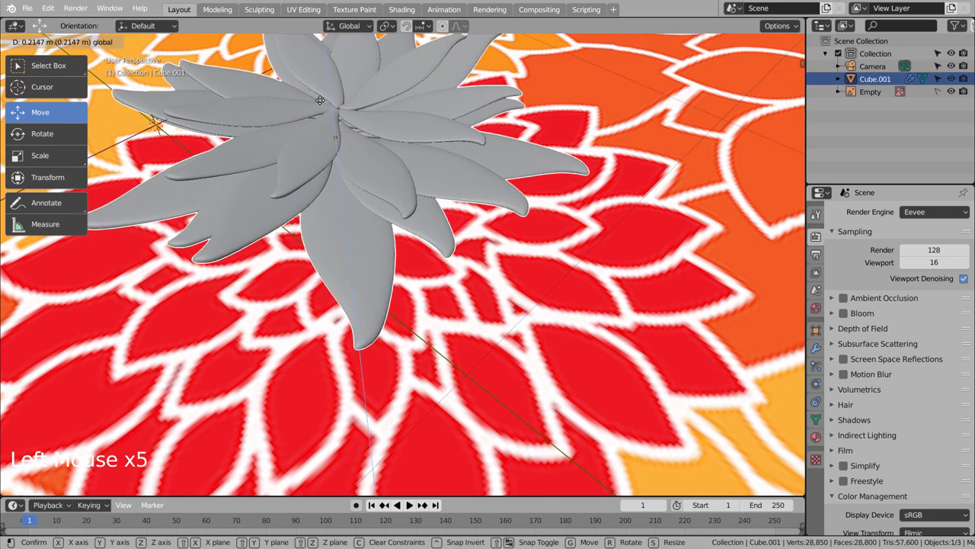
pyautogui.press('ctrl+z')
# Step: Scale the flower up over the red bloom in top view and duplicate it to move aside
pyautogui.press('KP_7')
pyautogui.scroll(-3)
pyautogui.press('s')
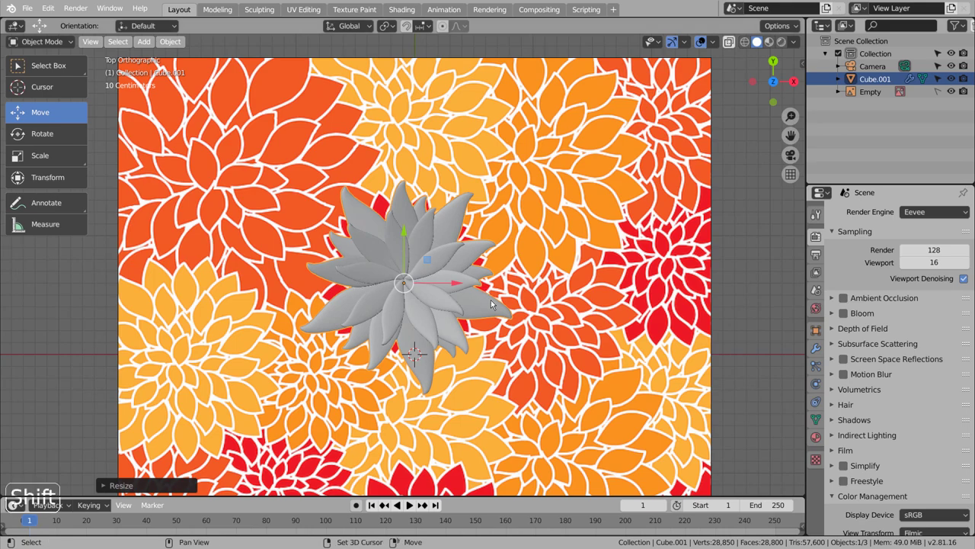
pyautogui.middleClick(645, 190)
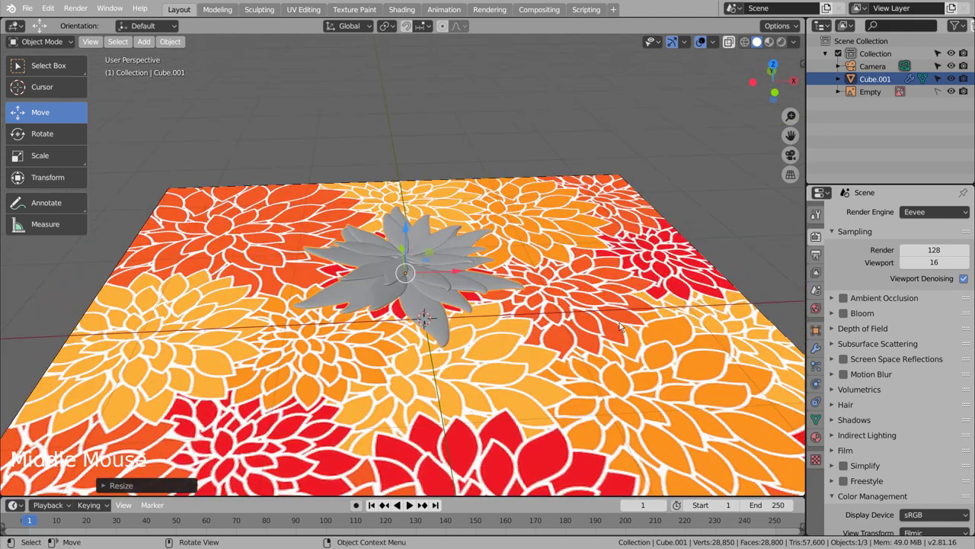
pyautogui.press('KP_1')
pyautogui.press('KP_7')
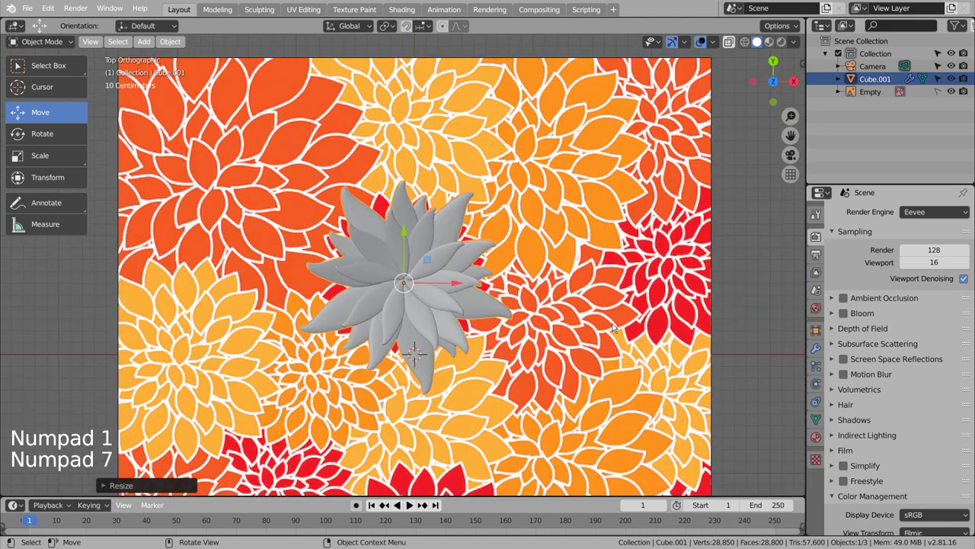
pyautogui.press('shift+d')
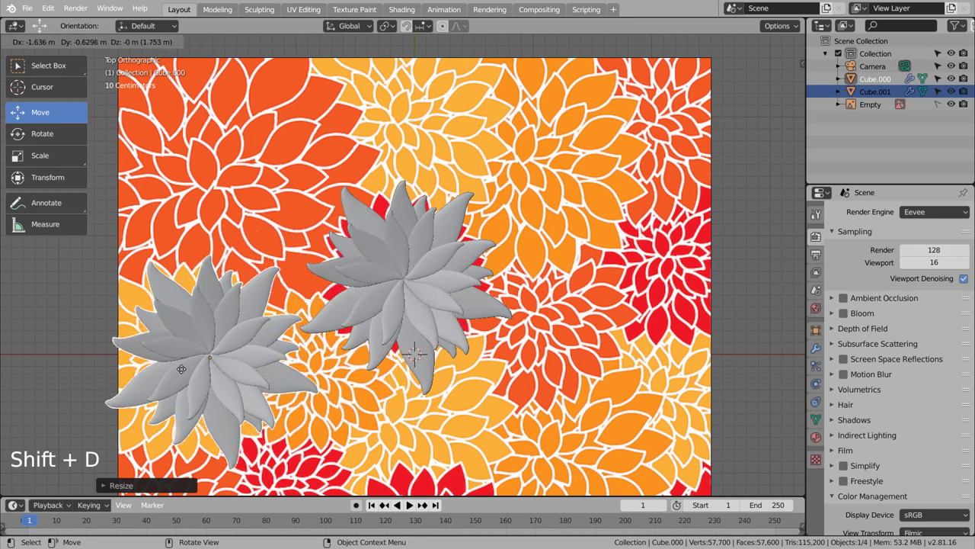
# Step: Scale the duplicated flower down to a smaller size
pyautogui.press('s')
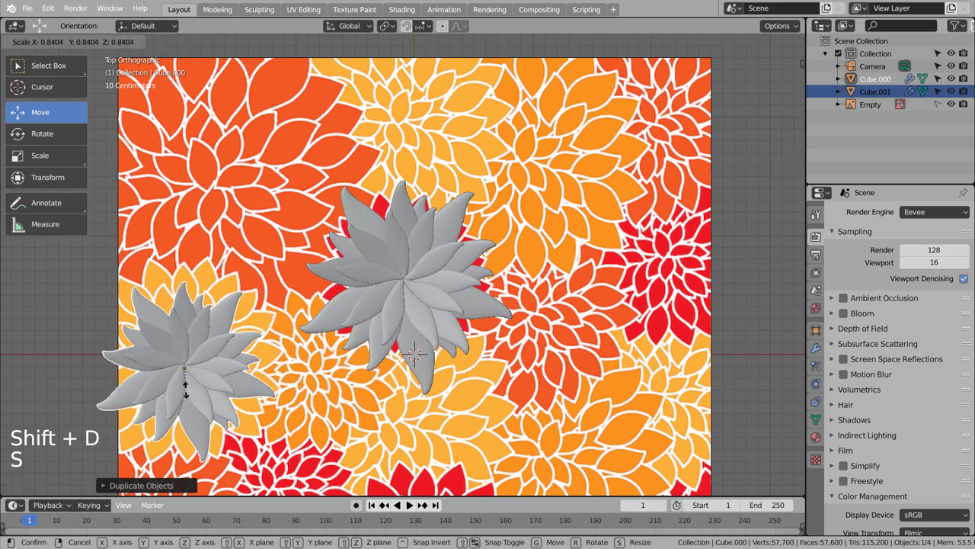
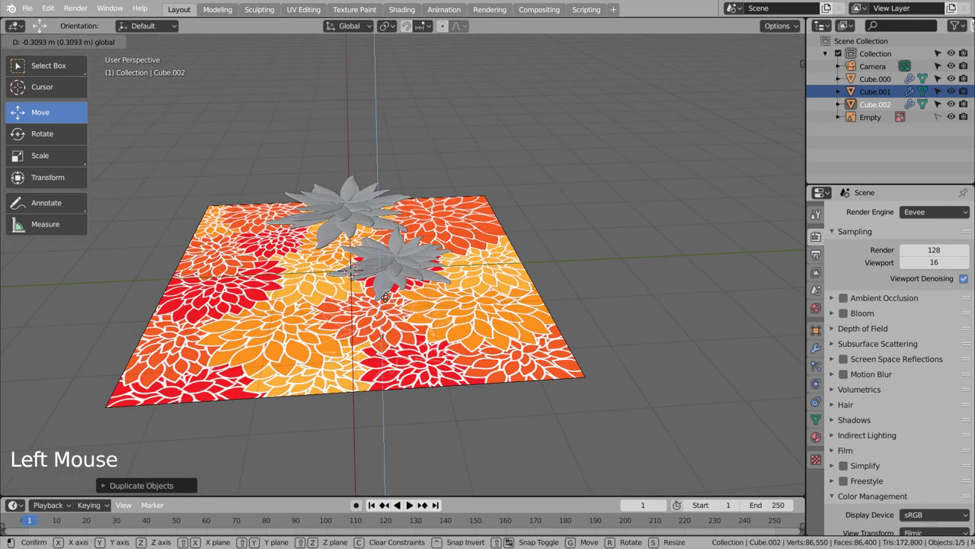
# Step: Place a flower copy, then duplicate another and enlarge it, checking from the top view
pyautogui.middleClick(349, 287)
pyautogui.click(278, 326)
pyautogui.press('KP_7')
pyautogui.press('shift+d')
pyautogui.press('s')
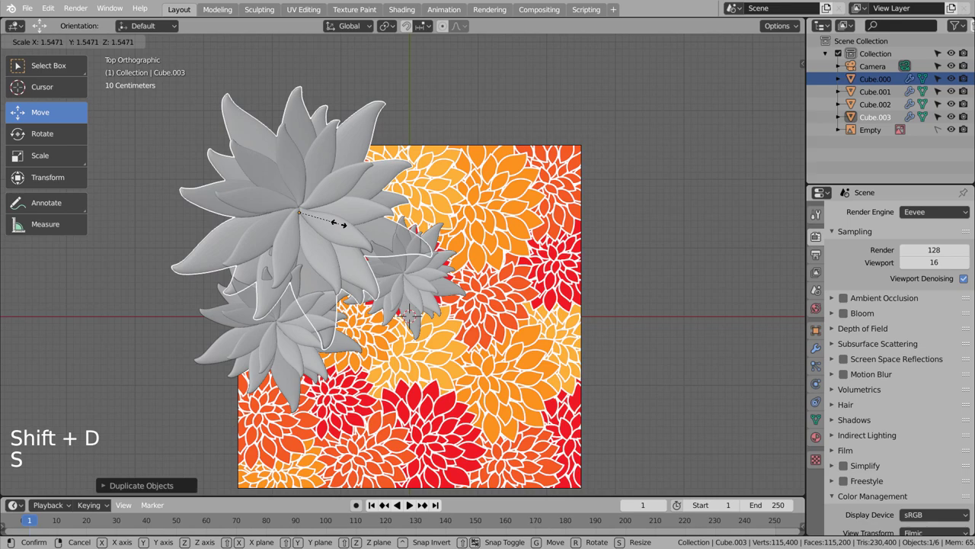
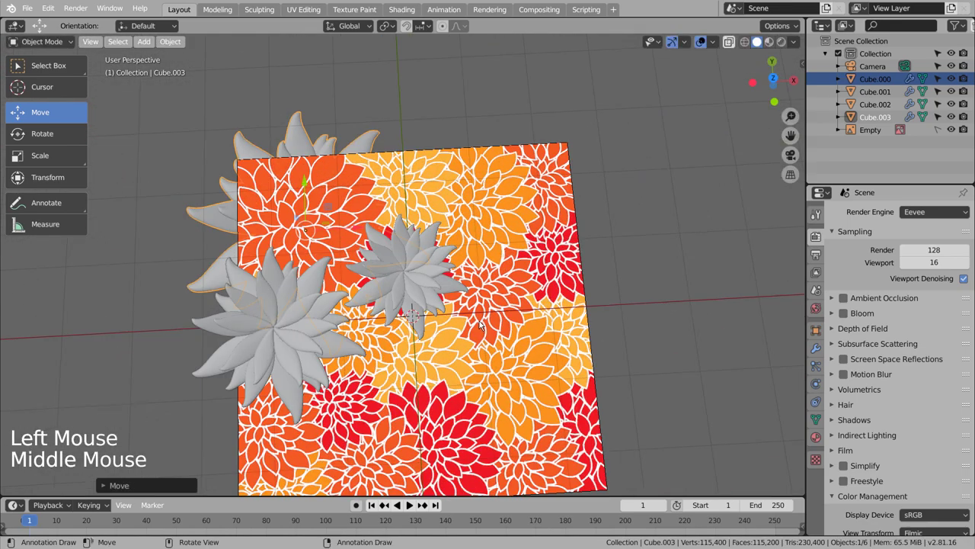
pyautogui.press('KP_1')
pyautogui.press('KP_7')
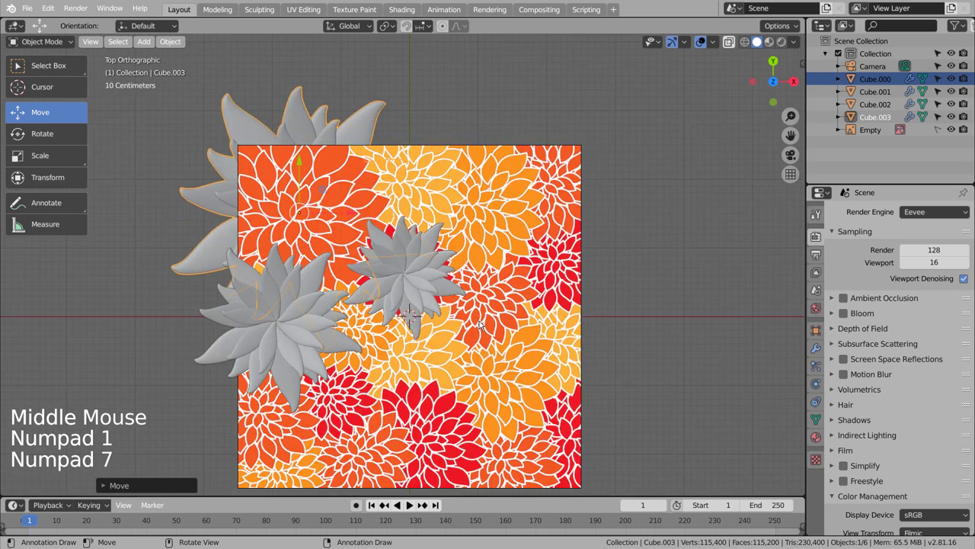
# Step: Duplicate the central flower and lower the copy below the others, verifying its height from the side
pyautogui.click(445, 289)
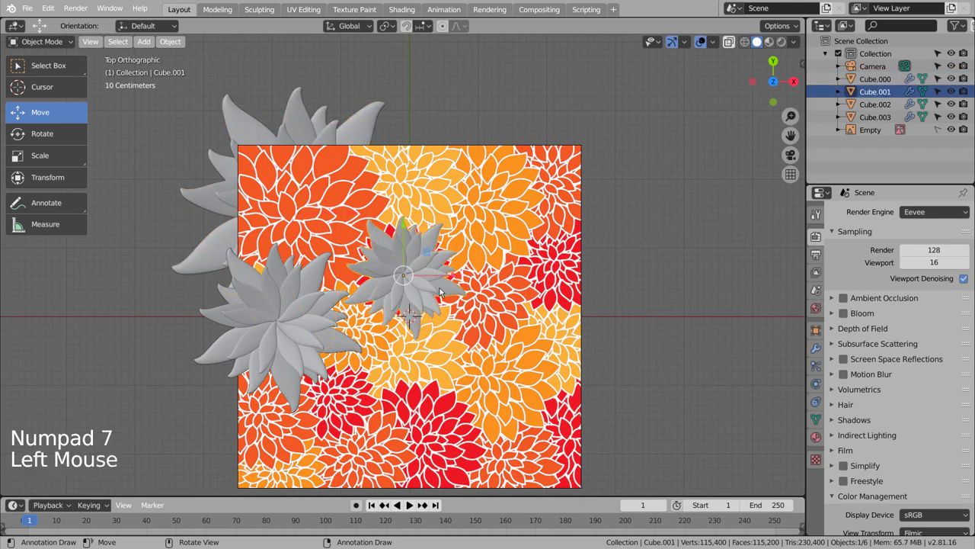
pyautogui.press('shift+d')
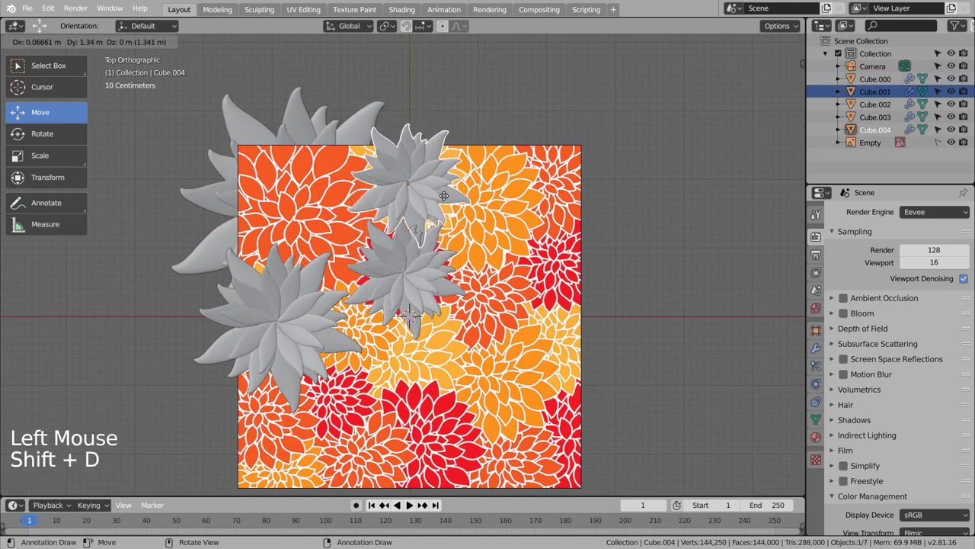
pyautogui.middleClick(558, 290)
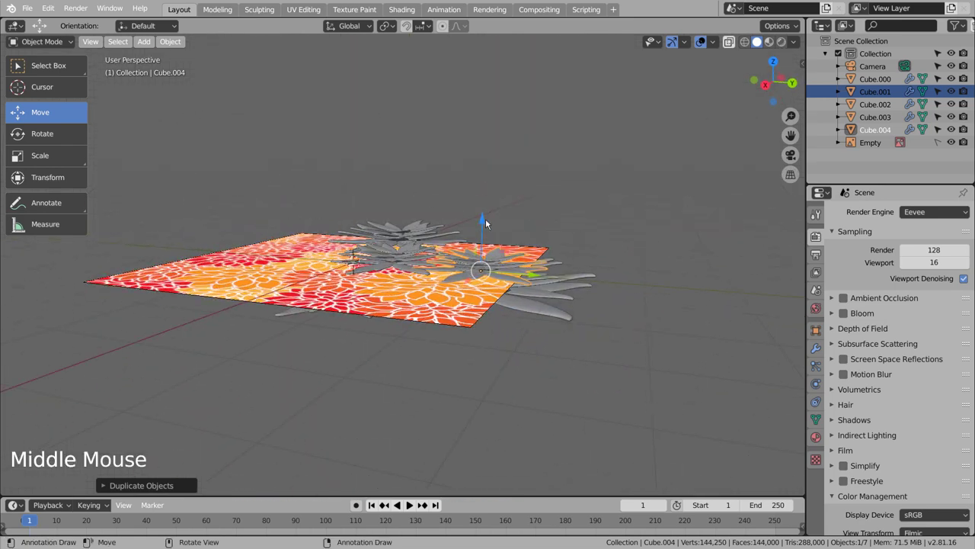
pyautogui.click(484, 225)
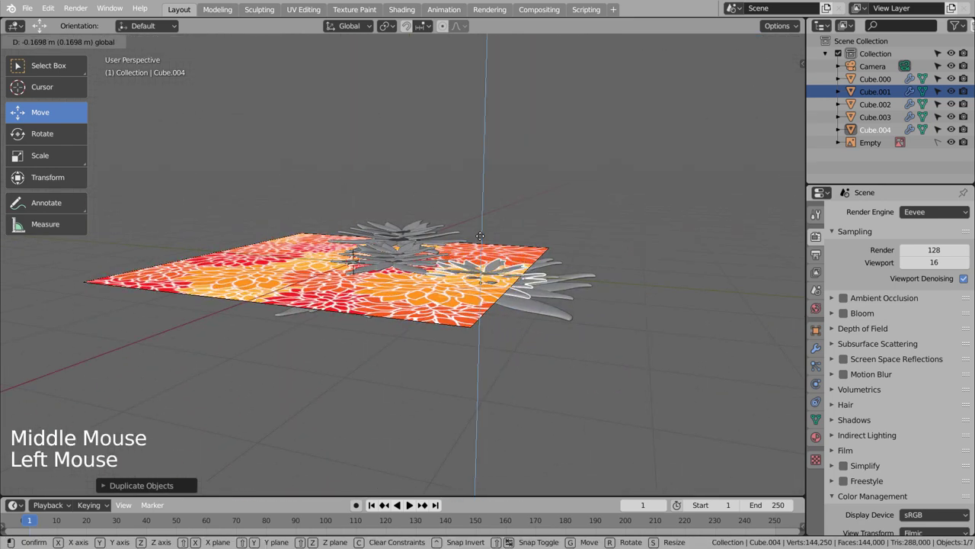
pyautogui.press('s')
pyautogui.middleClick(401, 244)
pyautogui.middleClick(540, 283)
pyautogui.click(586, 319)
pyautogui.click(519, 260)
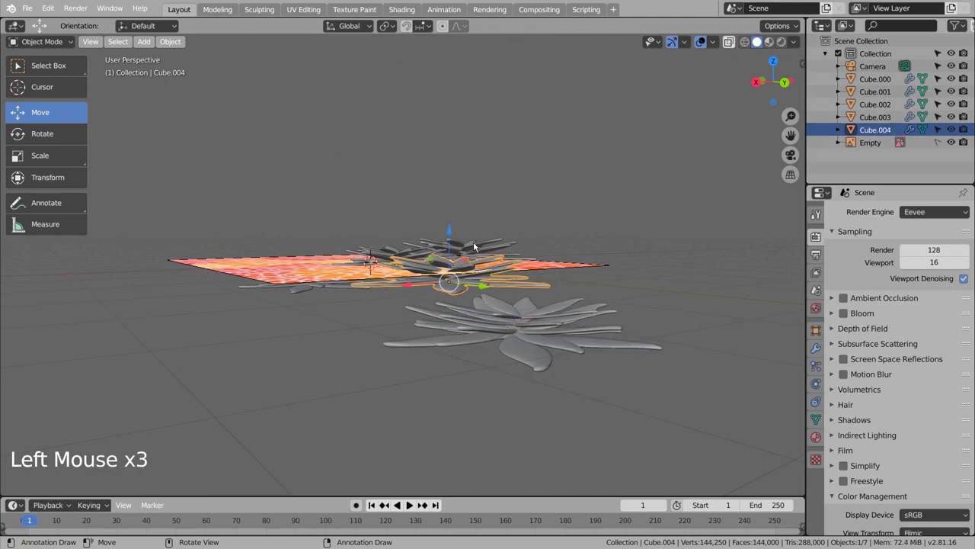
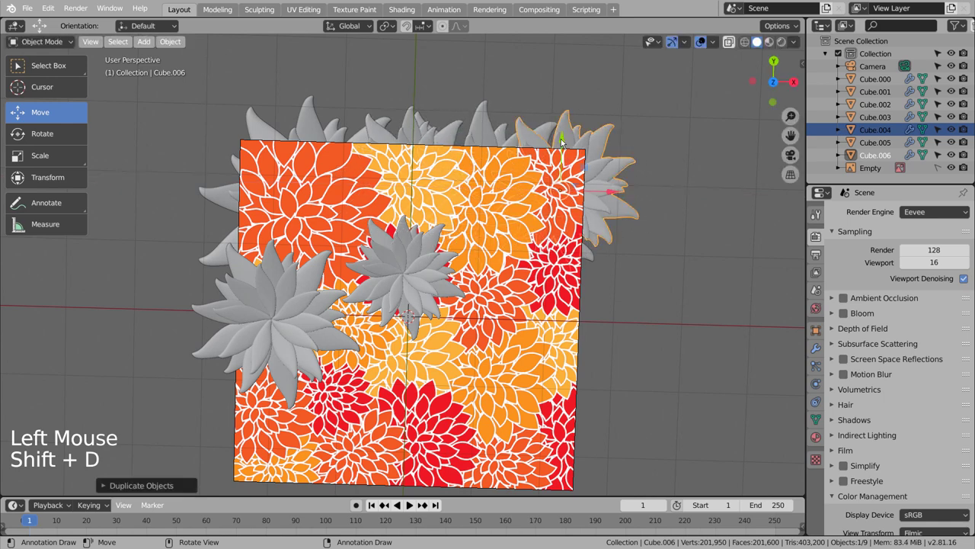
# Step: Duplicate four more flower copies along the right and upper edges and scatter a small one lower down
pyautogui.press('shift+d')
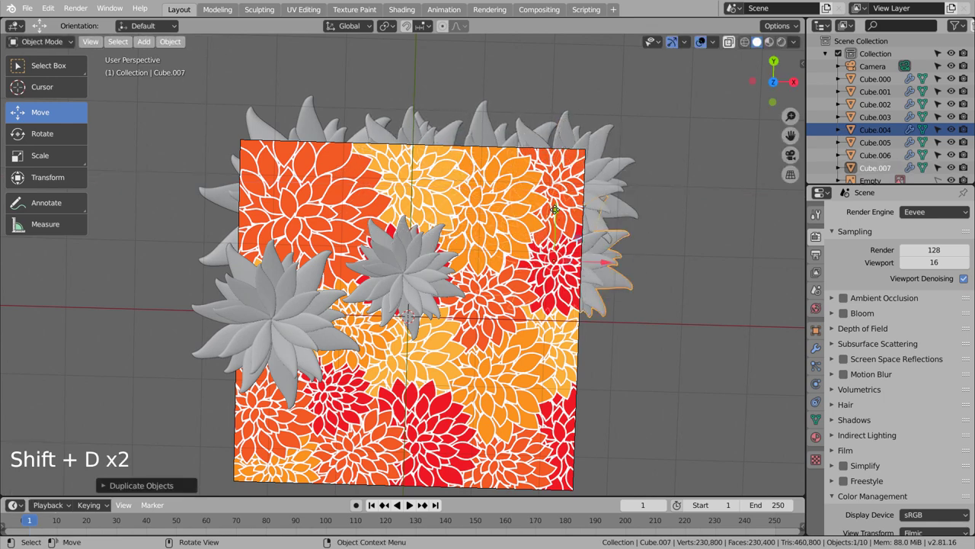
pyautogui.press('shift+d')
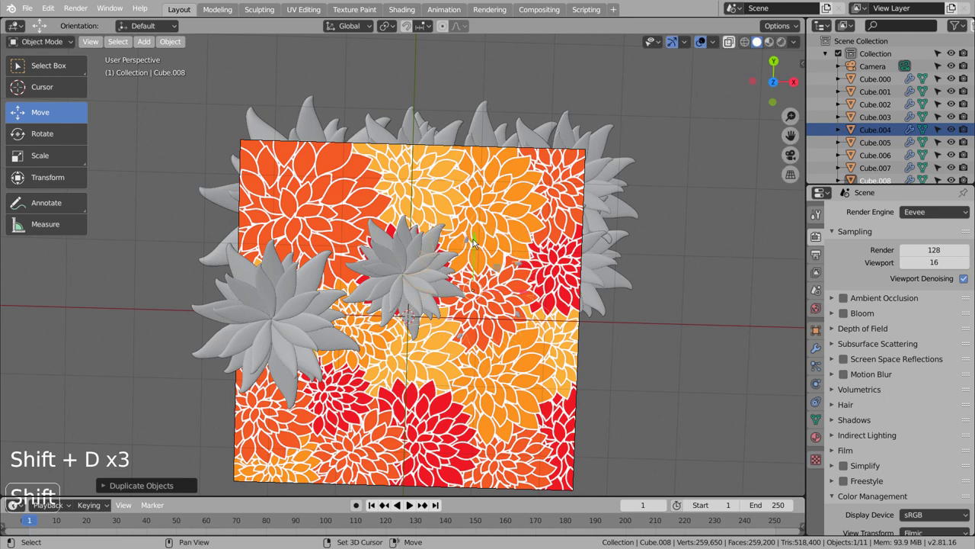
pyautogui.press('shift+d')
pyautogui.press('shift+d')
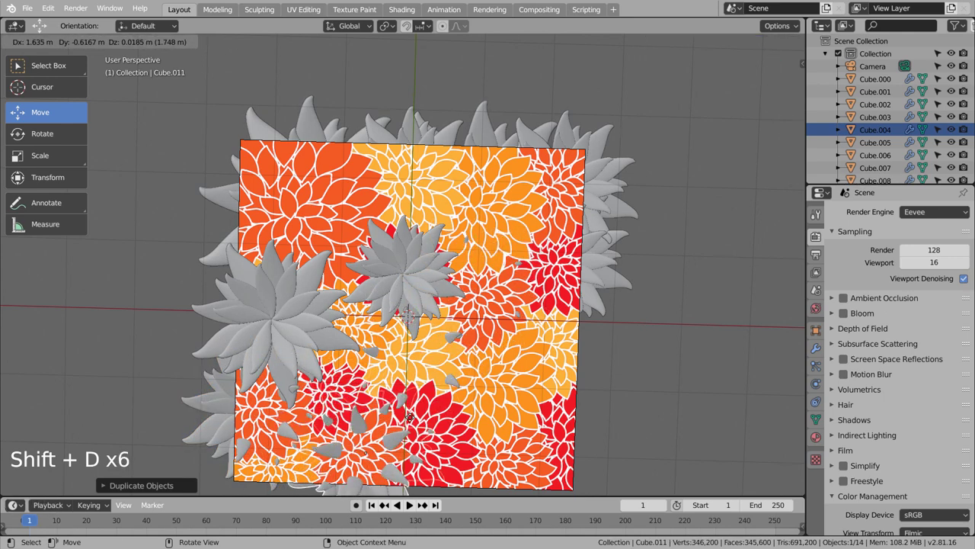
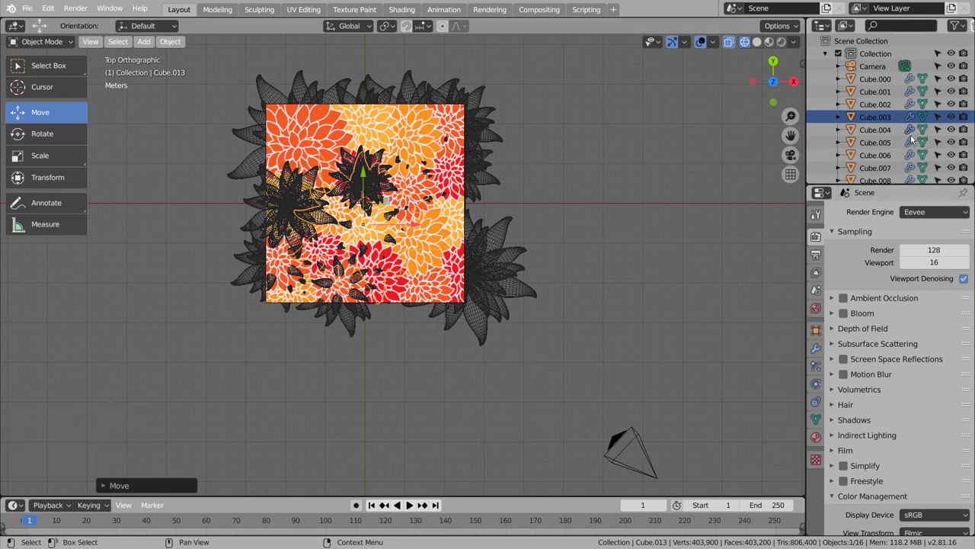
# Step: Hide the reference image Empty in the outliner and pan back over the flowers
pyautogui.scroll(-3)
pyautogui.click(951, 175)
pyautogui.scroll(-3)
pyautogui.click(683, 169)
pyautogui.scroll(3)
pyautogui.middleClick(538, 178)
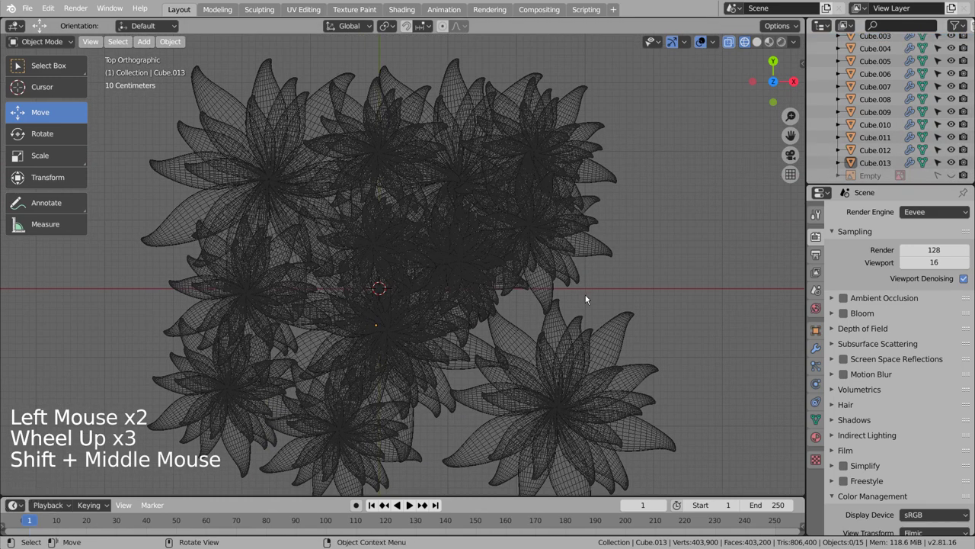
# Step: Duplicate the lower-left flower into a gap, settle its height, deselect and look through the camera
pyautogui.click(350, 378)
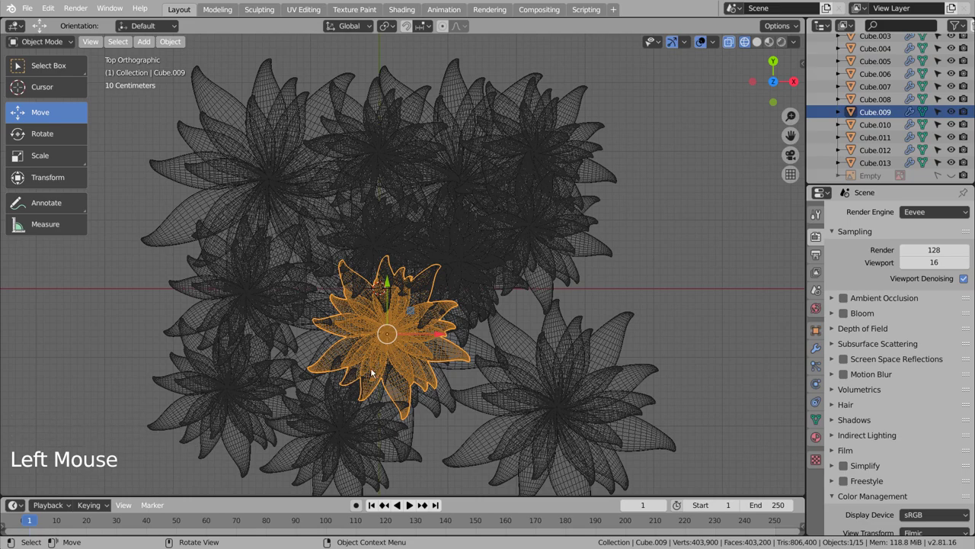
pyautogui.press('shift+d')
pyautogui.middleClick(618, 346)
pyautogui.click(305, 245)
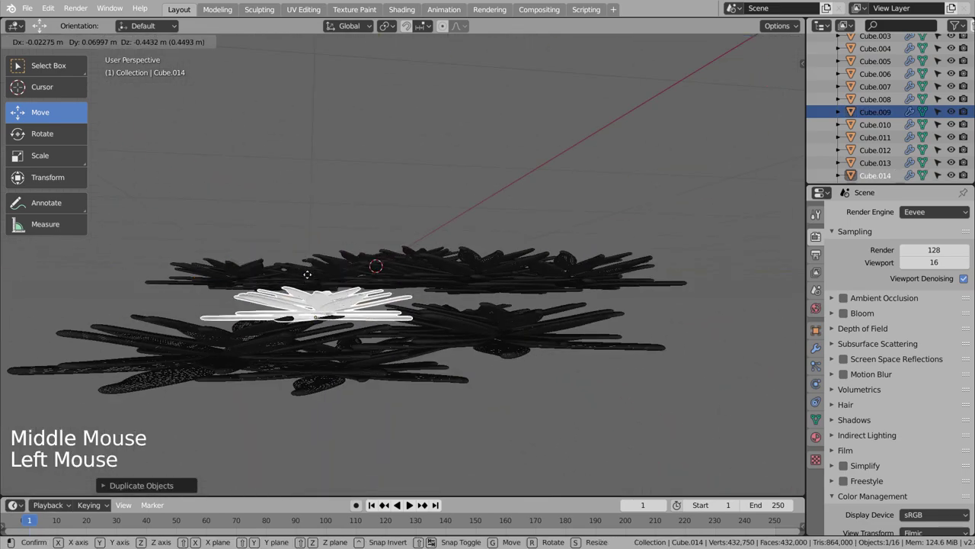
pyautogui.middleClick(310, 195)
pyautogui.press('KP_1')
pyautogui.press('KP_7')
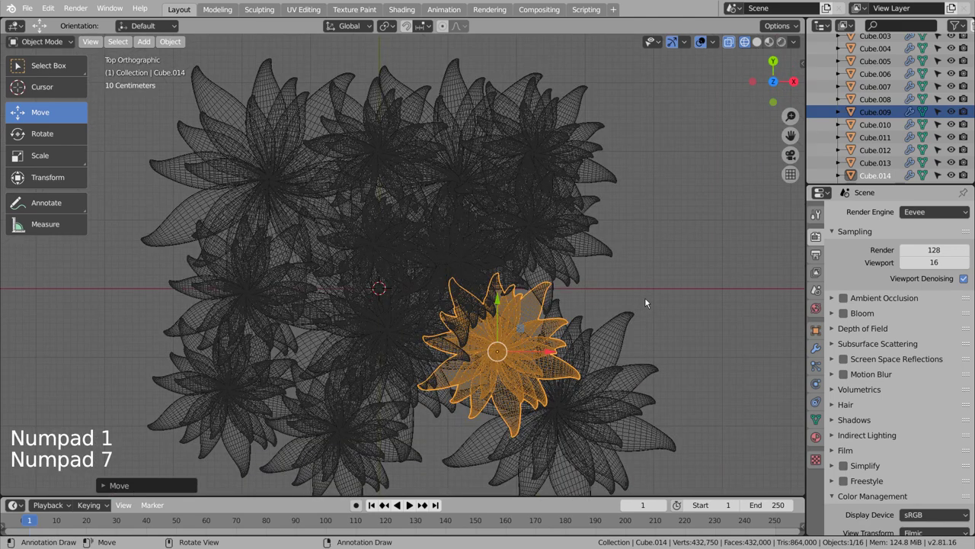
pyautogui.click(651, 300)
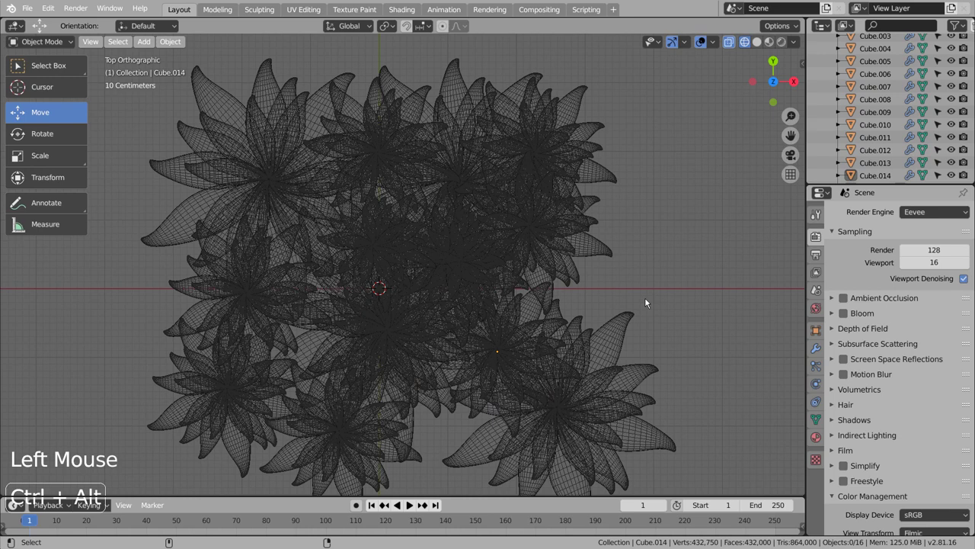
pyautogui.press('ctrl+alt+KP_0')
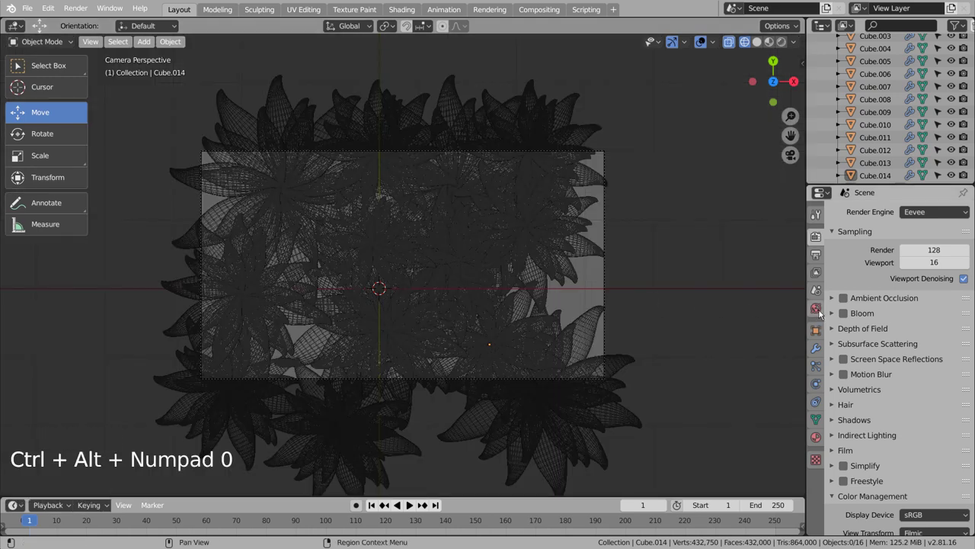
# Step: Reduce the camera's orthographic scale to frame the flowers tighter and show them in solid shading
pyautogui.scroll(3)
pyautogui.click(877, 70)
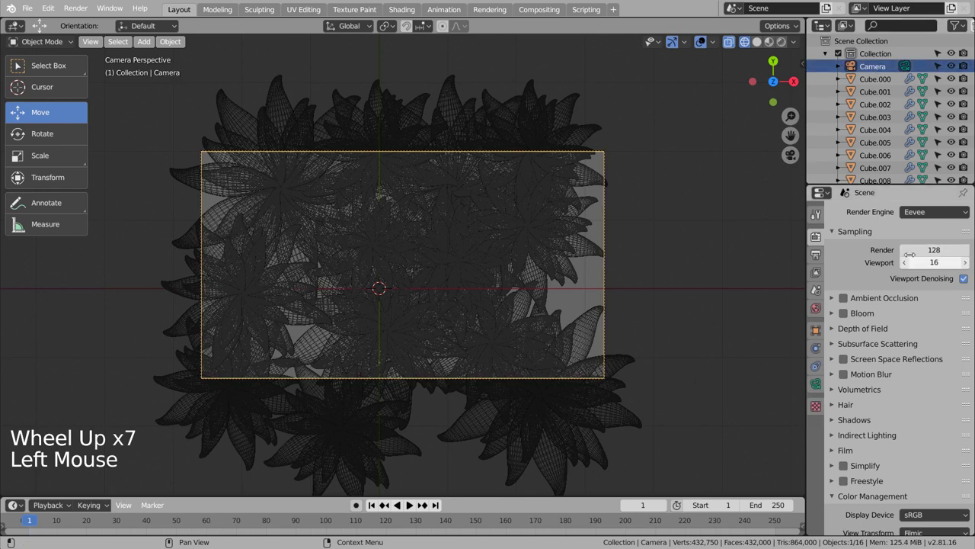
pyautogui.click(818, 381)
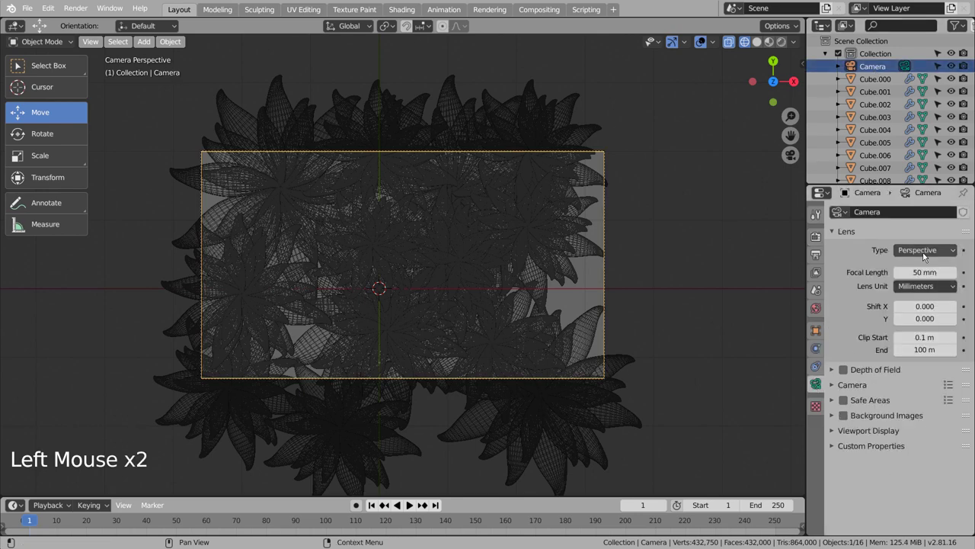
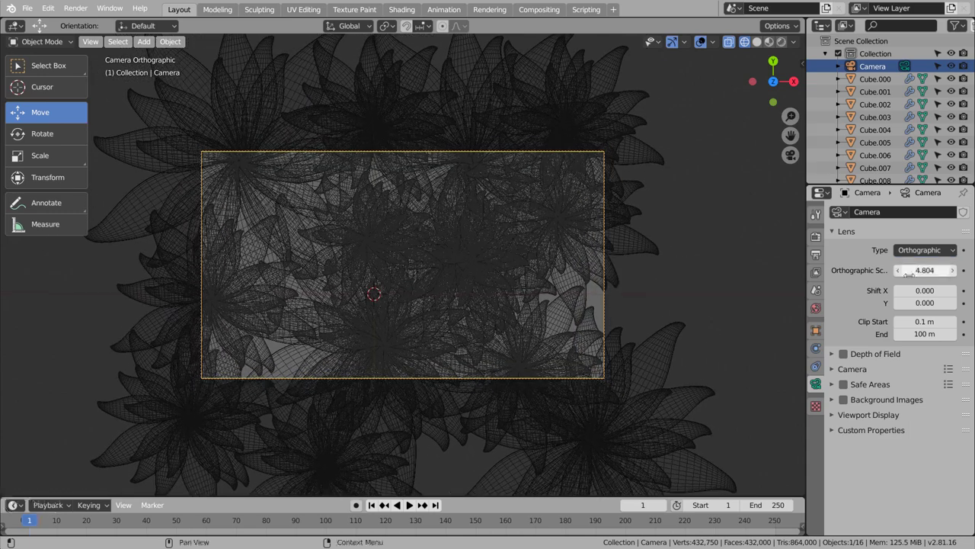
pyautogui.click(764, 41)
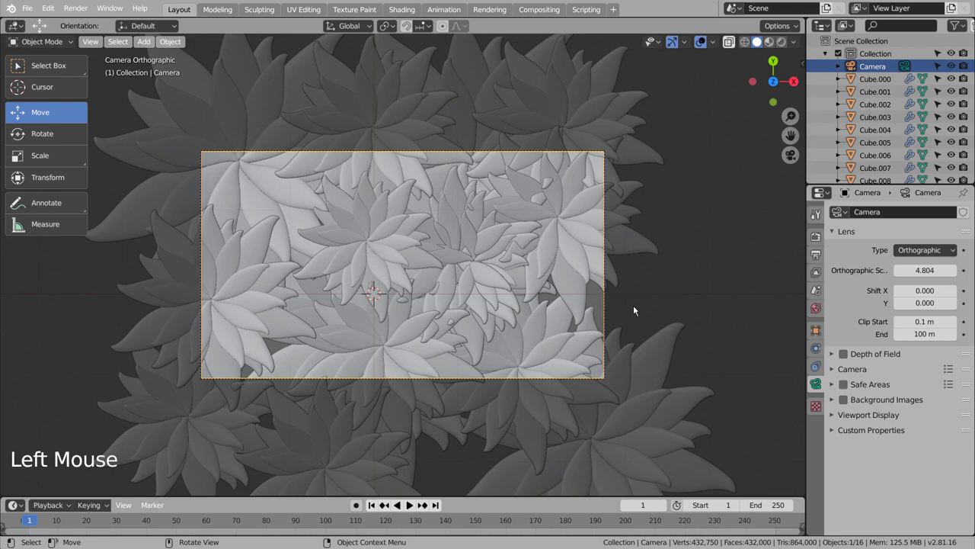
pyautogui.click(558, 239)
# Step: Lower two selected flowers vertically beneath their neighbours
pyautogui.middleClick(729, 351)
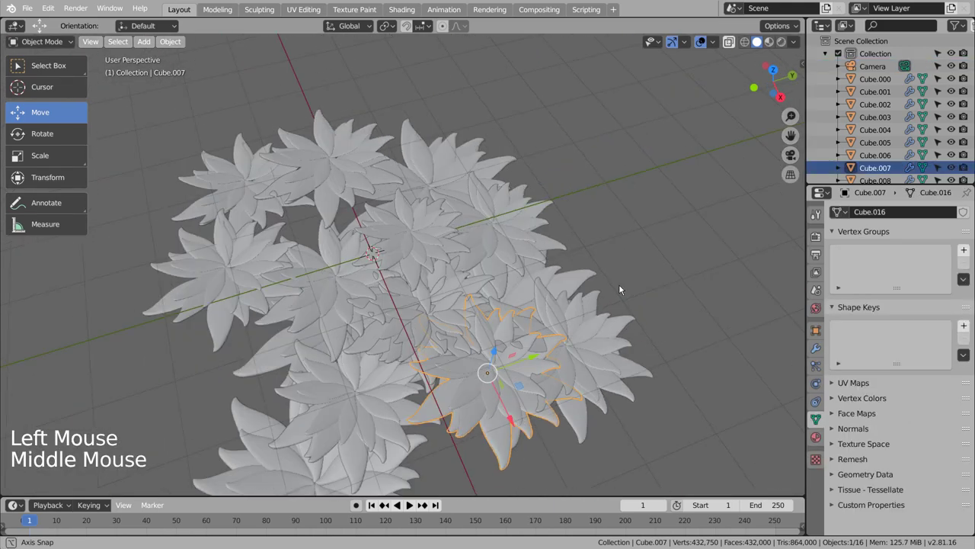
pyautogui.click(588, 288)
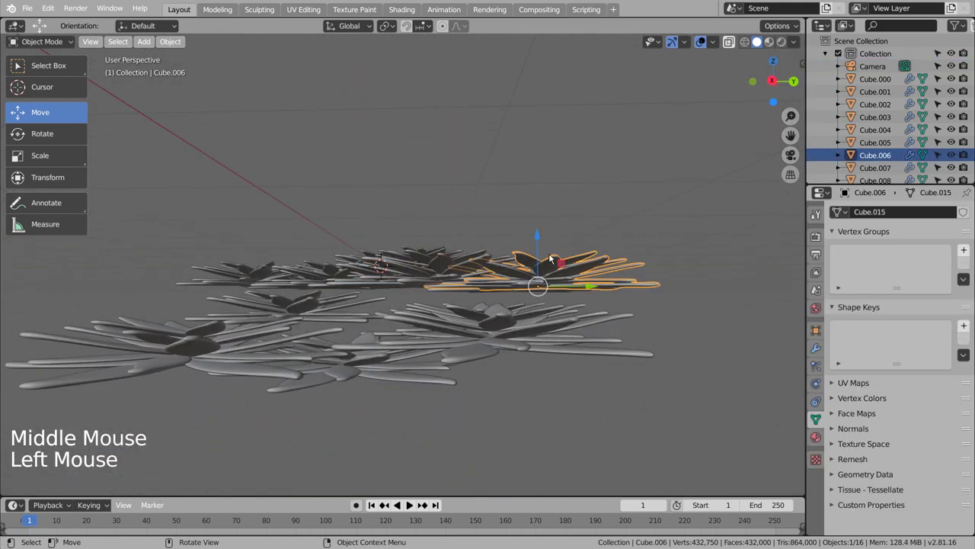
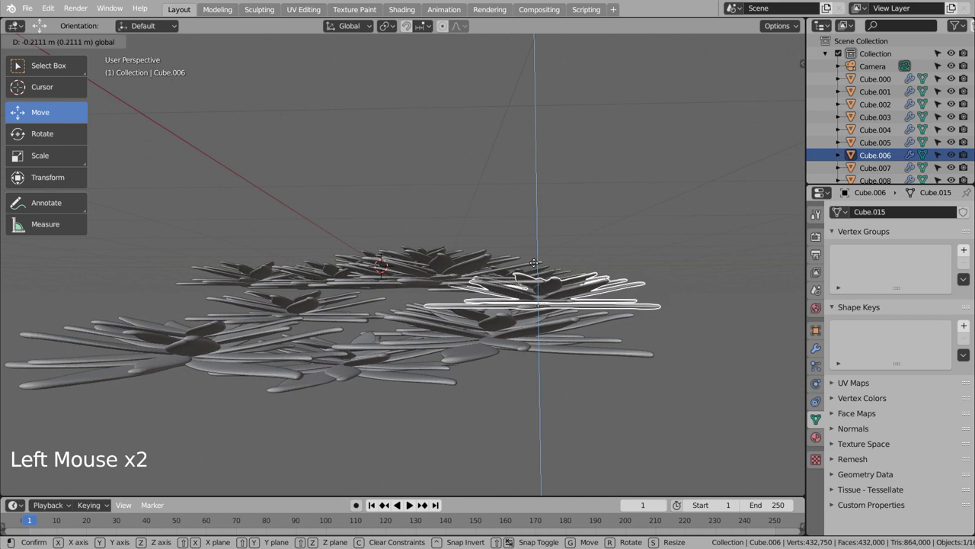
pyautogui.press('KP_3')
pyautogui.click(328, 361)
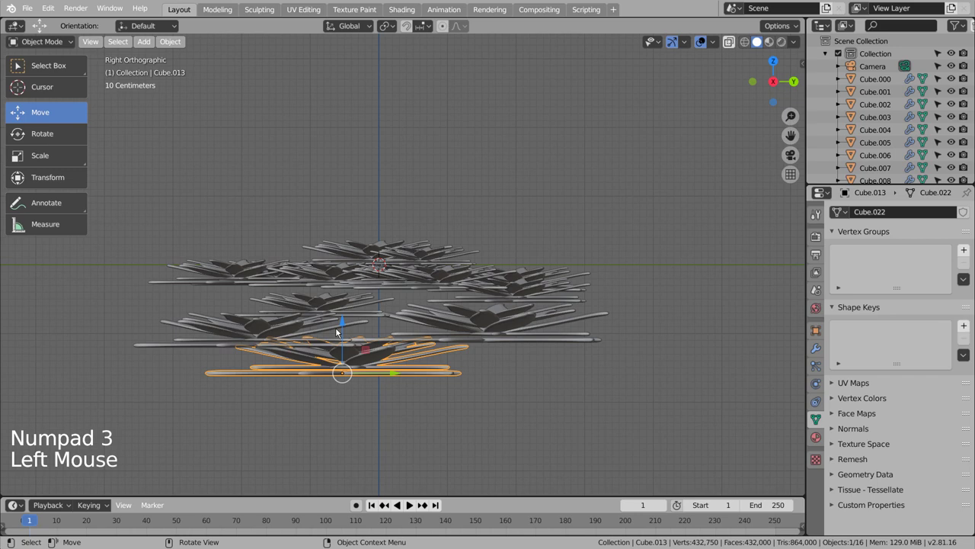
pyautogui.click(341, 331)
pyautogui.press('s')
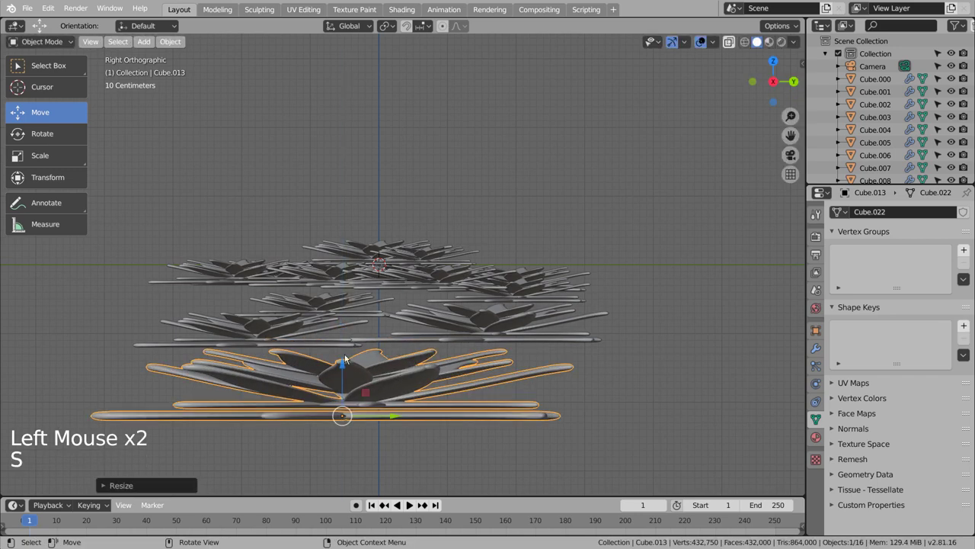
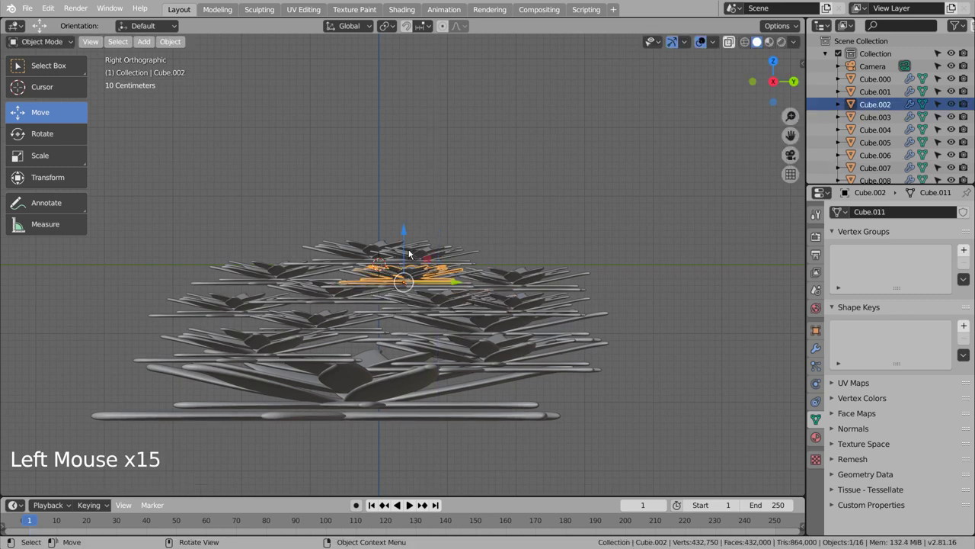
# Step: Raise a central flower above the others and return to the camera view
pyautogui.click(412, 250)
pyautogui.press('KP_1')
pyautogui.press('KP_7')
pyautogui.click(710, 236)
pyautogui.press('KP_0')
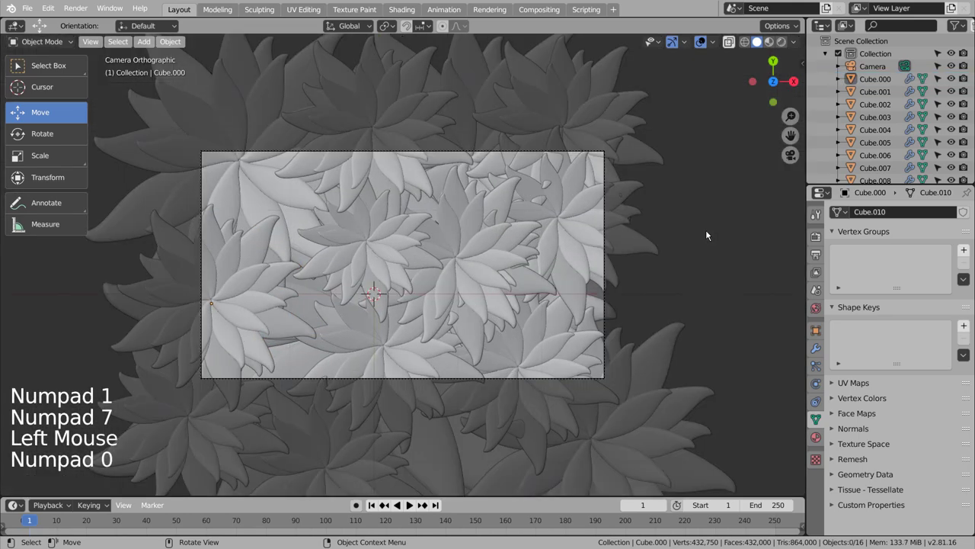
# Step: Duplicate a flower with Shift+D and lower the copy near the right edge
pyautogui.click(455, 322)
pyautogui.middleClick(591, 366)
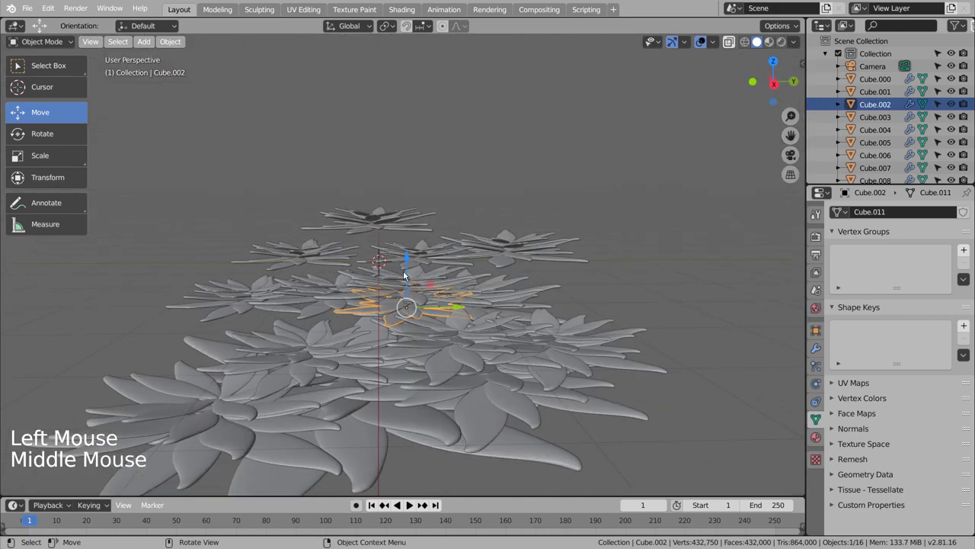
pyautogui.click(408, 269)
pyautogui.press('KP_7')
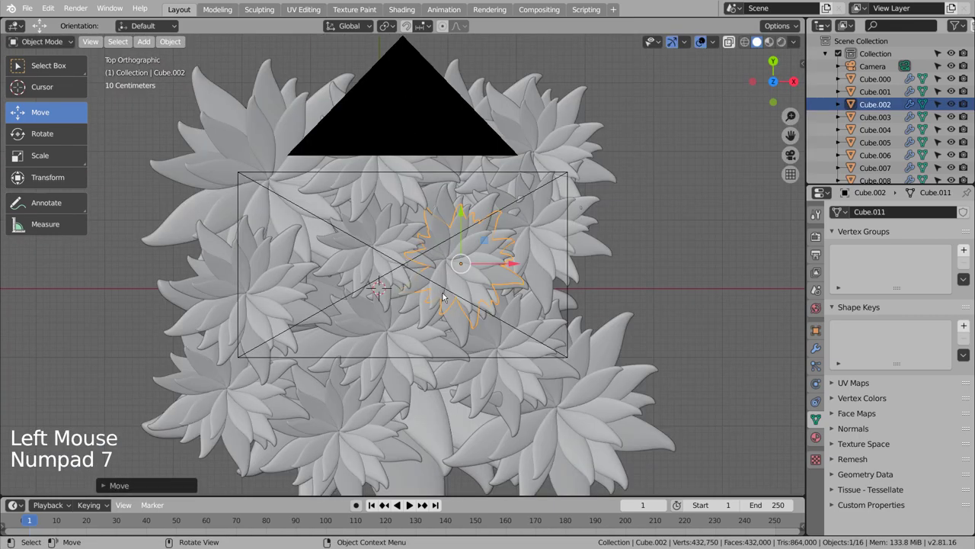
pyautogui.click(667, 270)
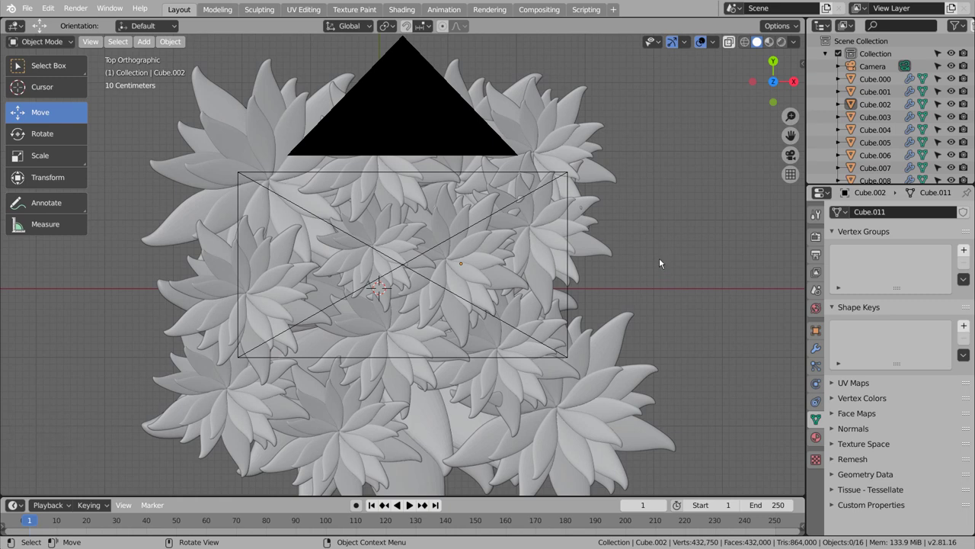
pyautogui.click(601, 358)
pyautogui.press('shift+d')
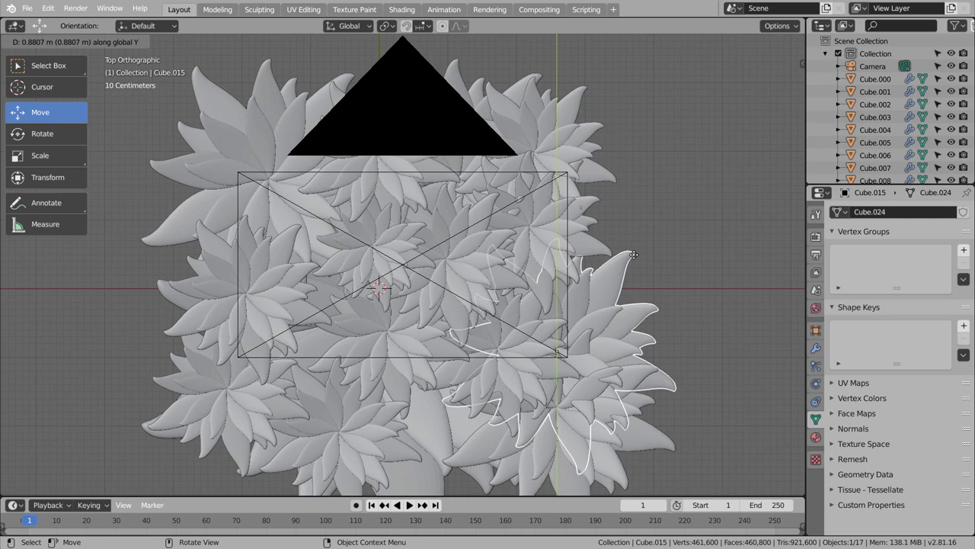
pyautogui.middleClick(672, 346)
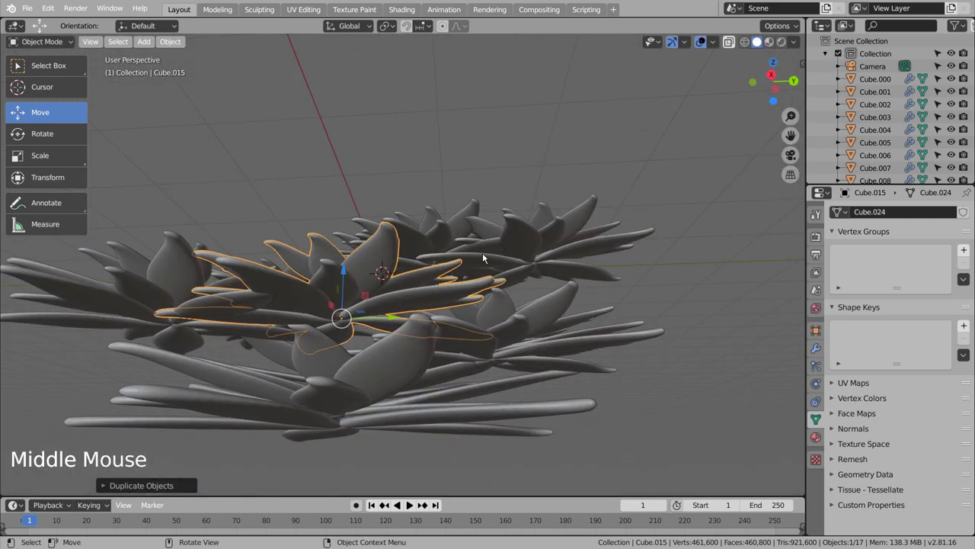
pyautogui.click(350, 269)
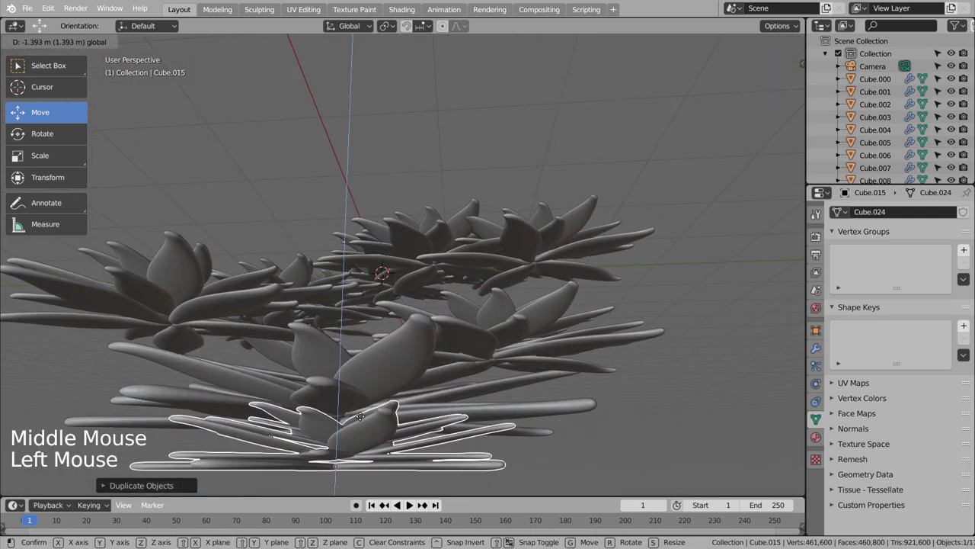
pyautogui.press('KP_7')
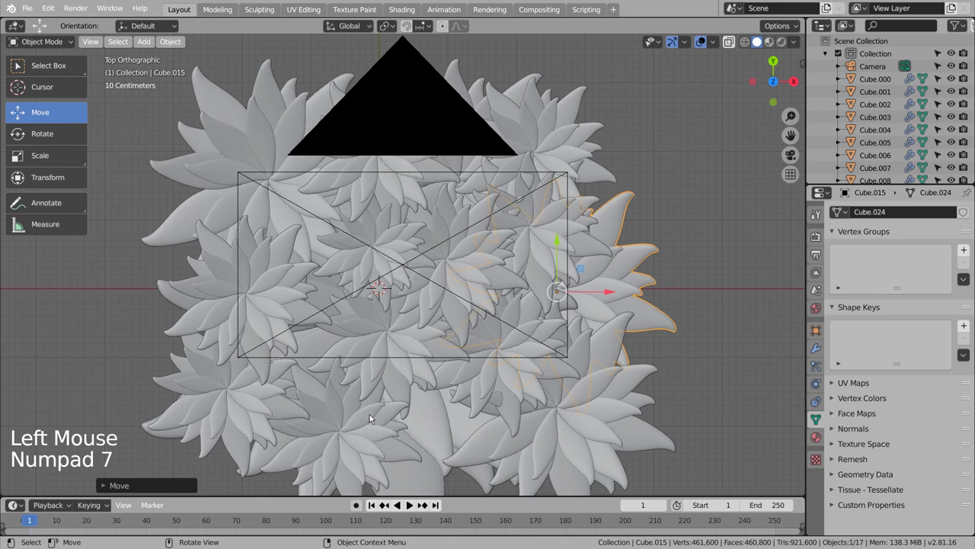
pyautogui.click(687, 250)
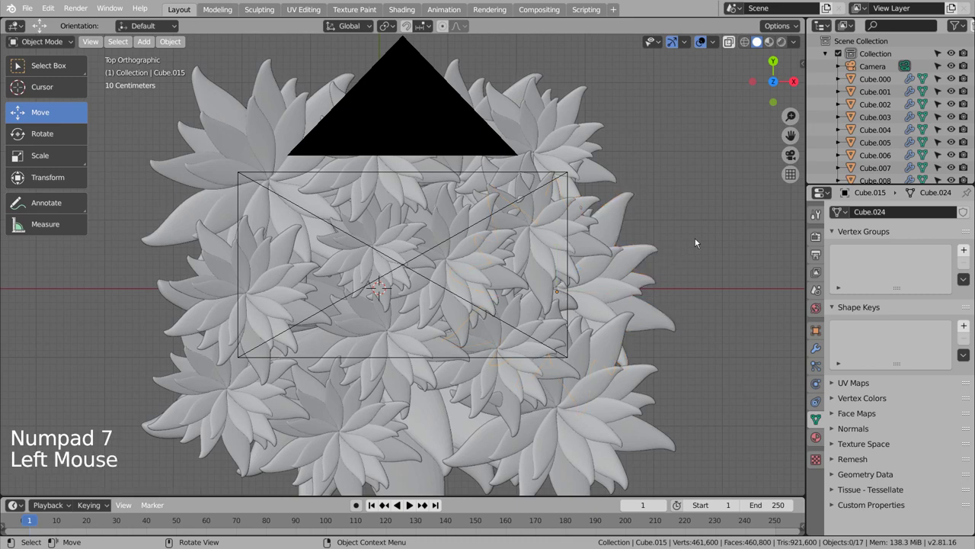
# Step: Lower the flower at the top of the arrangement to a new height
pyautogui.click(417, 195)
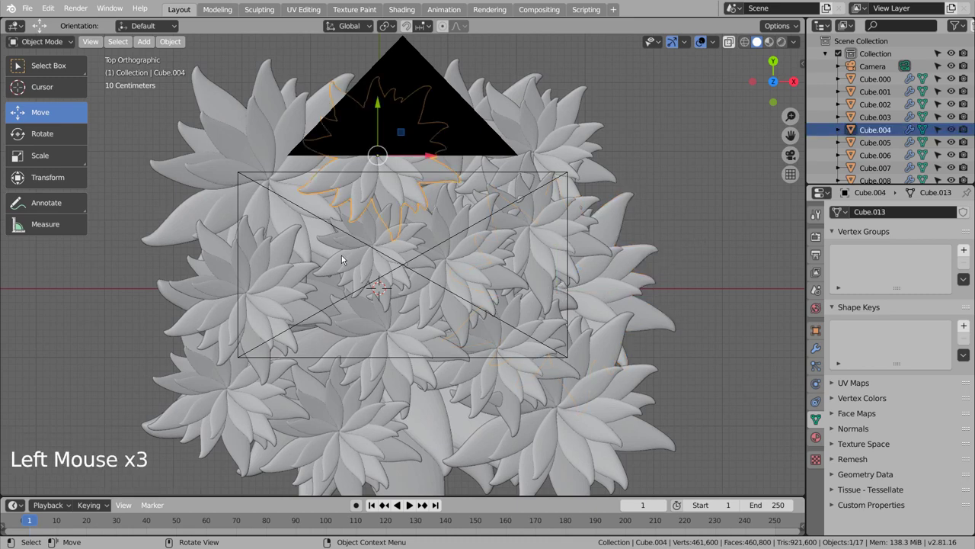
pyautogui.middleClick(507, 293)
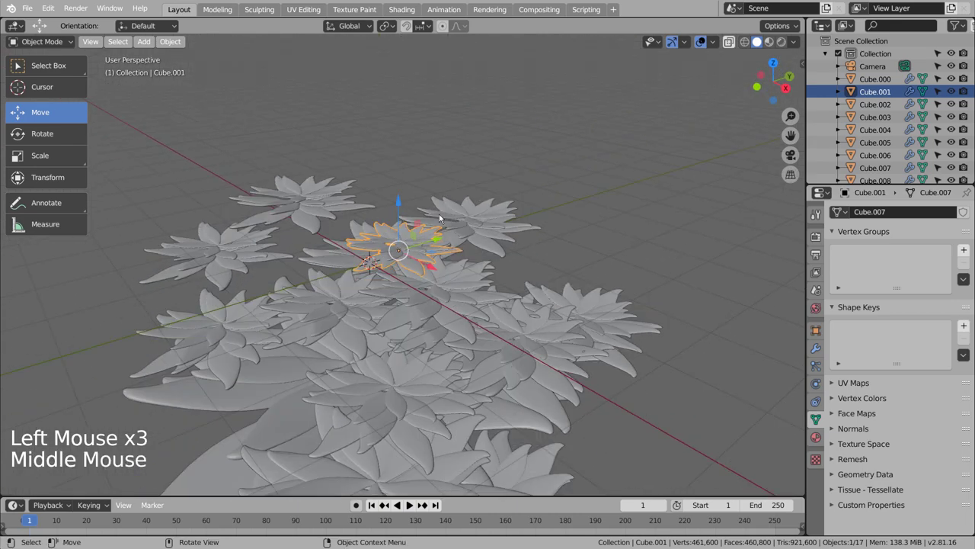
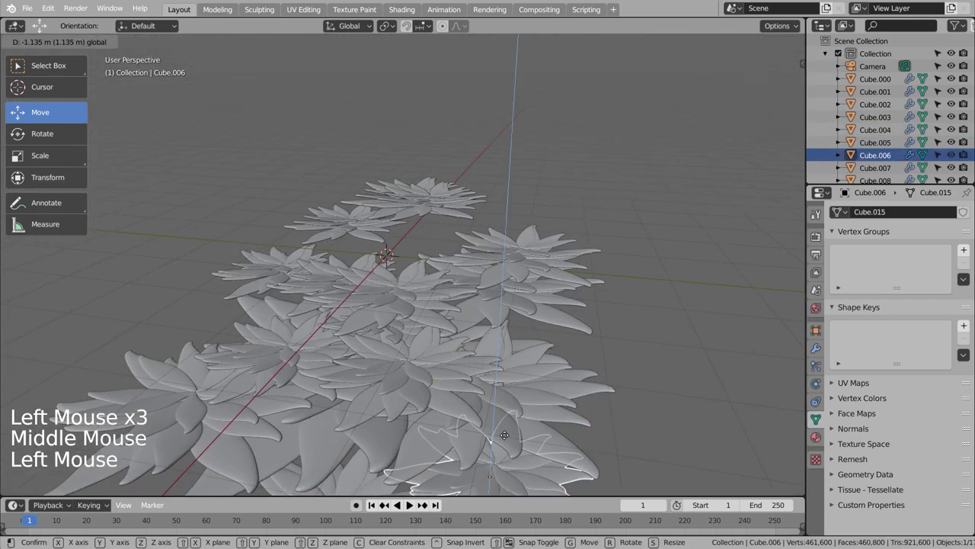
pyautogui.press('KP_1')
pyautogui.press('KP_0')
pyautogui.press('KP_7')
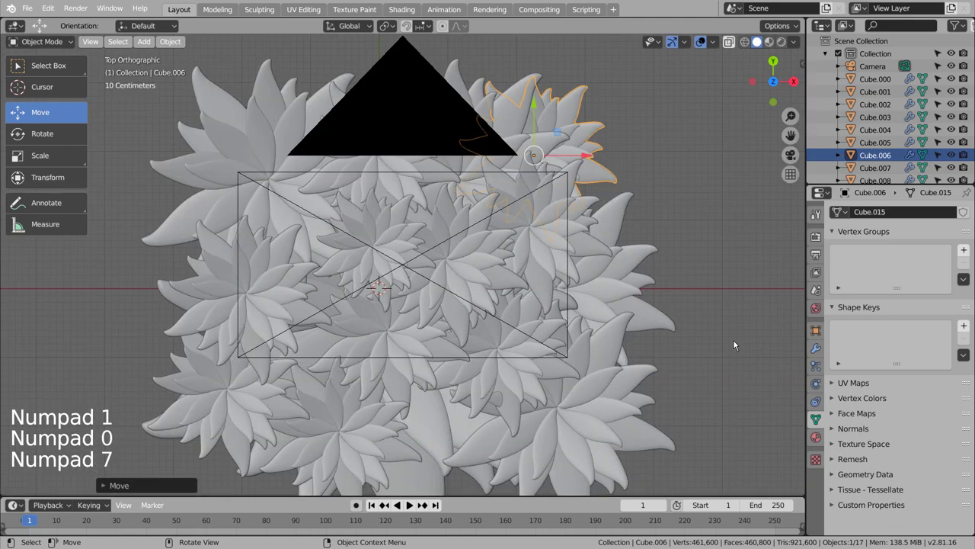
# Step: Lift the flower at the left higher above the others
pyautogui.click(734, 346)
pyautogui.click(371, 299)
pyautogui.middleClick(523, 390)
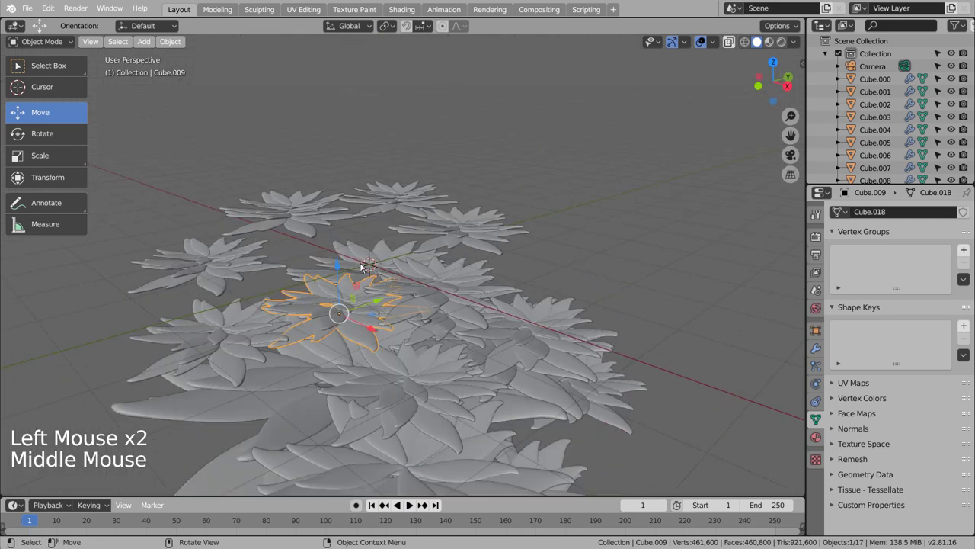
pyautogui.click(344, 266)
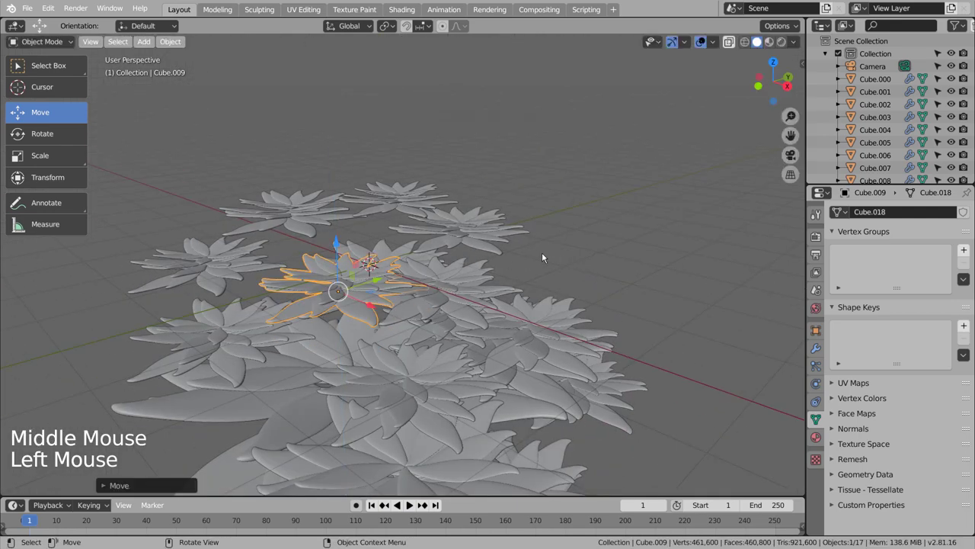
pyautogui.click(338, 252)
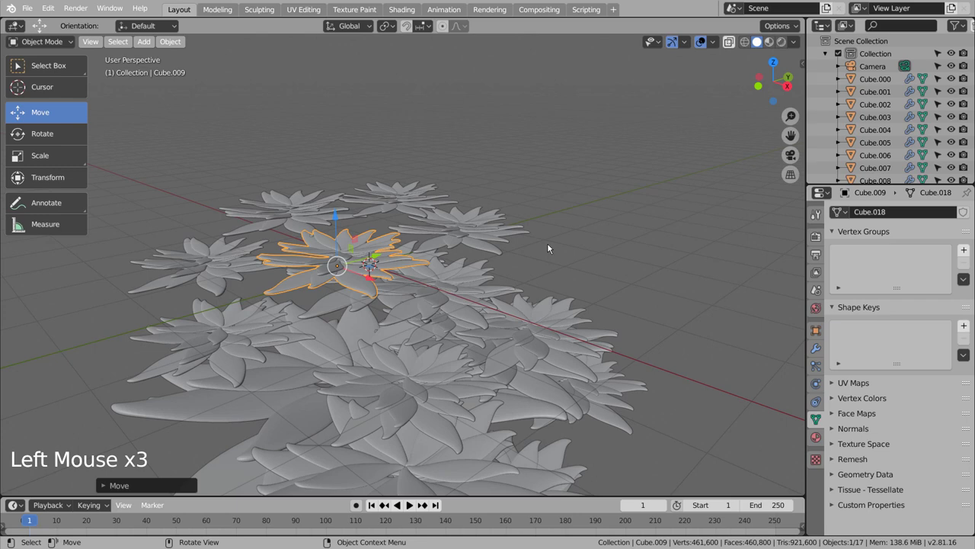
pyautogui.press('KP_7')
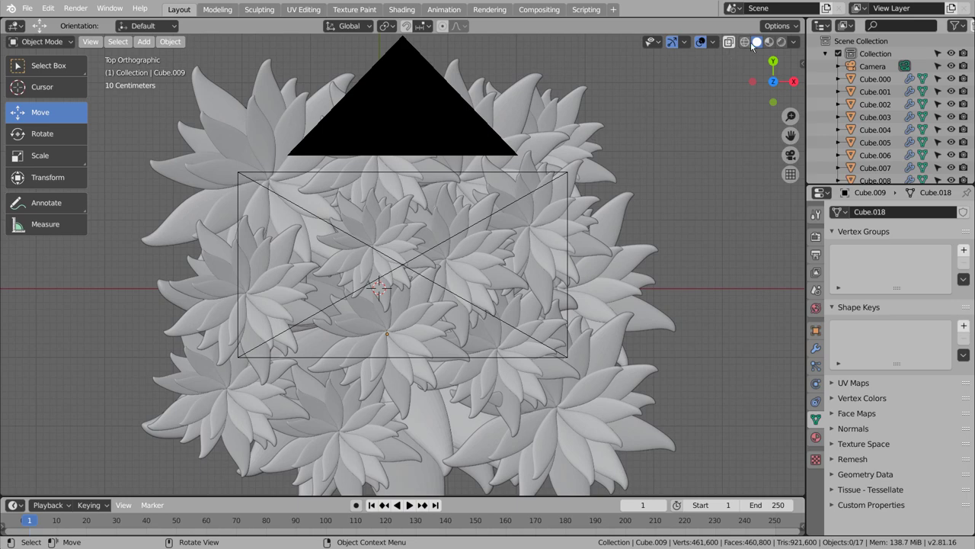
# Step: Check the flowers in Material Preview, return to Solid, and switch to the Shading workspace
pyautogui.click(771, 39)
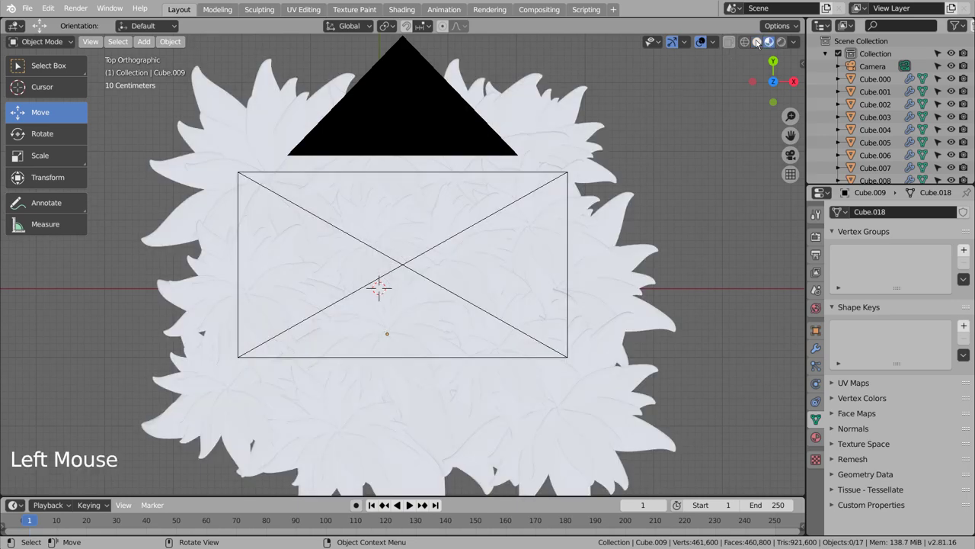
pyautogui.click(759, 41)
pyautogui.middleClick(684, 313)
pyautogui.click(421, 196)
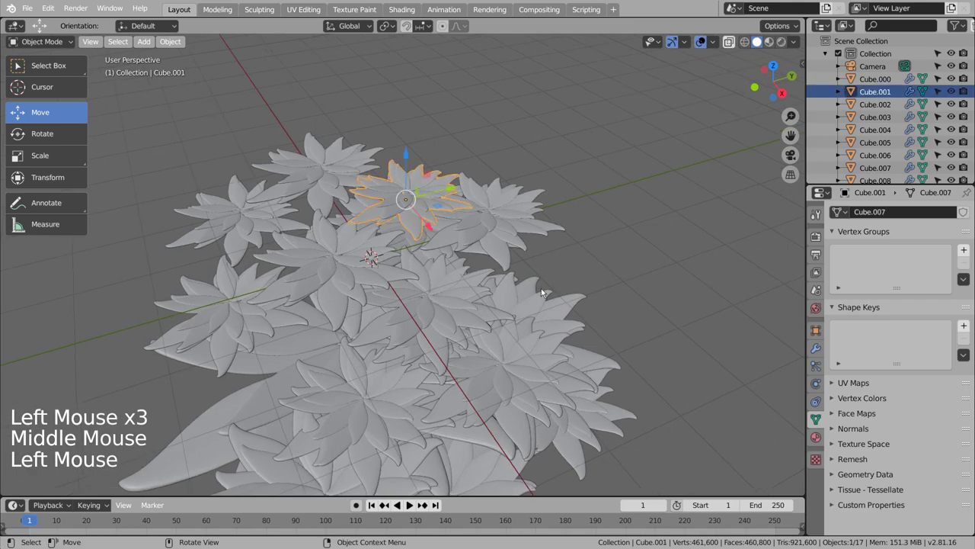
pyautogui.scroll(-3)
pyautogui.middleClick(620, 351)
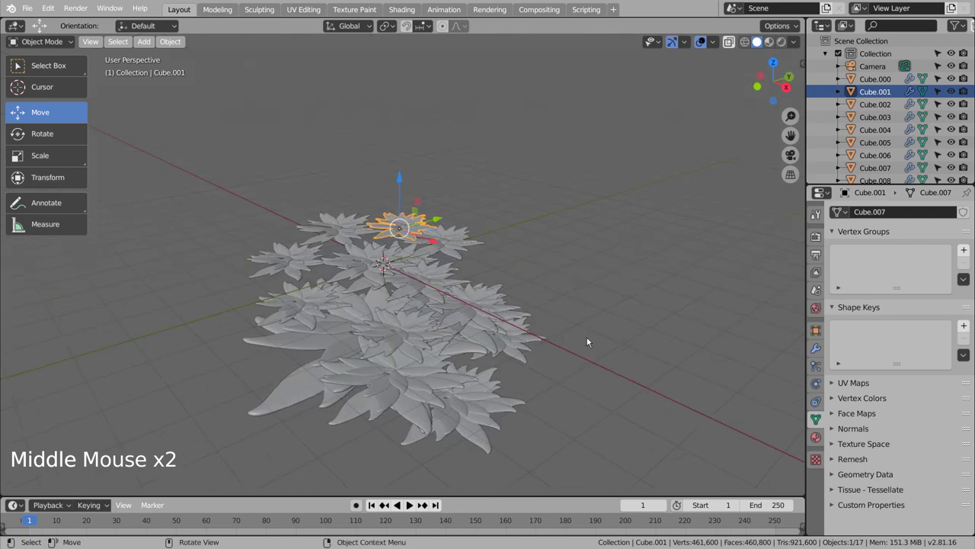
pyautogui.click(401, 12)
# Step: Save, give the flower a new material with Object Info and ColorRamp nodes feeding Base Color
pyautogui.press('ctrl+s')
pyautogui.click(490, 329)
pyautogui.click(341, 430)
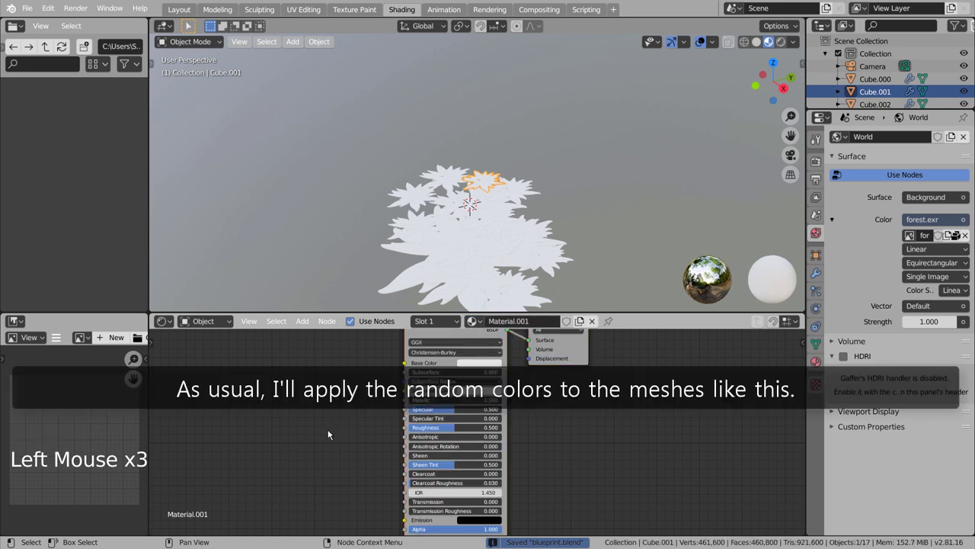
pyautogui.press('shift+a')
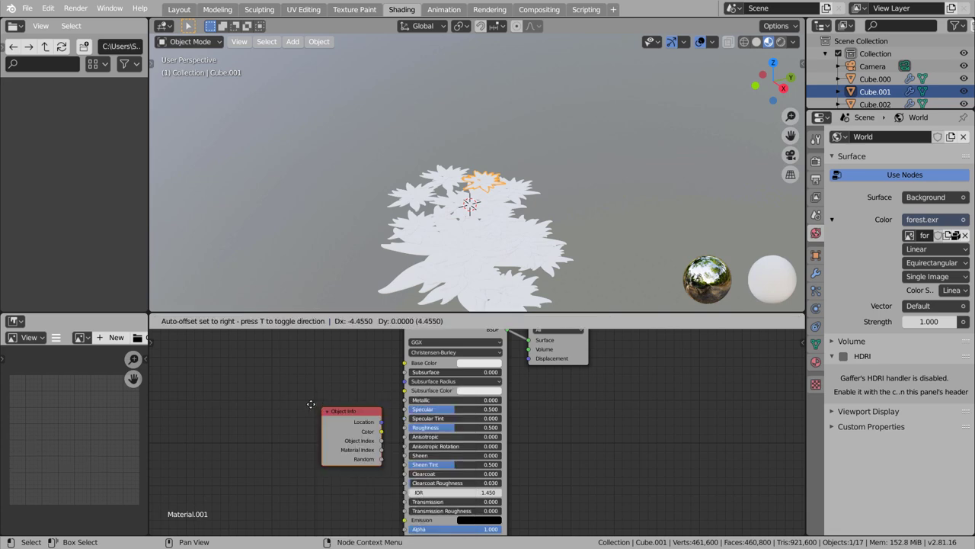
pyautogui.click(298, 335)
pyautogui.press('shift+a')
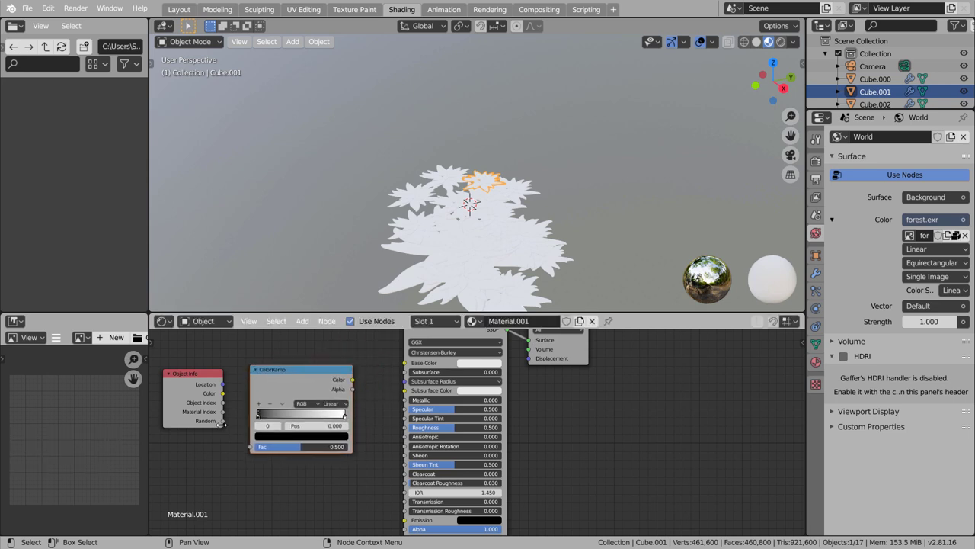
pyautogui.click(228, 422)
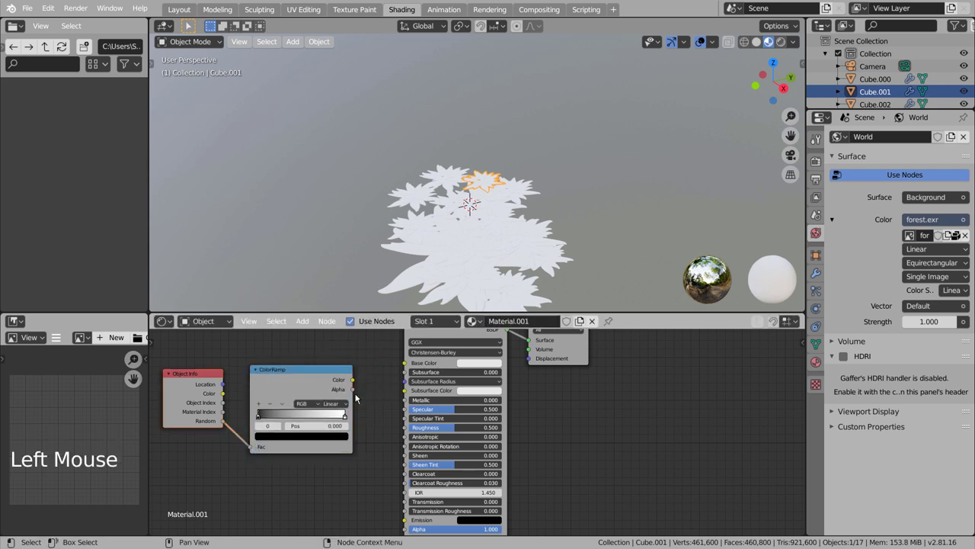
pyautogui.click(355, 377)
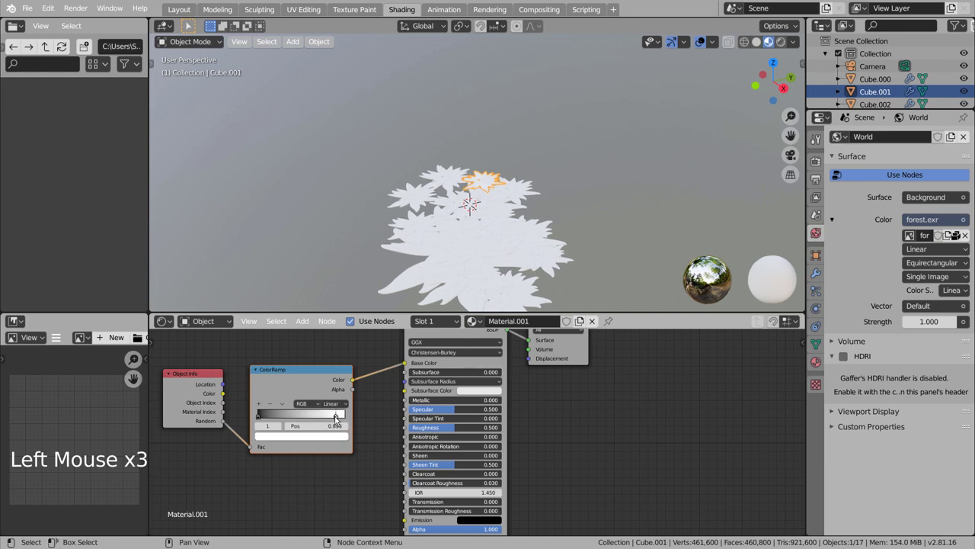
# Step: Add ramp colour stops set to red, green and blue
pyautogui.click(263, 419)
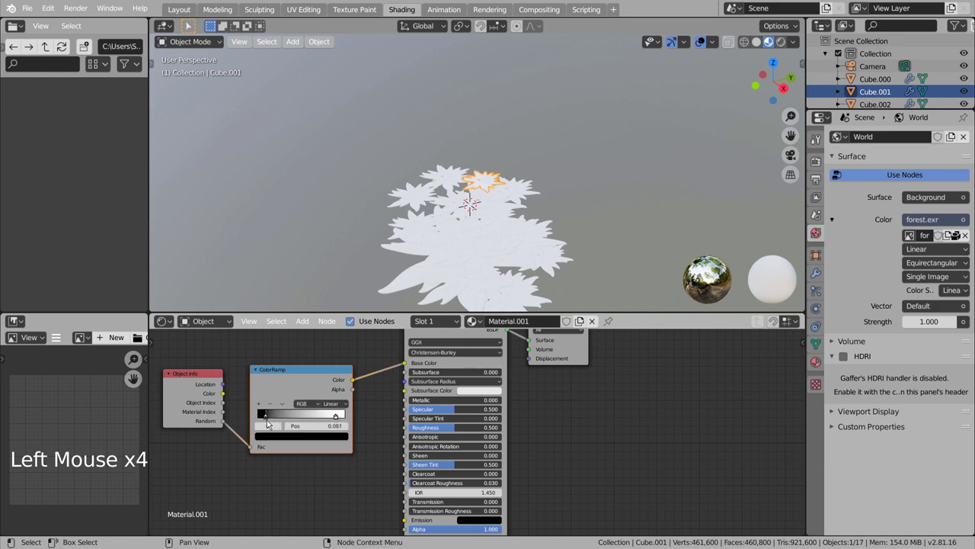
pyautogui.doubleClick(264, 405)
pyautogui.click(264, 405)
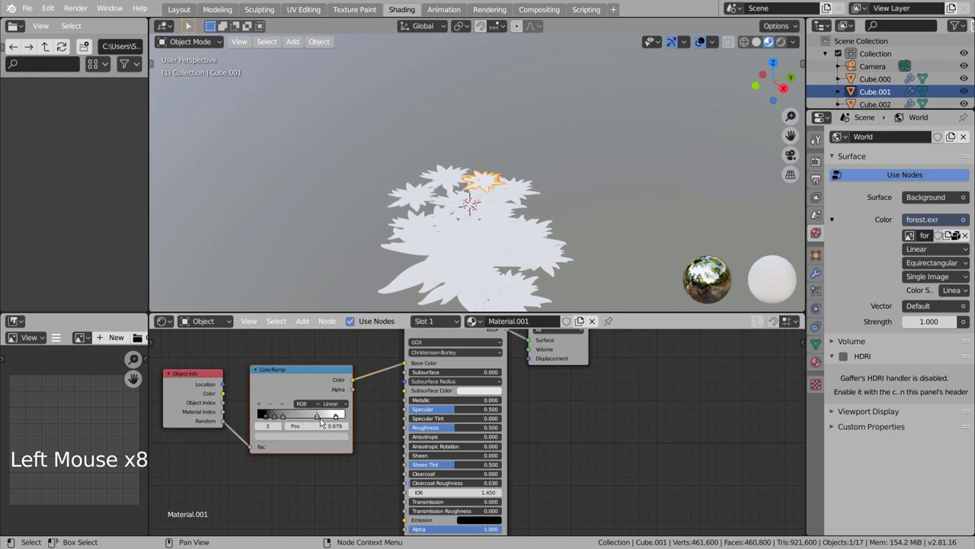
pyautogui.click(279, 419)
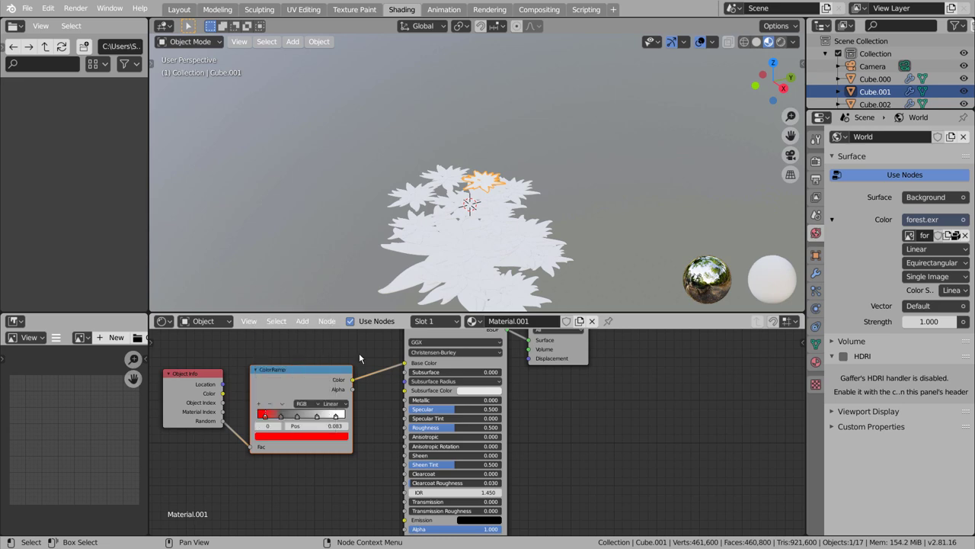
pyautogui.click(285, 417)
pyautogui.click(290, 443)
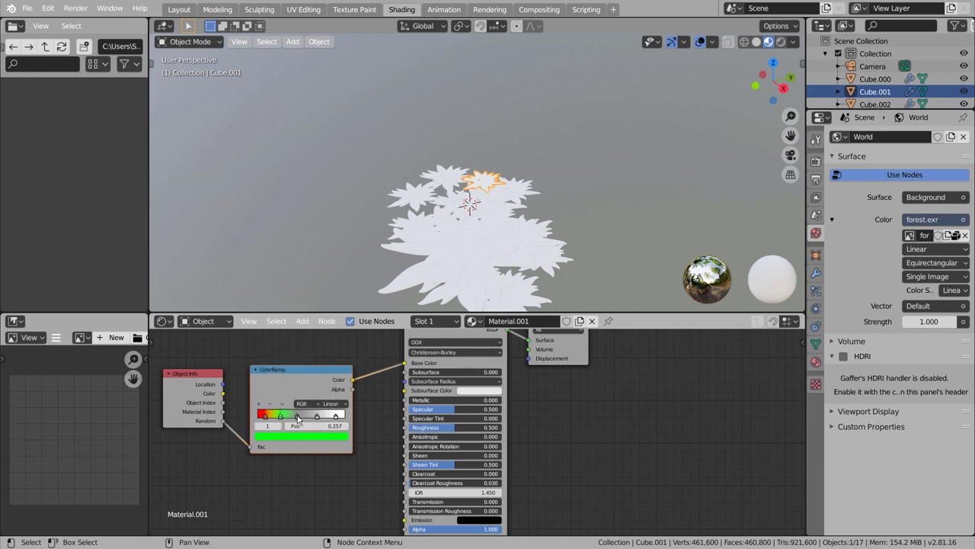
pyautogui.click(304, 415)
pyautogui.click(308, 438)
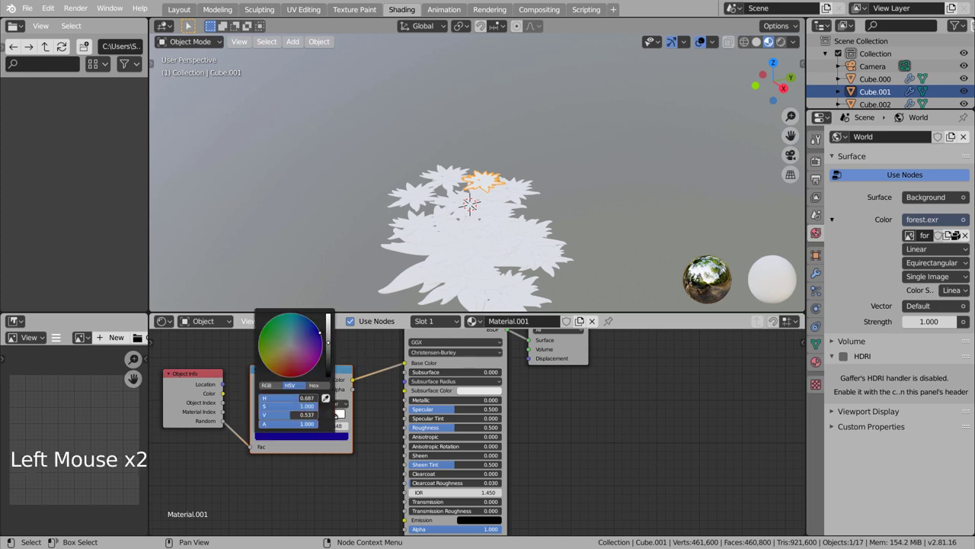
# Step: Add yellow and magenta stops and set the ramp interpolation to Constant
pyautogui.click(313, 439)
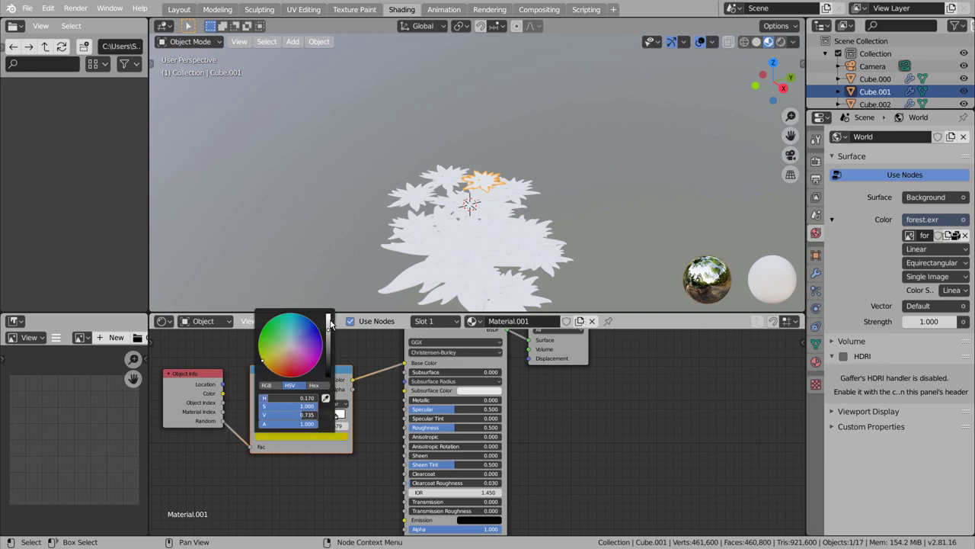
pyautogui.click(338, 422)
pyautogui.click(340, 439)
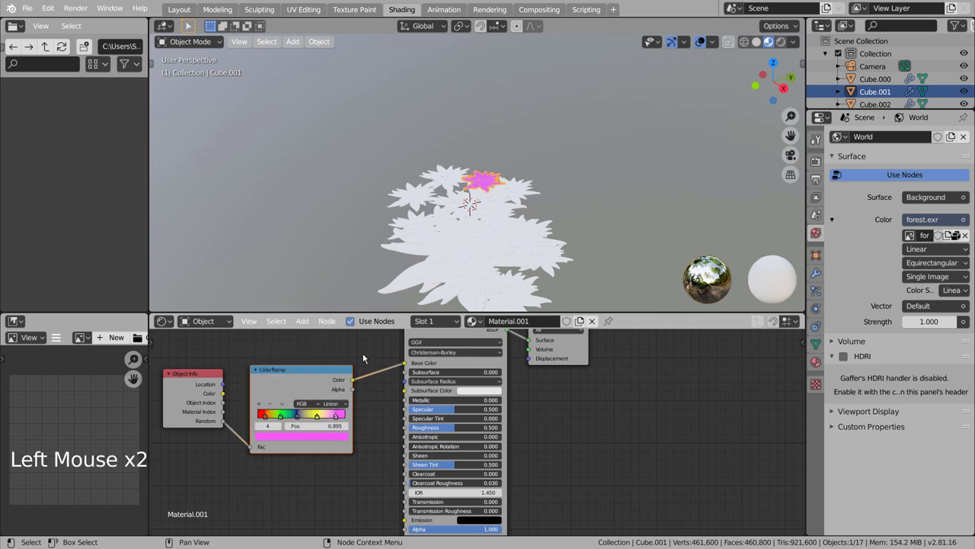
pyautogui.click(345, 402)
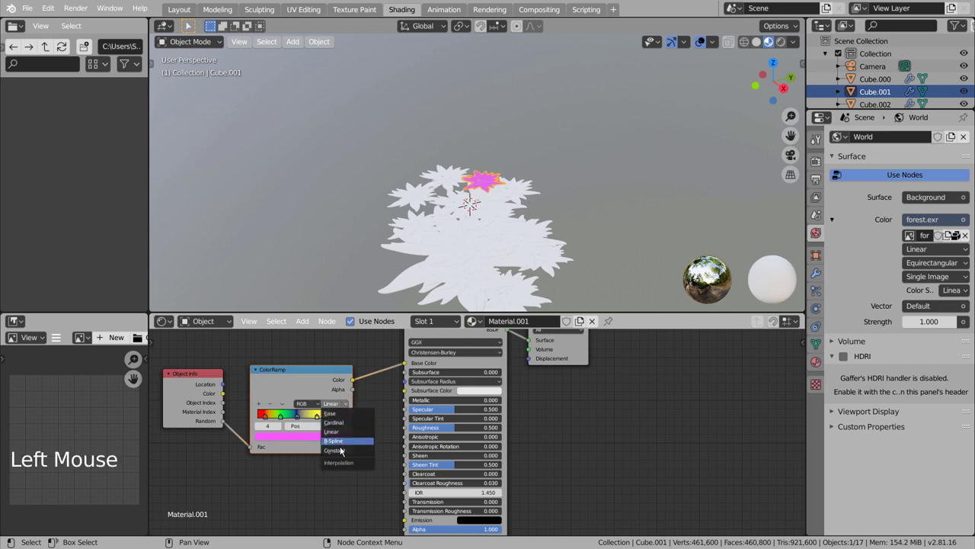
pyautogui.click(352, 360)
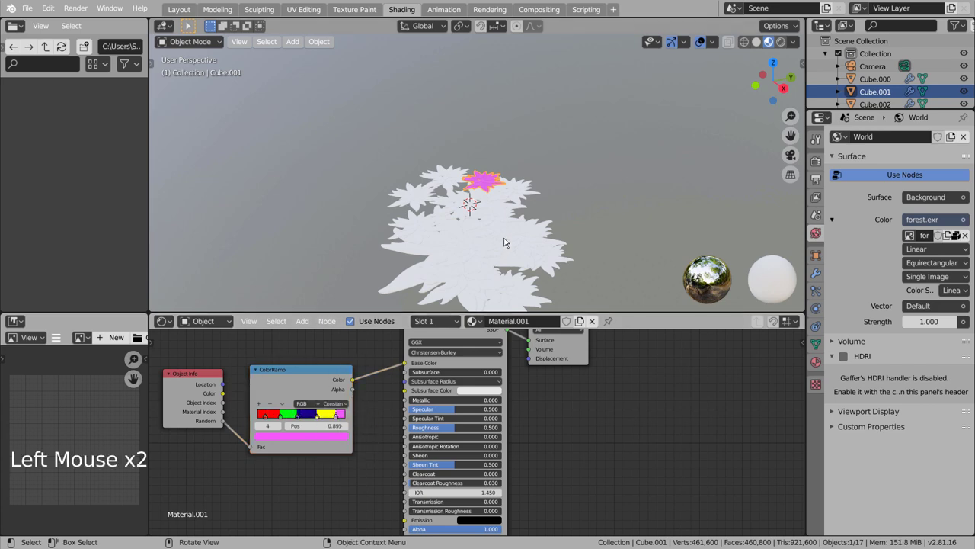
# Step: Link Material.001 to all sixteen flowers and show them in Material Preview shading
pyautogui.middleClick(604, 229)
pyautogui.press('shift+z')
pyautogui.click(602, 207)
pyautogui.press('b')
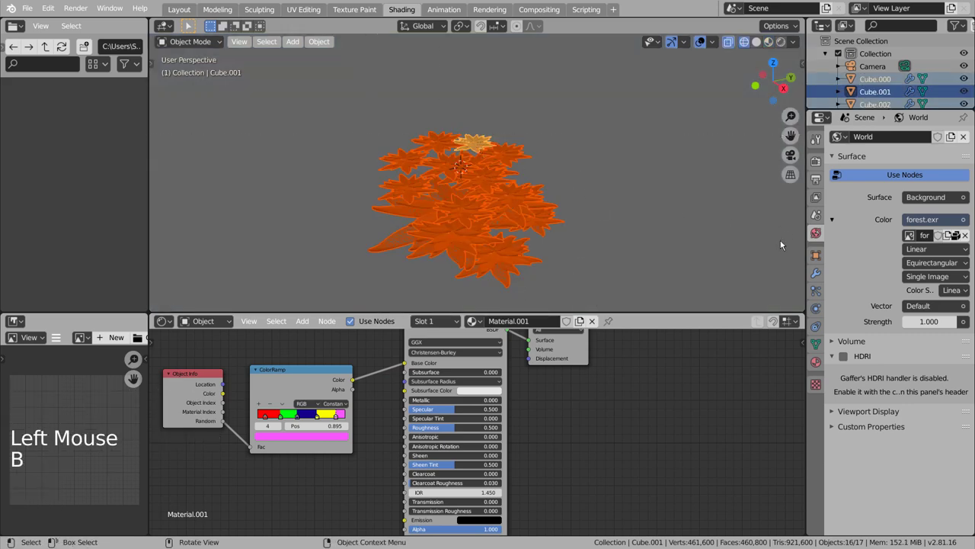
pyautogui.click(825, 366)
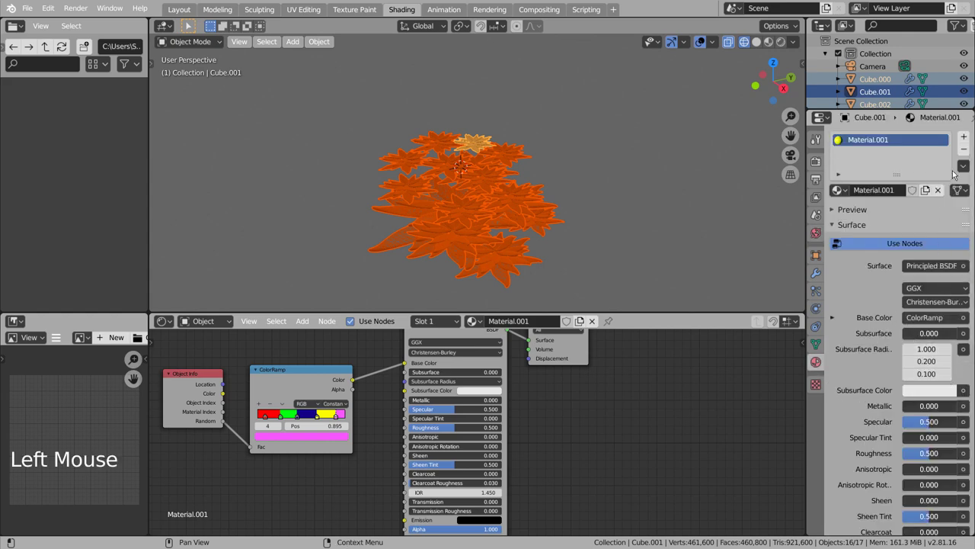
pyautogui.click(970, 171)
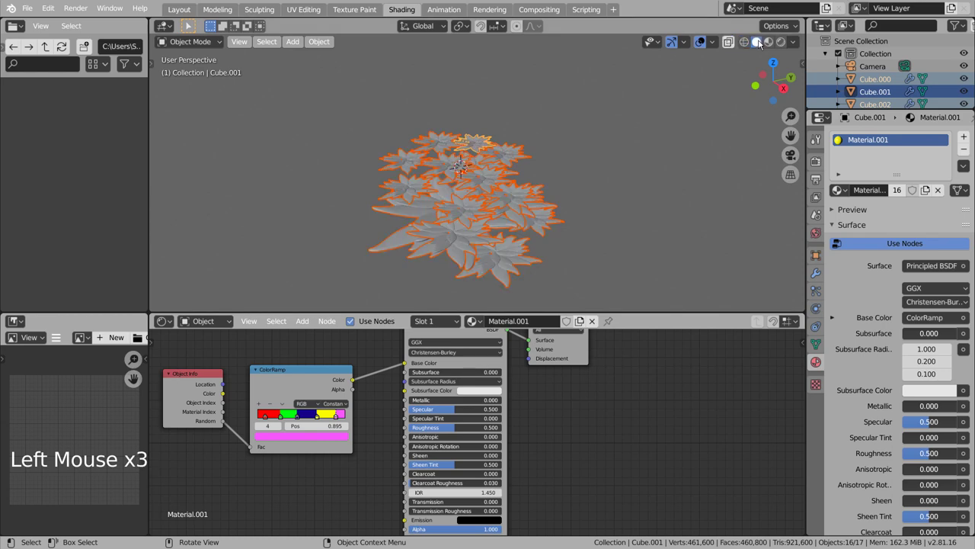
pyautogui.click(772, 41)
pyautogui.click(687, 139)
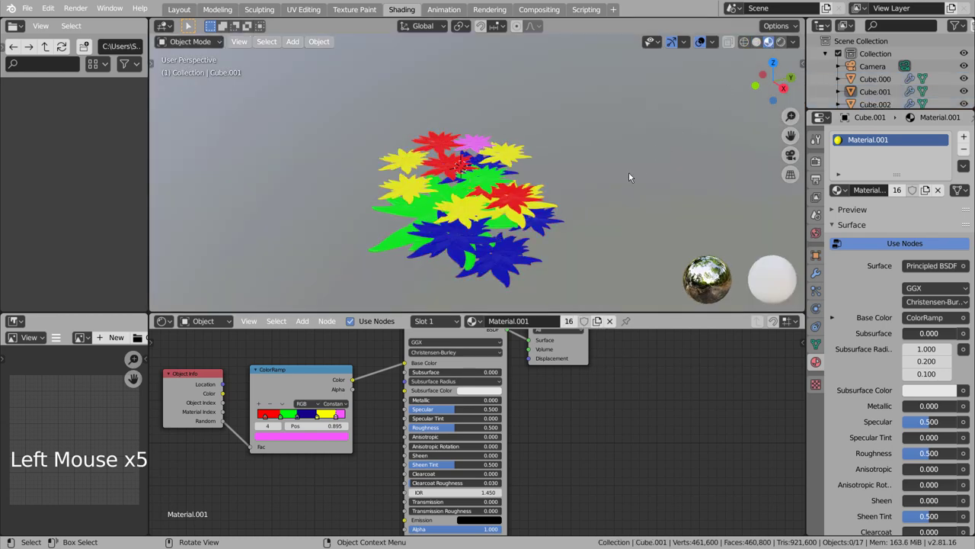
pyautogui.middleClick(630, 175)
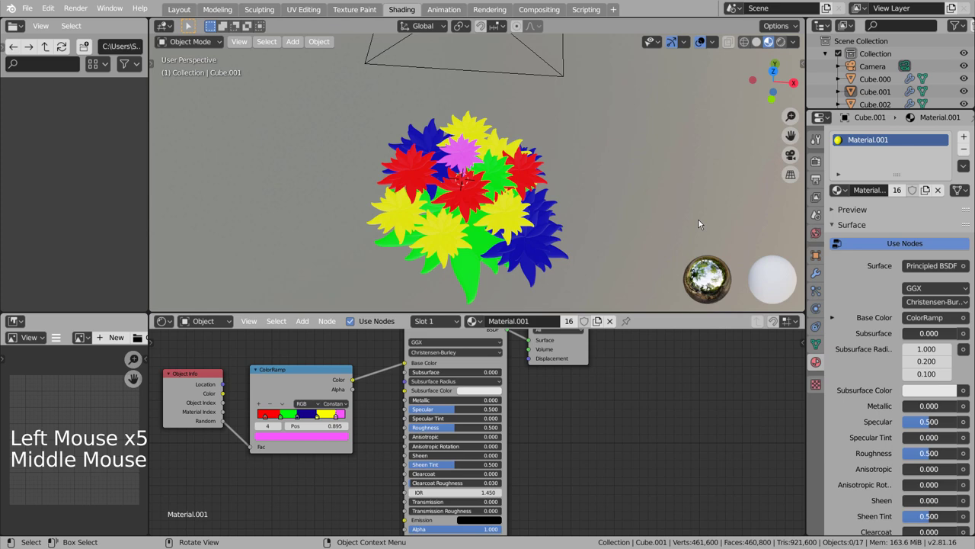
# Step: Set the Principled BSDF roughness to about 0.08 and metallic to about 0.85
pyautogui.scroll(3)
pyautogui.click(285, 419)
pyautogui.click(290, 444)
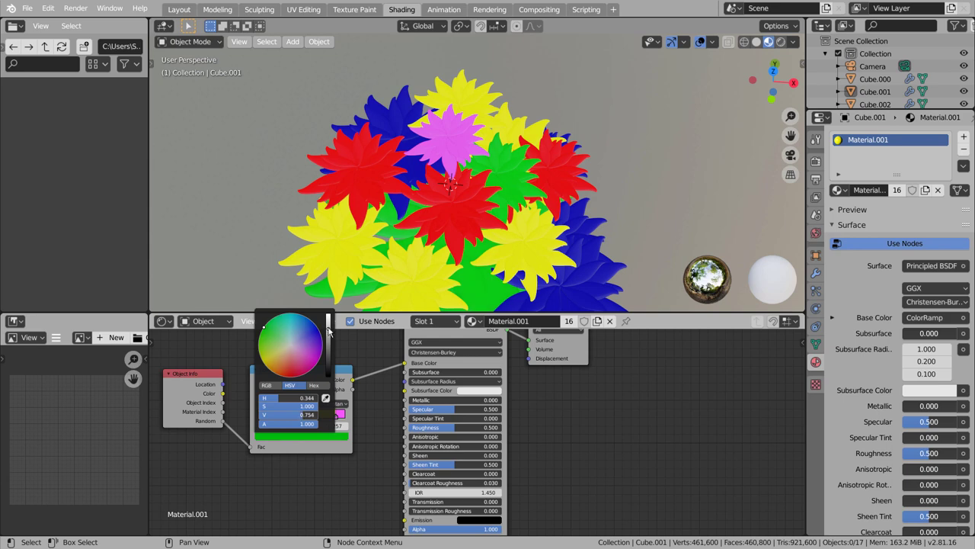
pyautogui.click(574, 417)
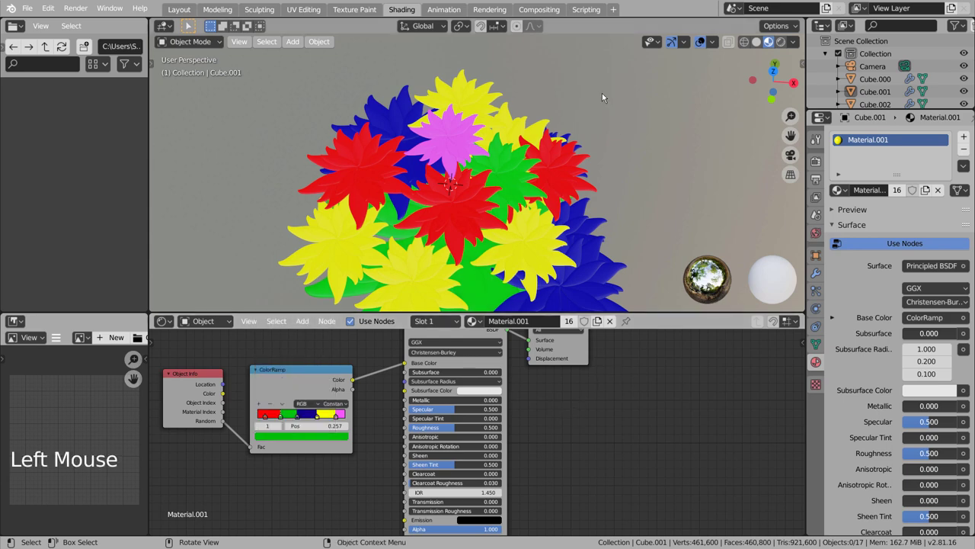
pyautogui.click(454, 428)
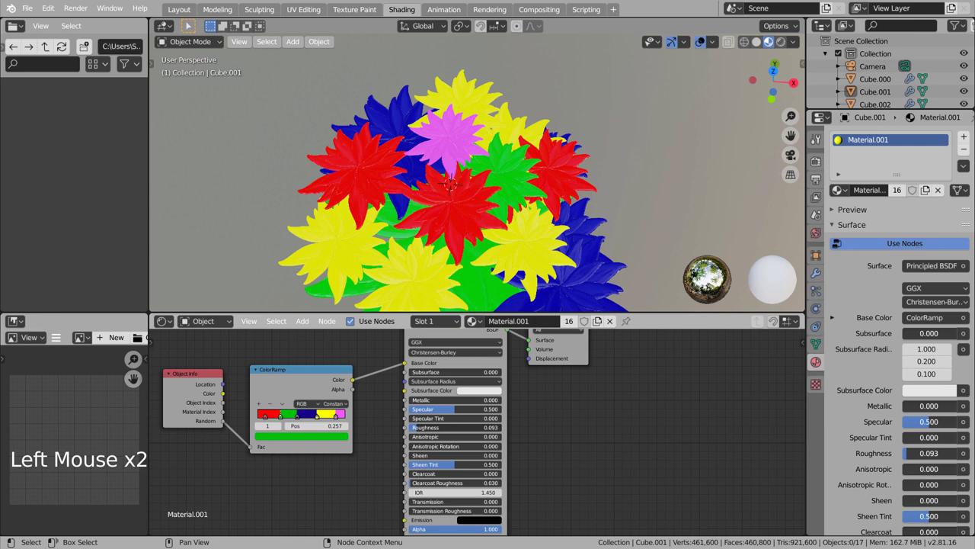
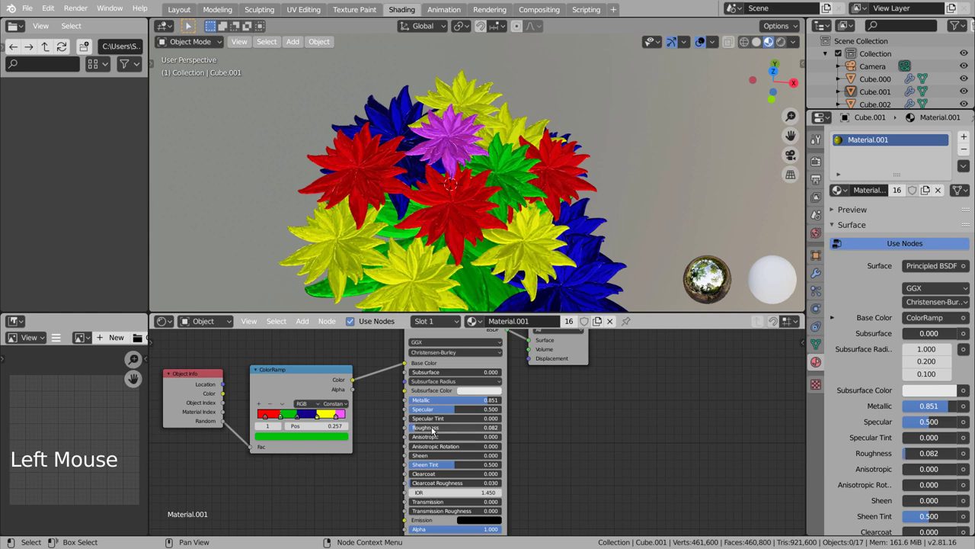
pyautogui.click(586, 425)
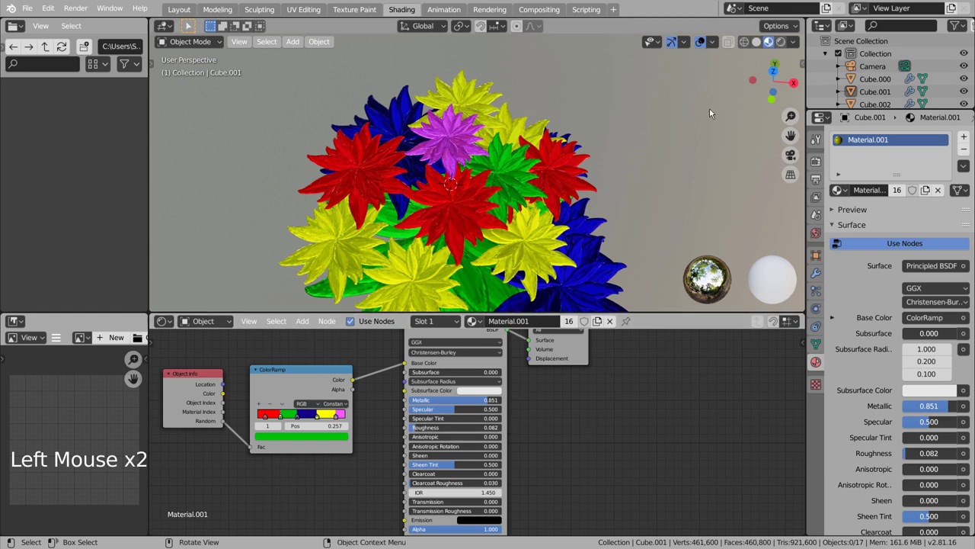
pyautogui.press('KP_7')
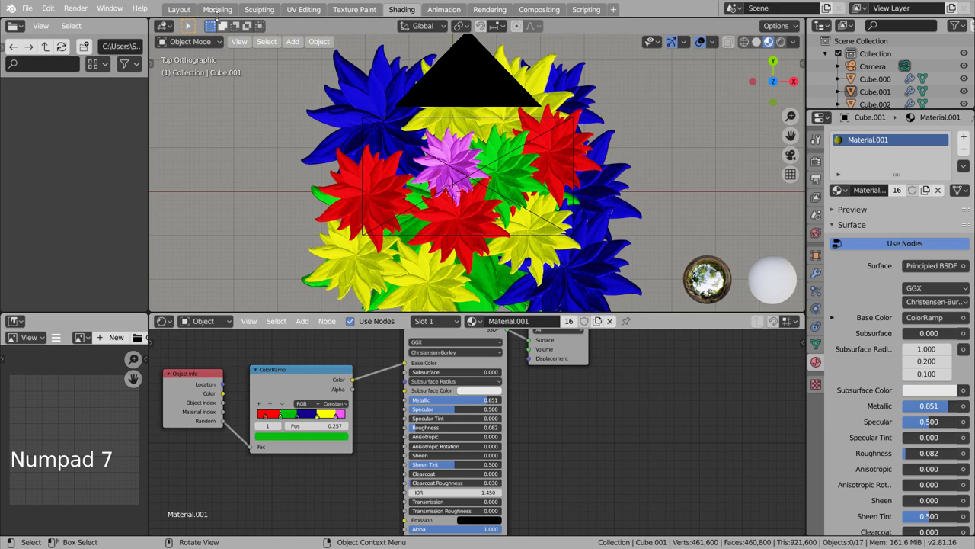
# Step: In the Layout workspace, view through the camera with Cycles Rendered shading
pyautogui.click(189, 10)
pyautogui.press('KP_7')
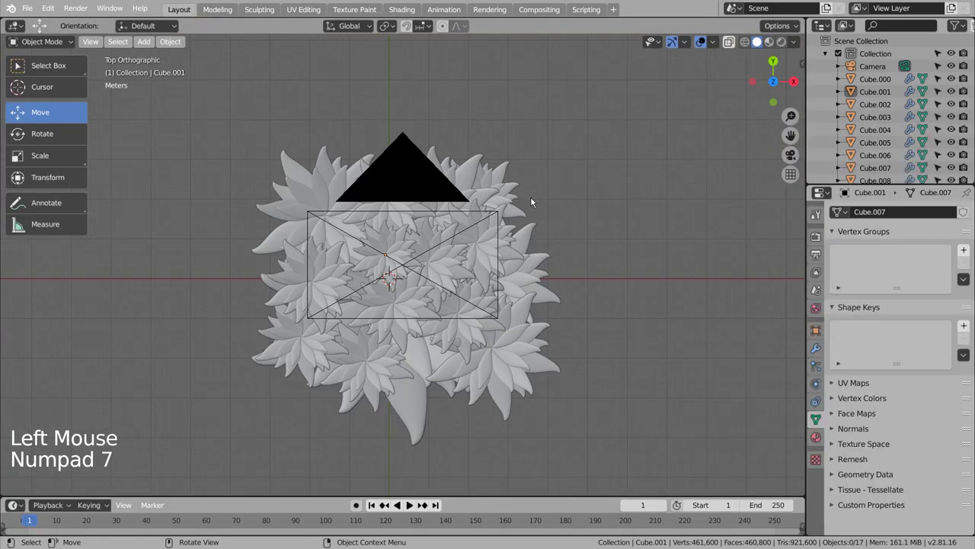
pyautogui.scroll(3)
pyautogui.press('KP_0')
pyautogui.click(772, 44)
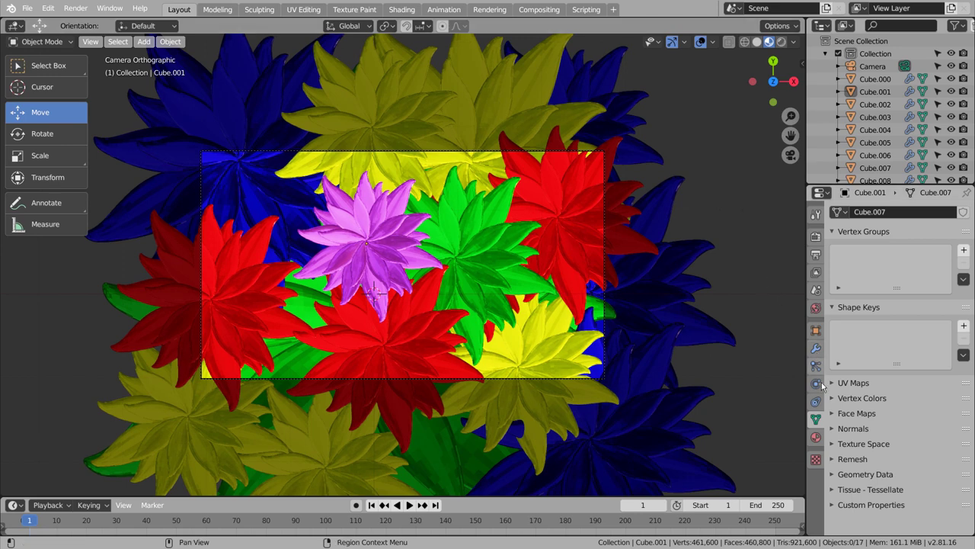
pyautogui.click(816, 238)
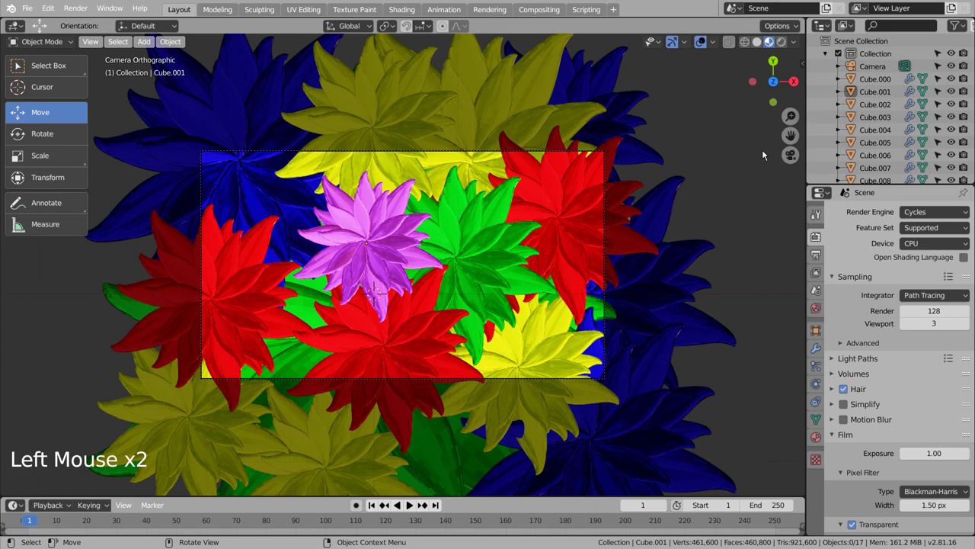
pyautogui.click(782, 41)
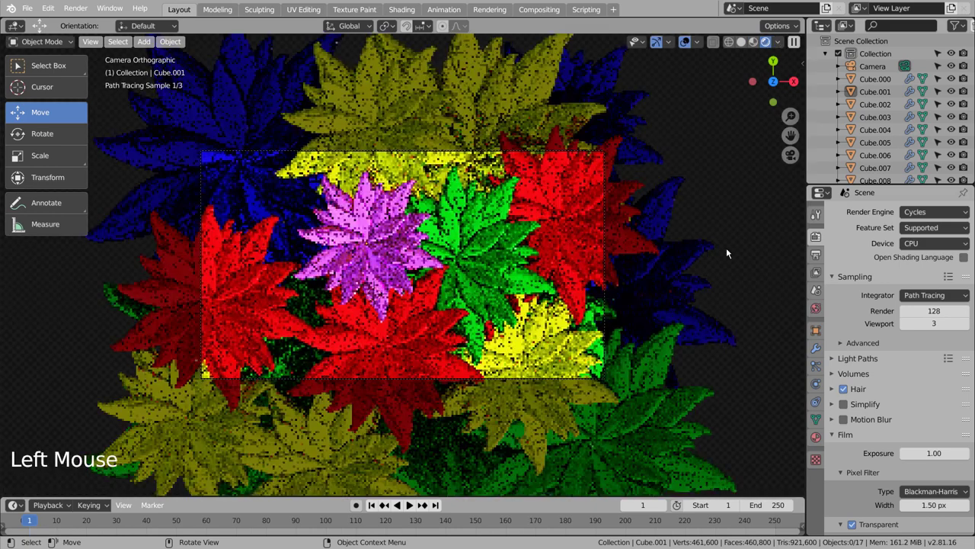